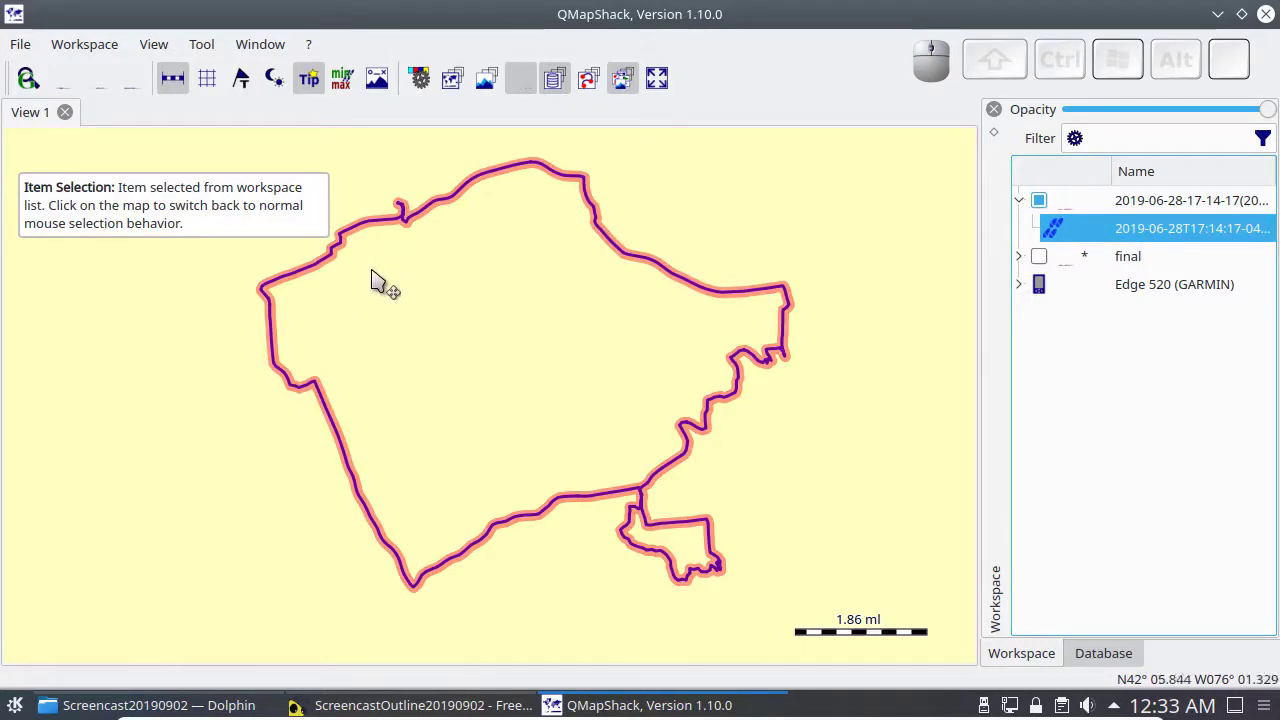
Open the 2019-06-28T17:14:17 loop track's full details with its elevation profile
left_click(368, 230)
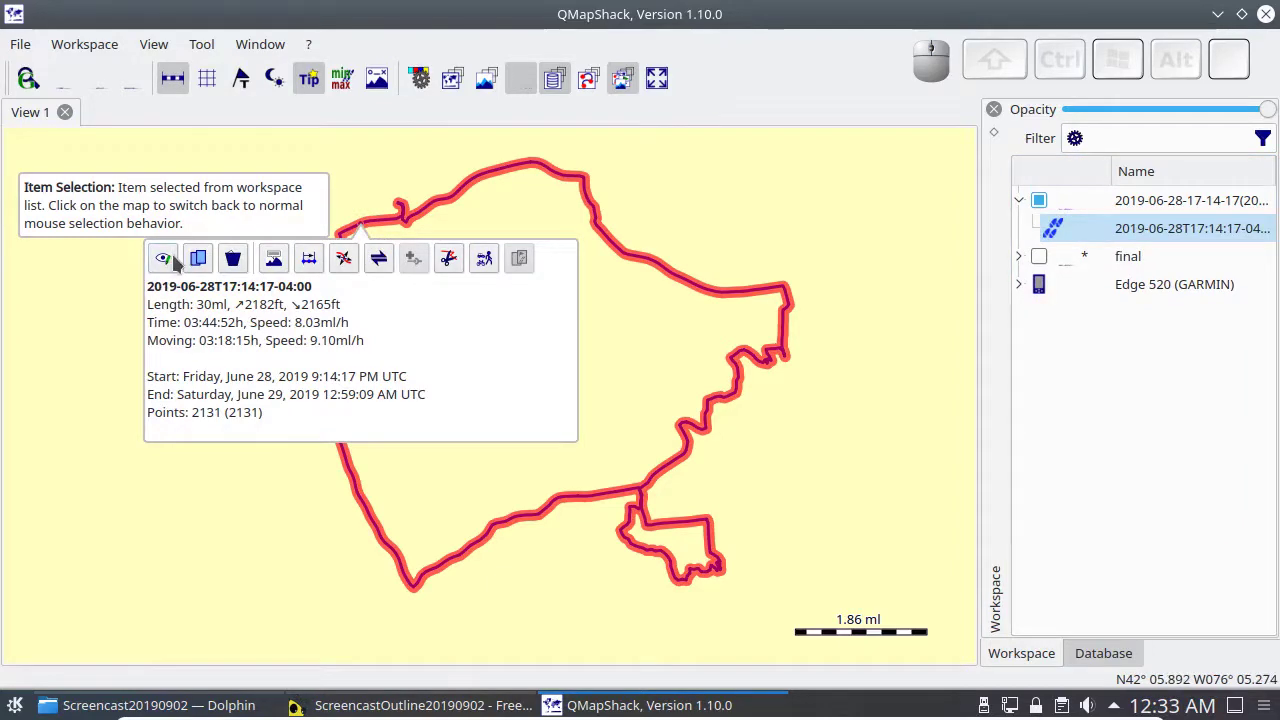
left_click(175, 260)
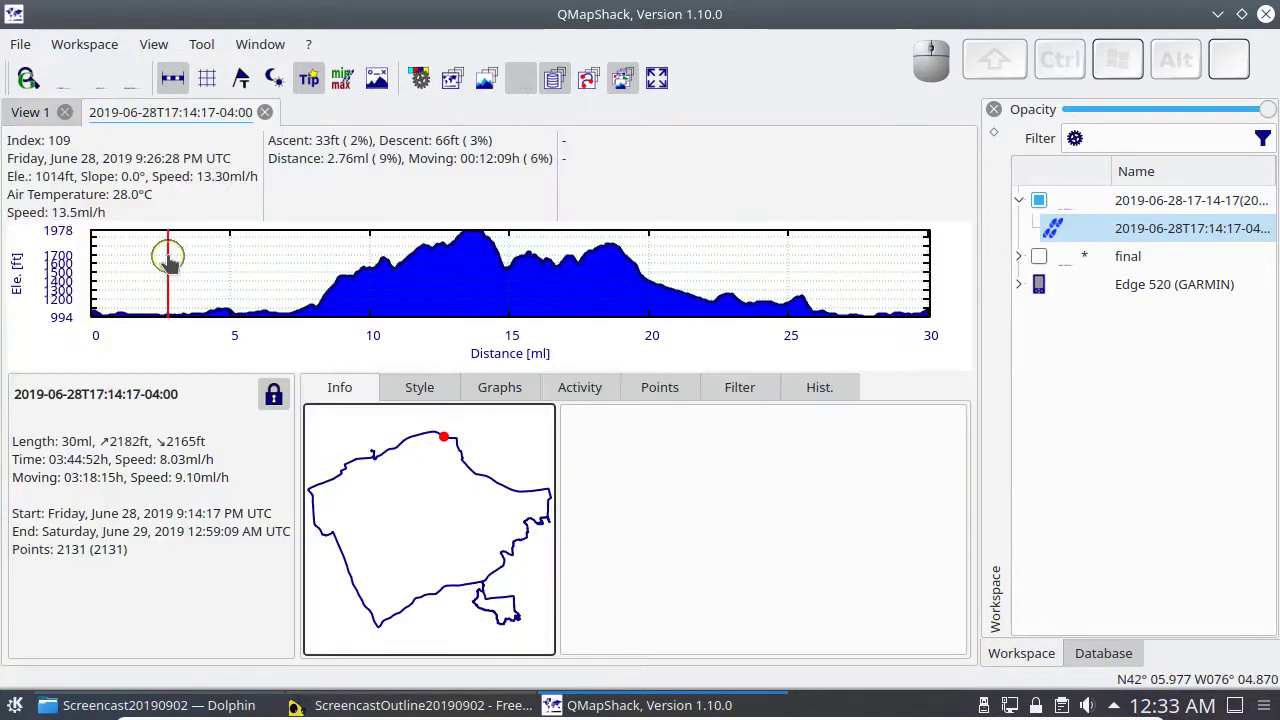
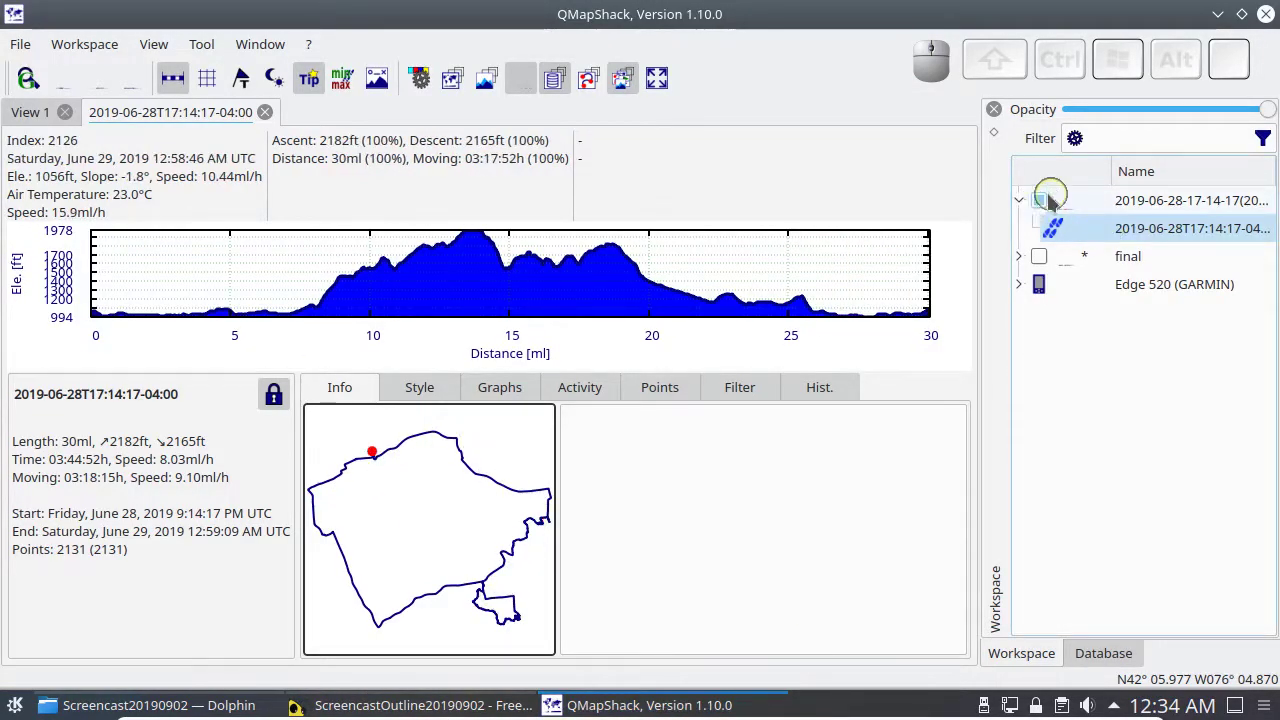
Hide the 2019-06-28 loop project and show the expanded 'final' project instead
left_click(269, 115)
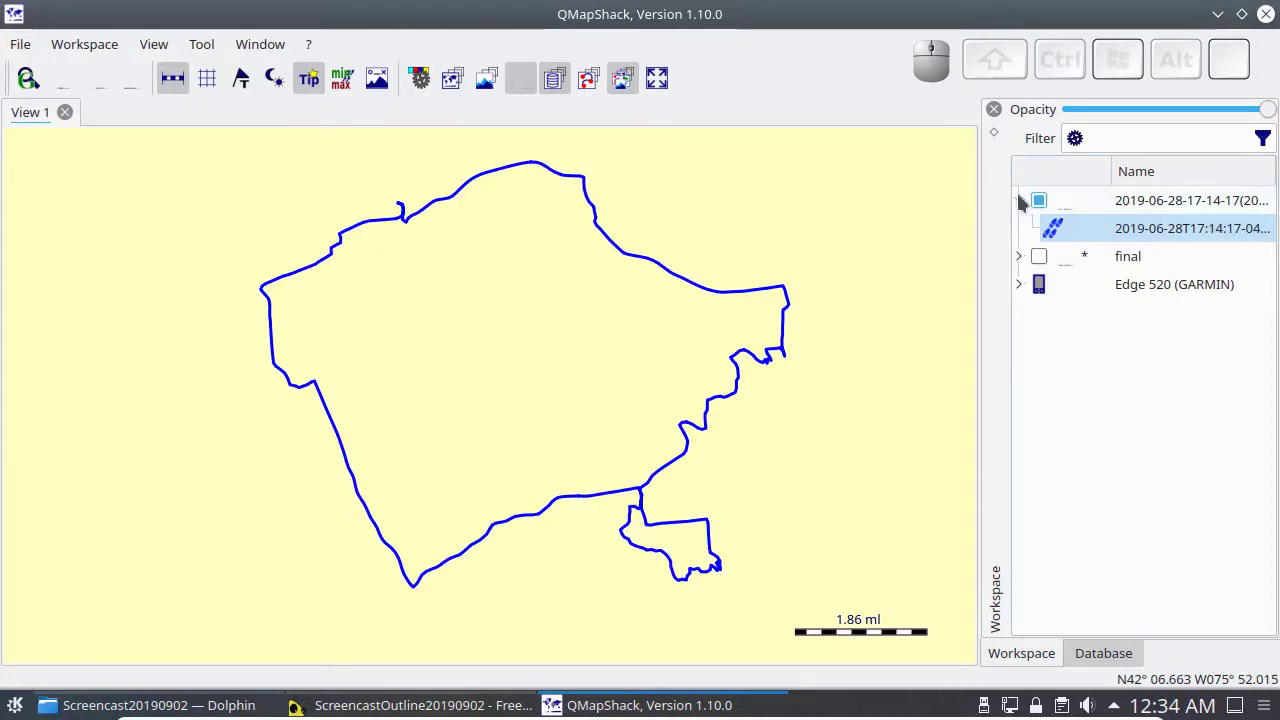
left_click(1043, 205)
left_click(1043, 259)
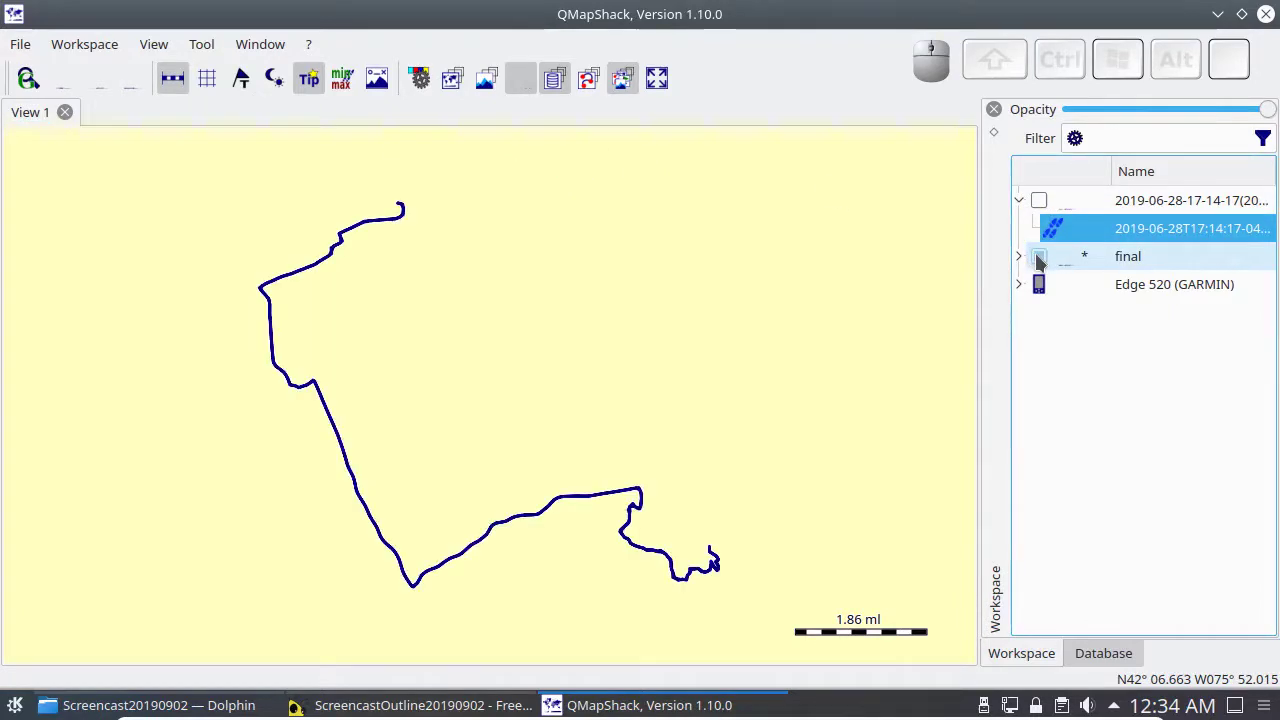
left_click(1025, 259)
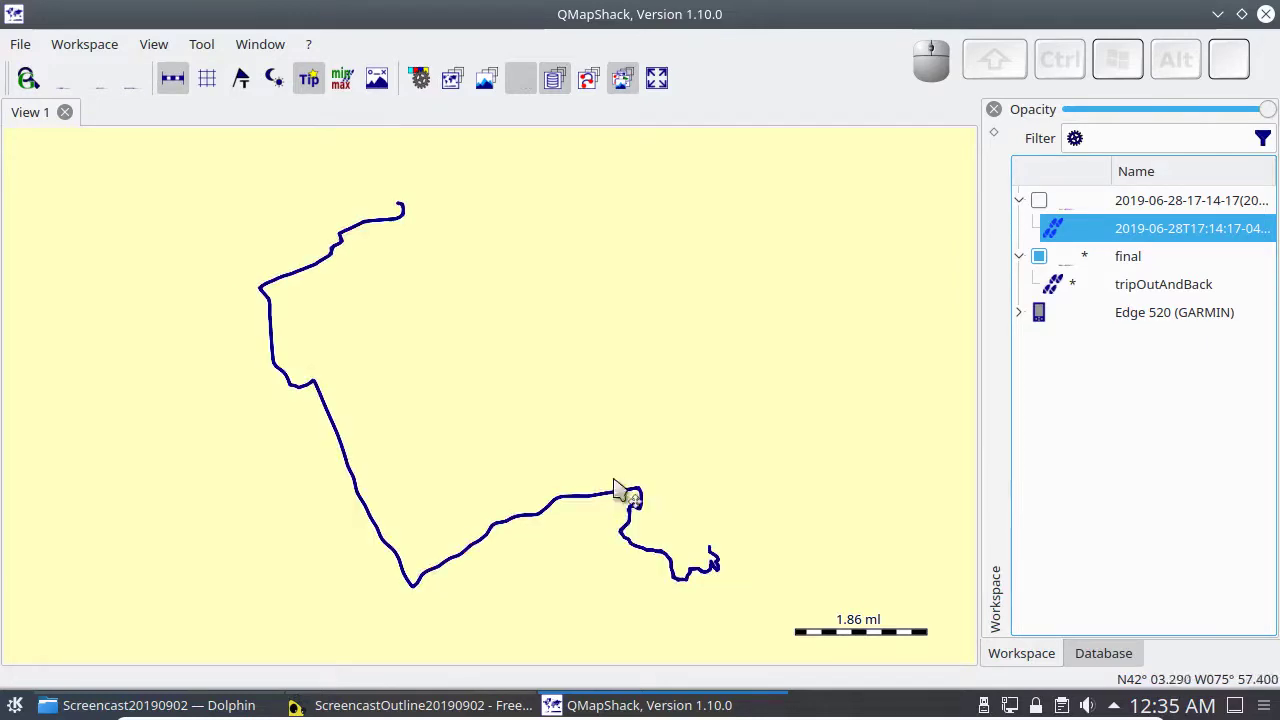
Review the 31-mile tripOutAndBack track's details from the map and close them again
left_click(360, 238)
left_click(167, 272)
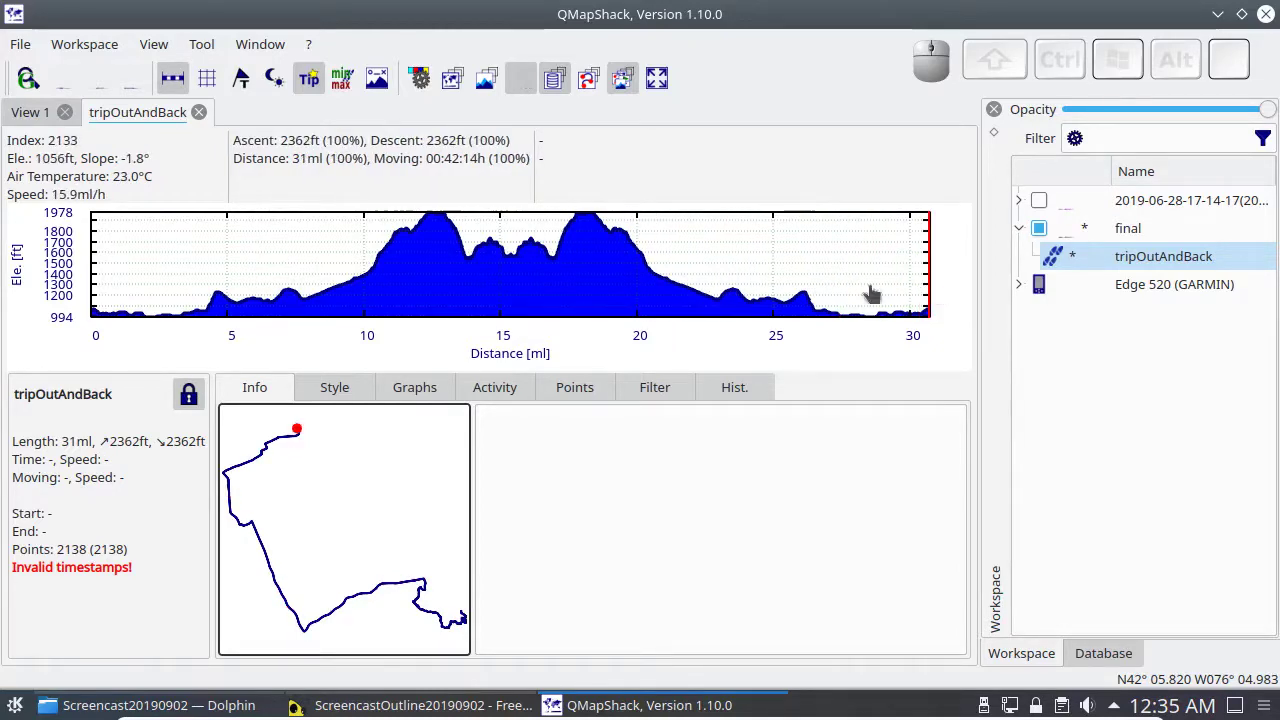
left_click(205, 114)
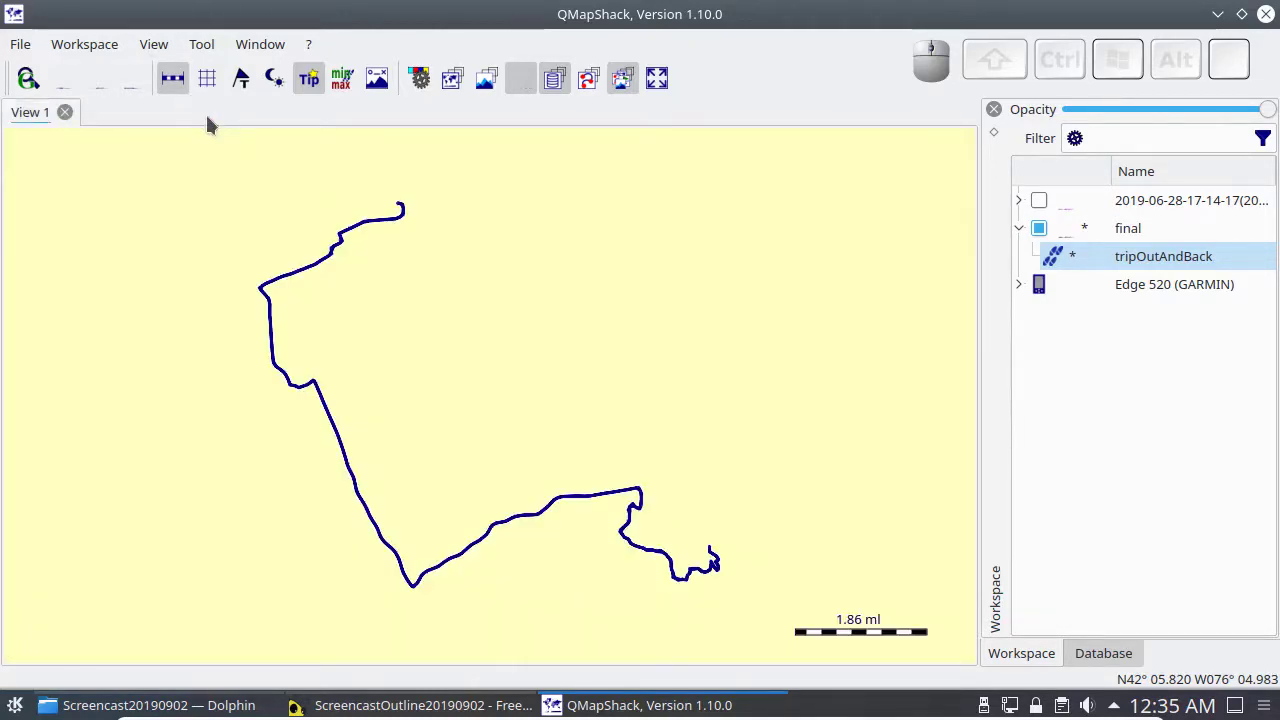
Add an empty workspace project named P01 stored as a *.qms project
right_click(1063, 380)
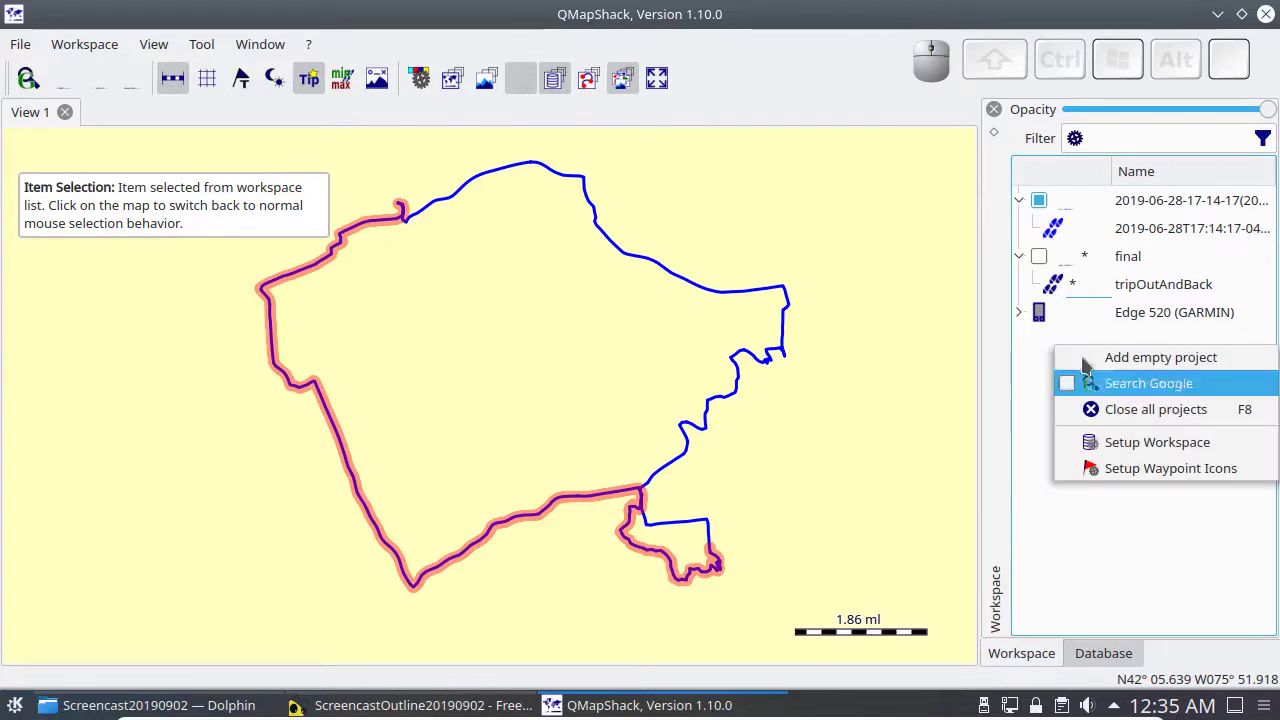
left_click(1125, 358)
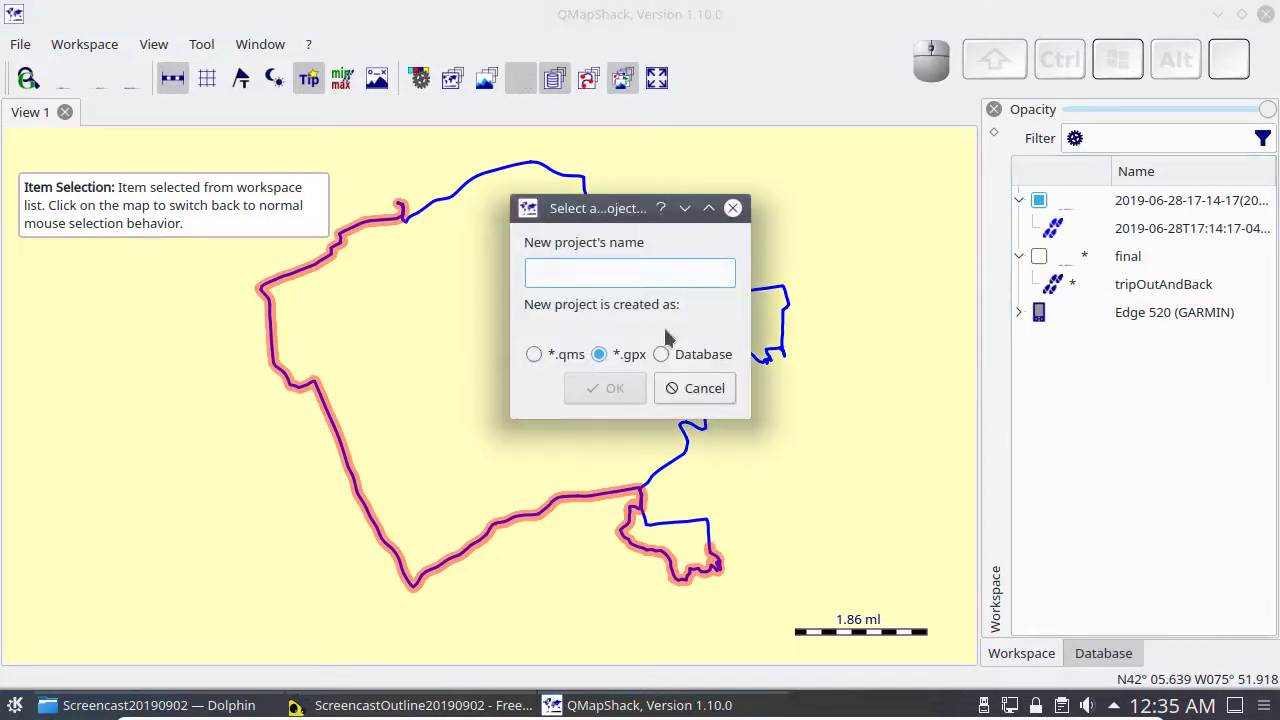
key("shift+p")
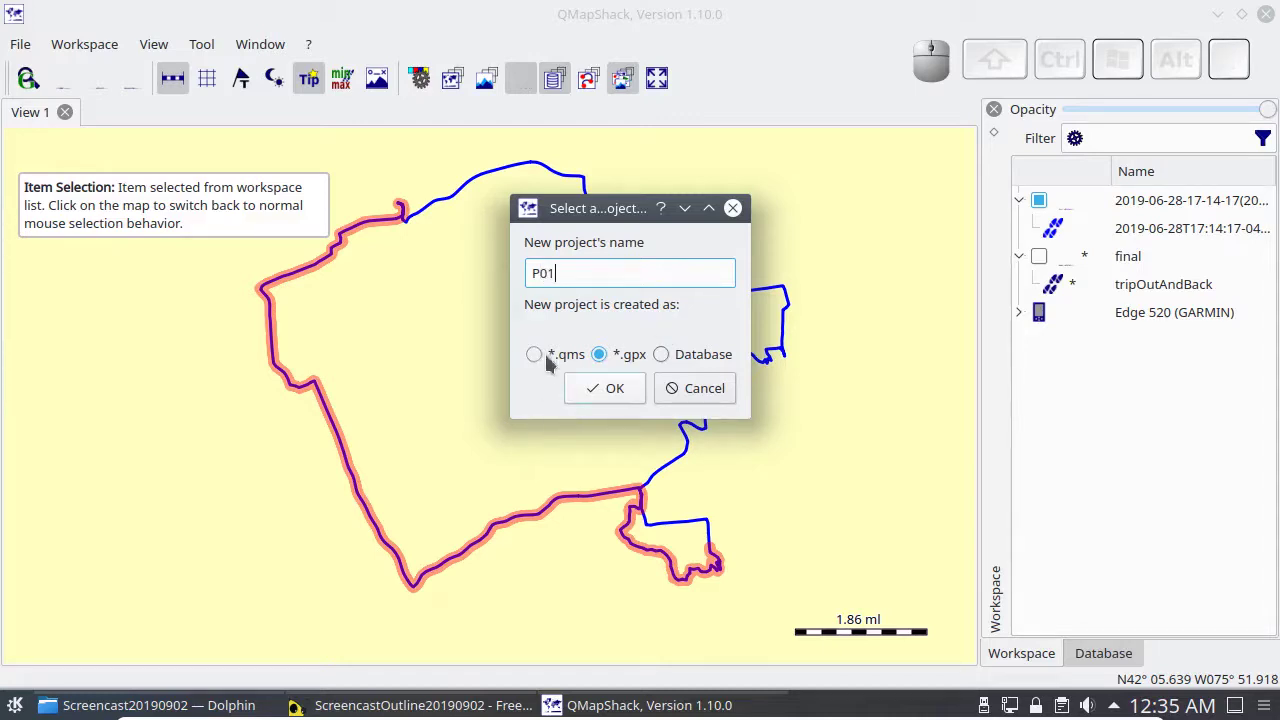
left_click(545, 360)
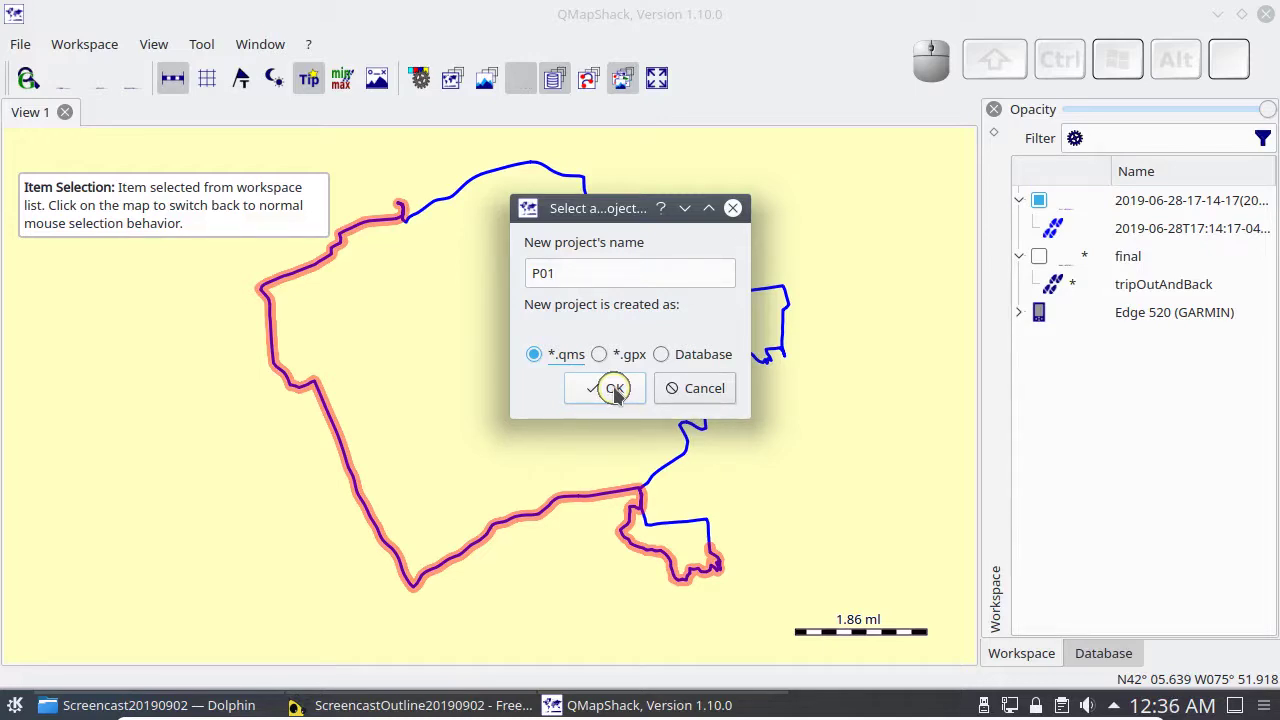
left_click(621, 392)
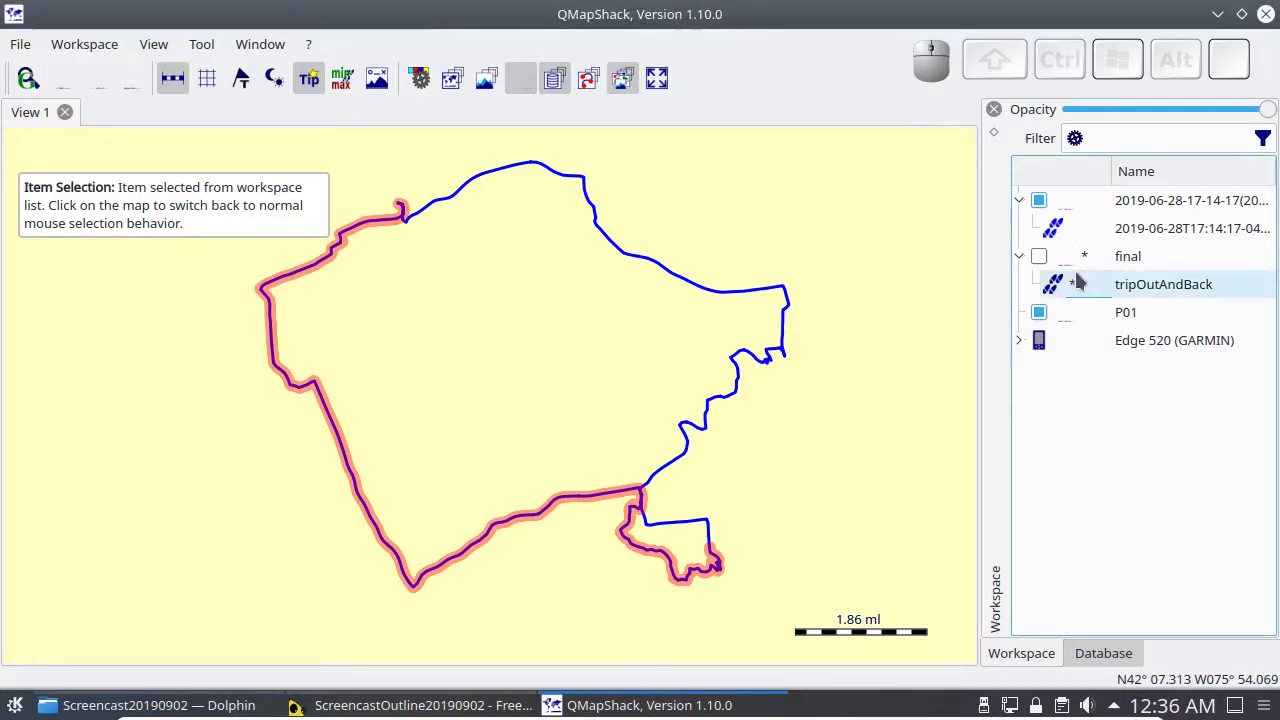
Drag the 2019-06-28T17:14:17 loop track onto P01 to copy it there
left_click_drag(1141, 230, 1161, 312)
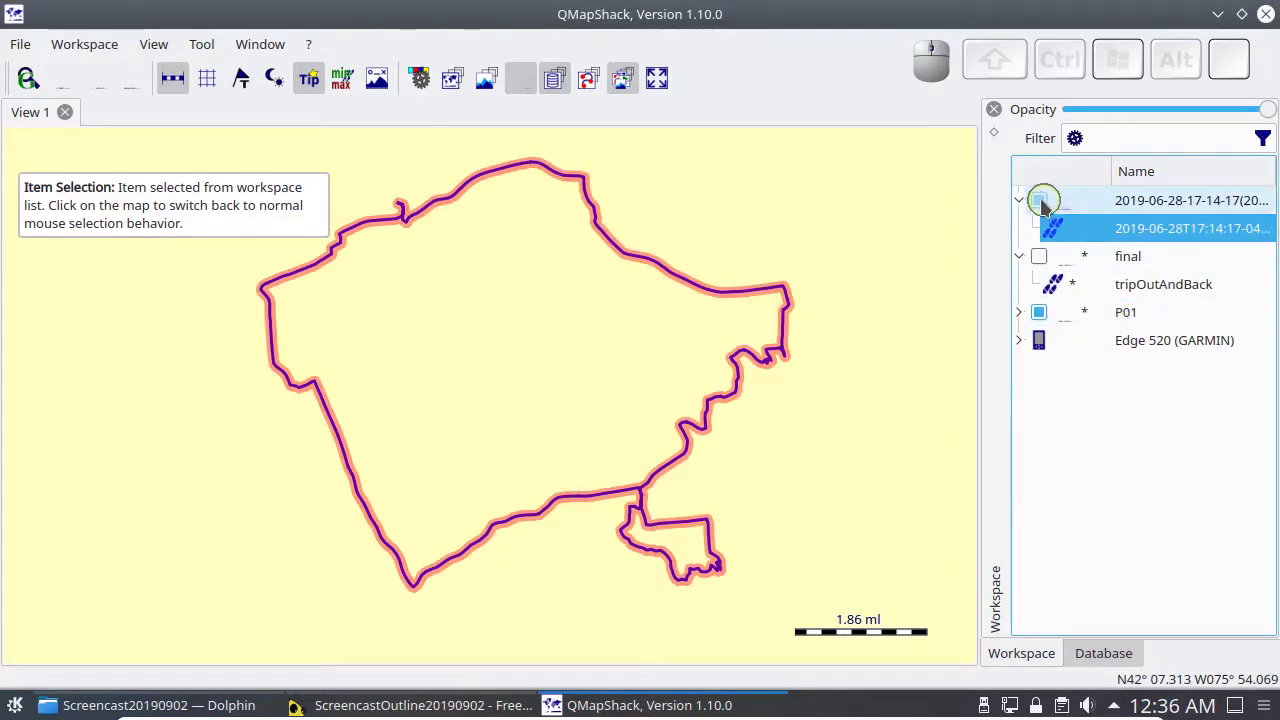
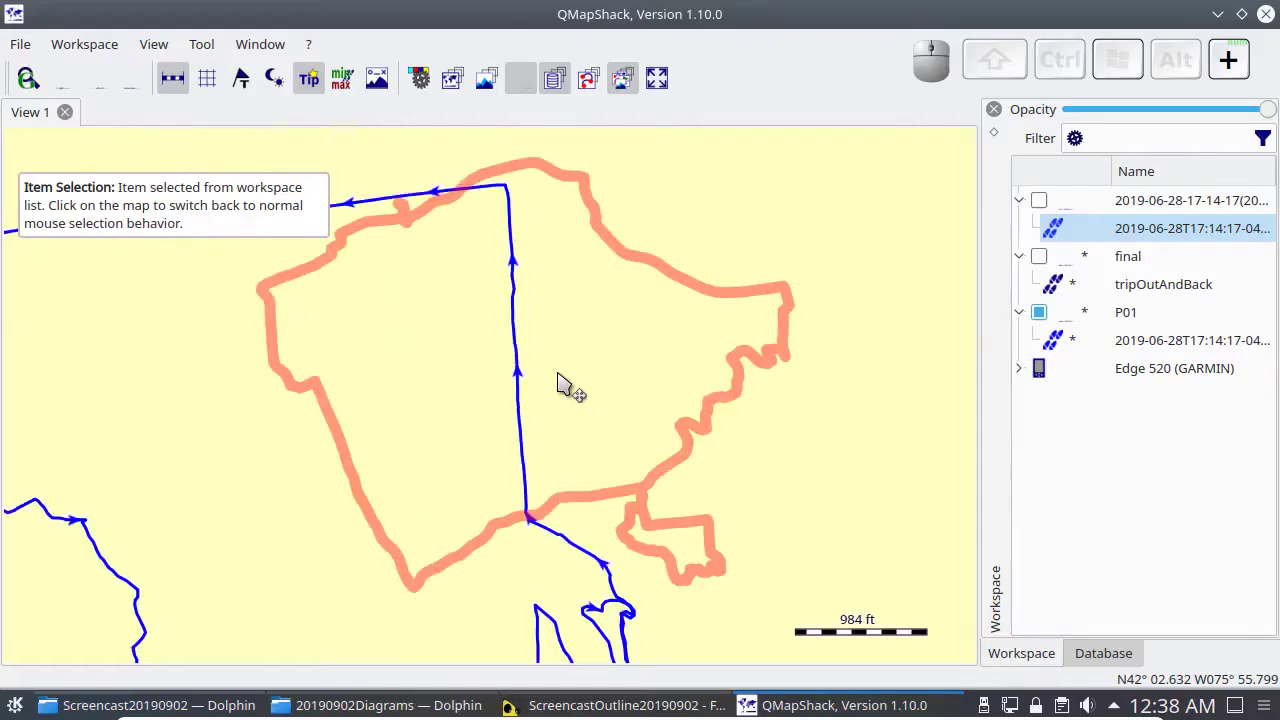
Cut the copied P01 track at the crossing point, keeping both parts
left_click_drag(564, 444, 529, 394)
middle_click(529, 394)
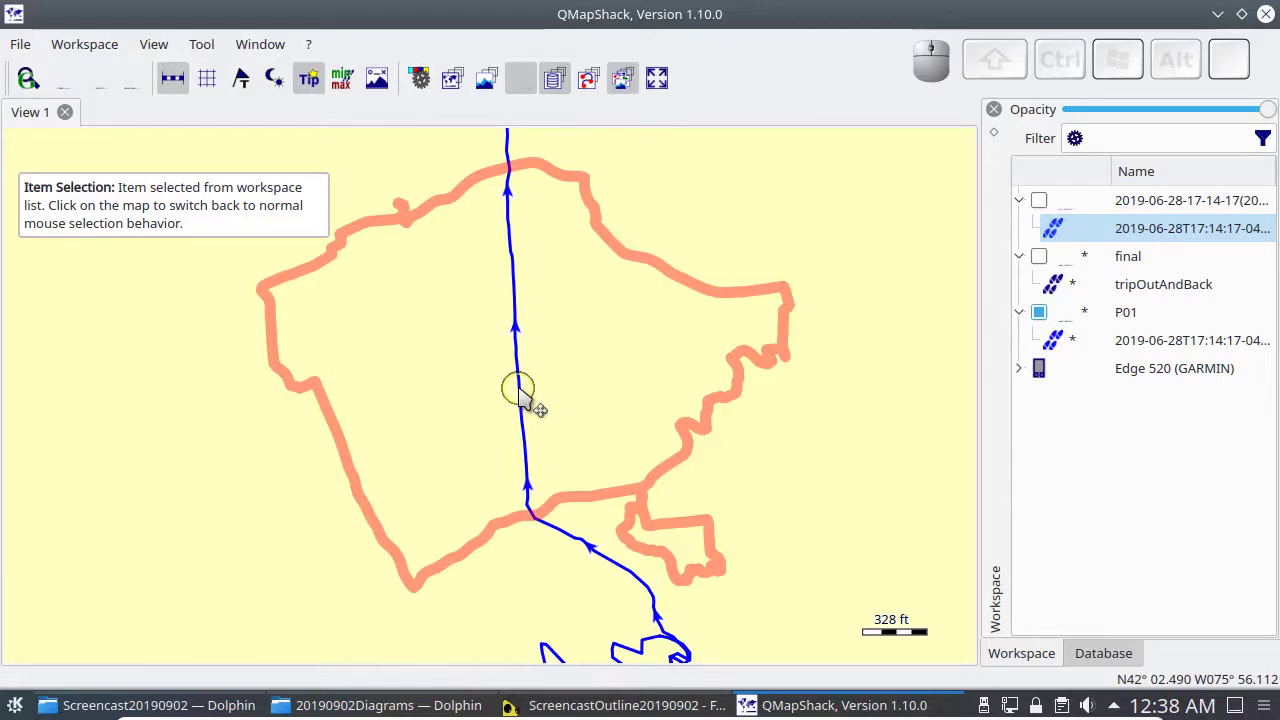
left_click(526, 395)
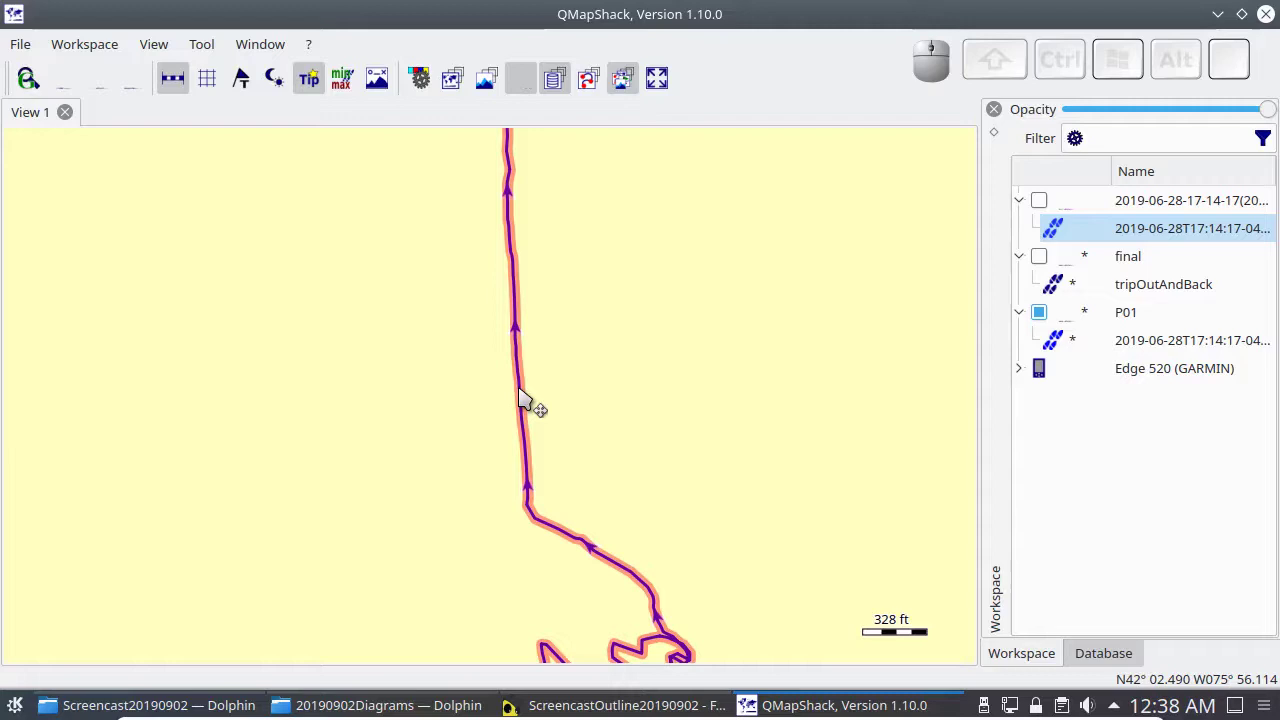
left_click(526, 395)
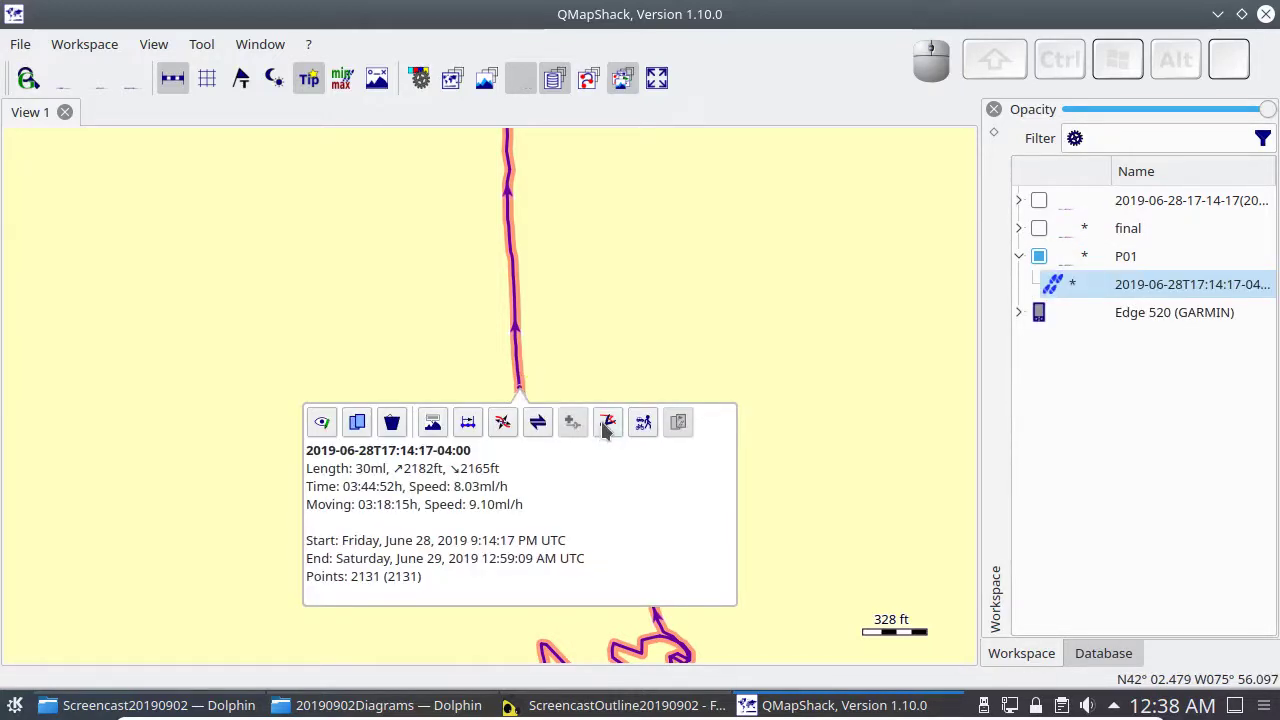
left_click(610, 428)
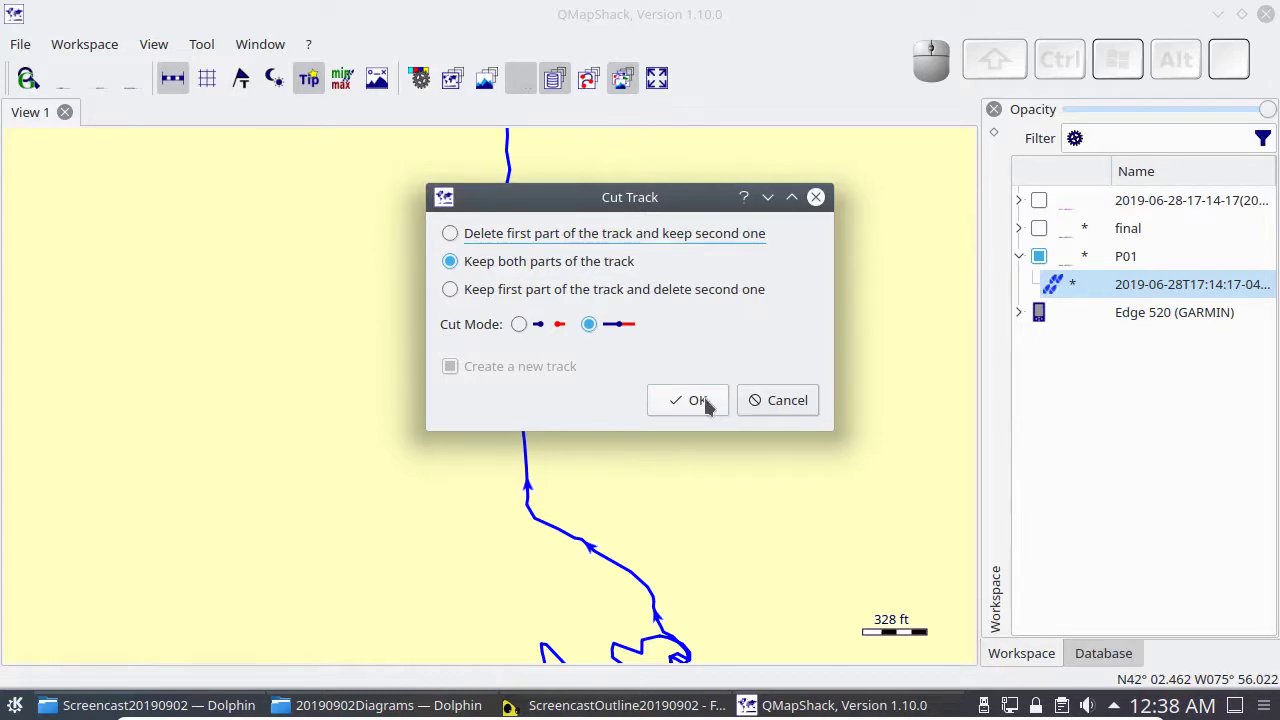
left_click(711, 402)
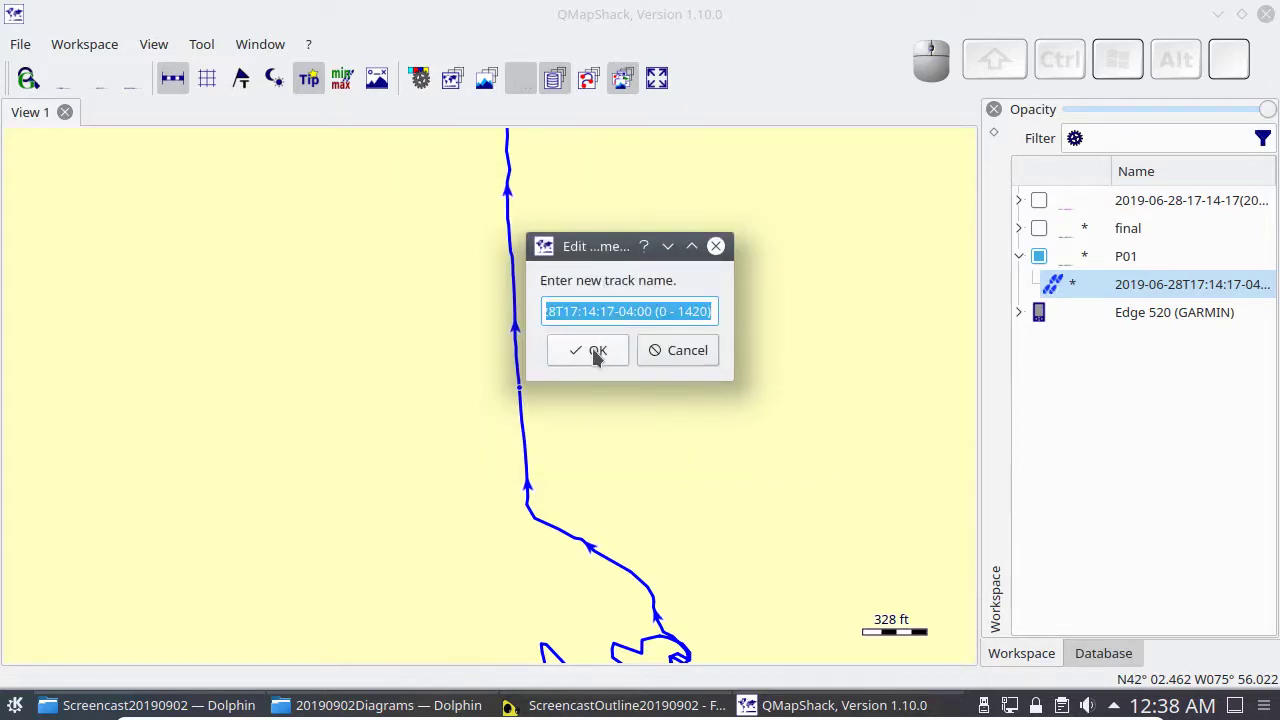
Accept default names for both parts, store them in P01 and delete the uncut original
left_click(601, 354)
left_click(549, 220)
left_click(619, 506)
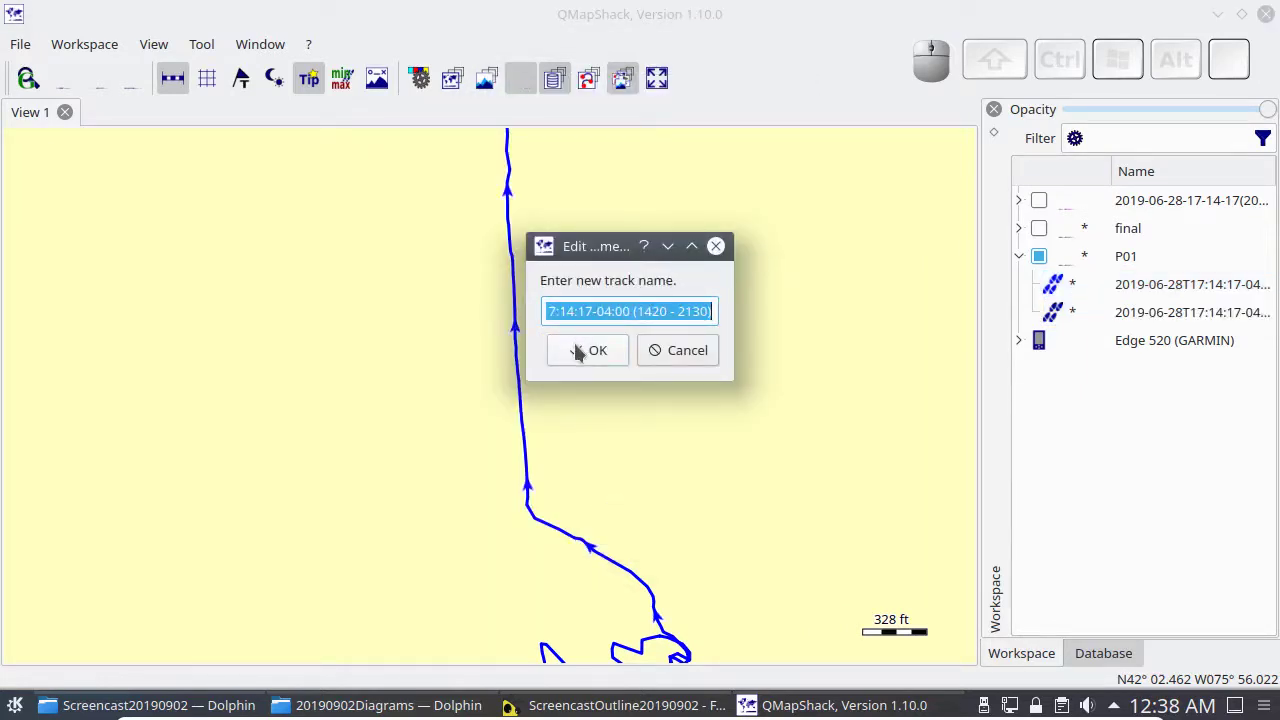
left_click(581, 350)
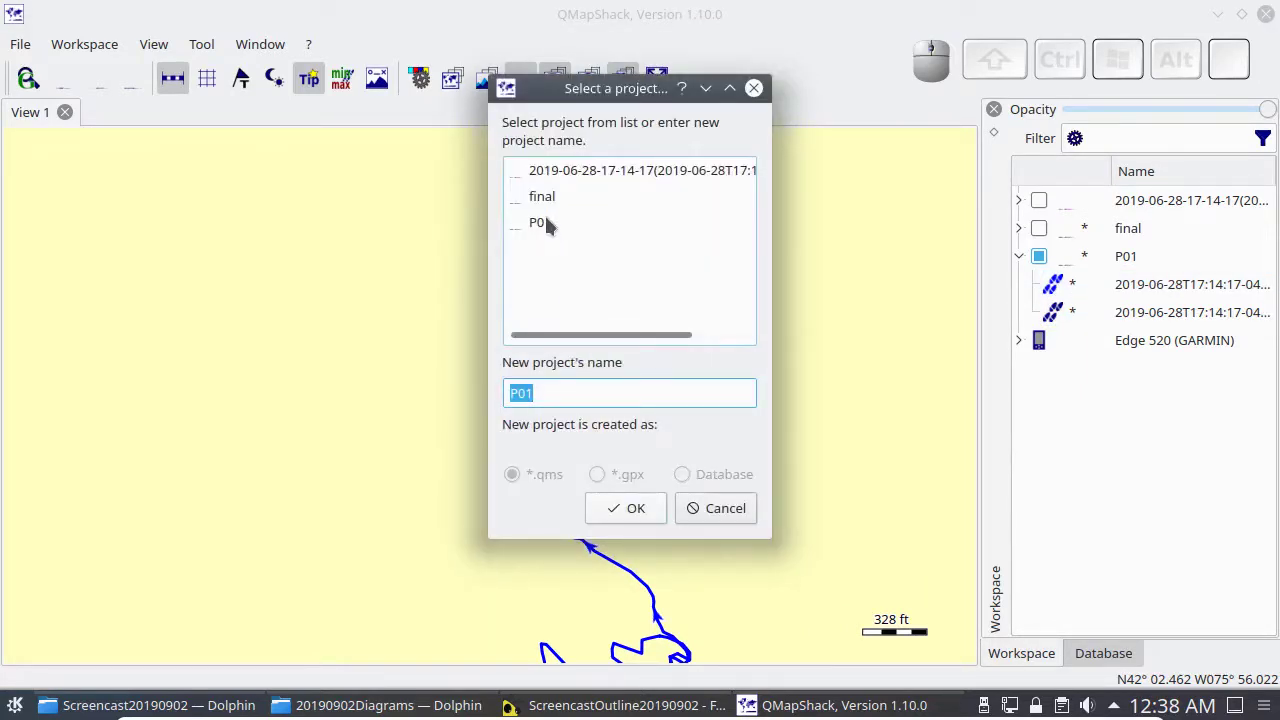
left_click(627, 508)
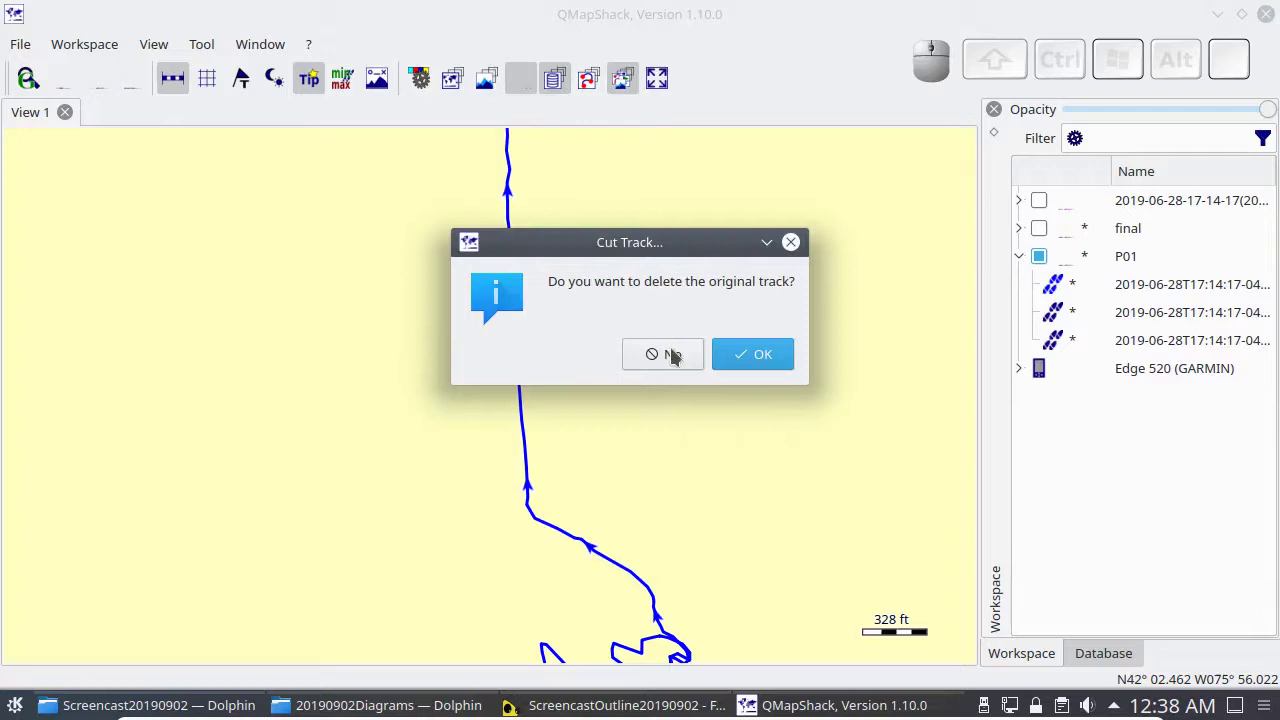
left_click(751, 353)
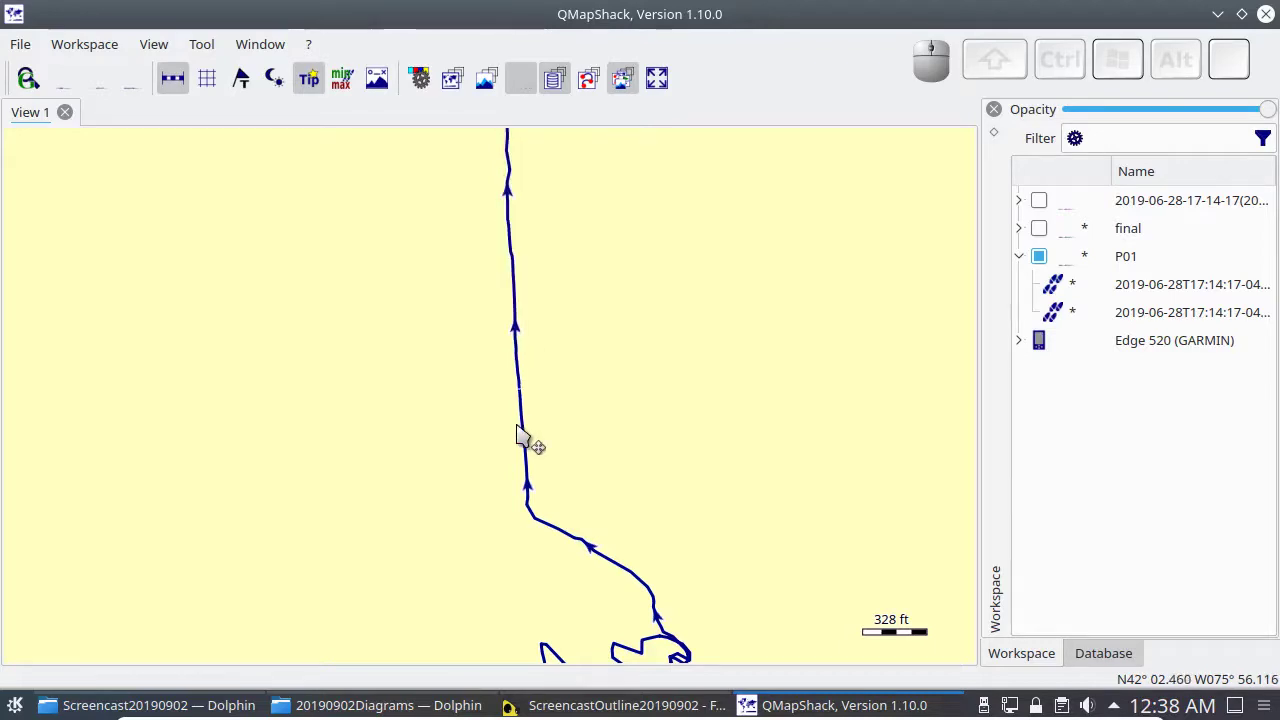
Zoom out to the whole loop, then zoom in close on the P01 tracks' crossing point
key("KP_Subtract")
left_click(587, 399)
key("KP_Subtract")
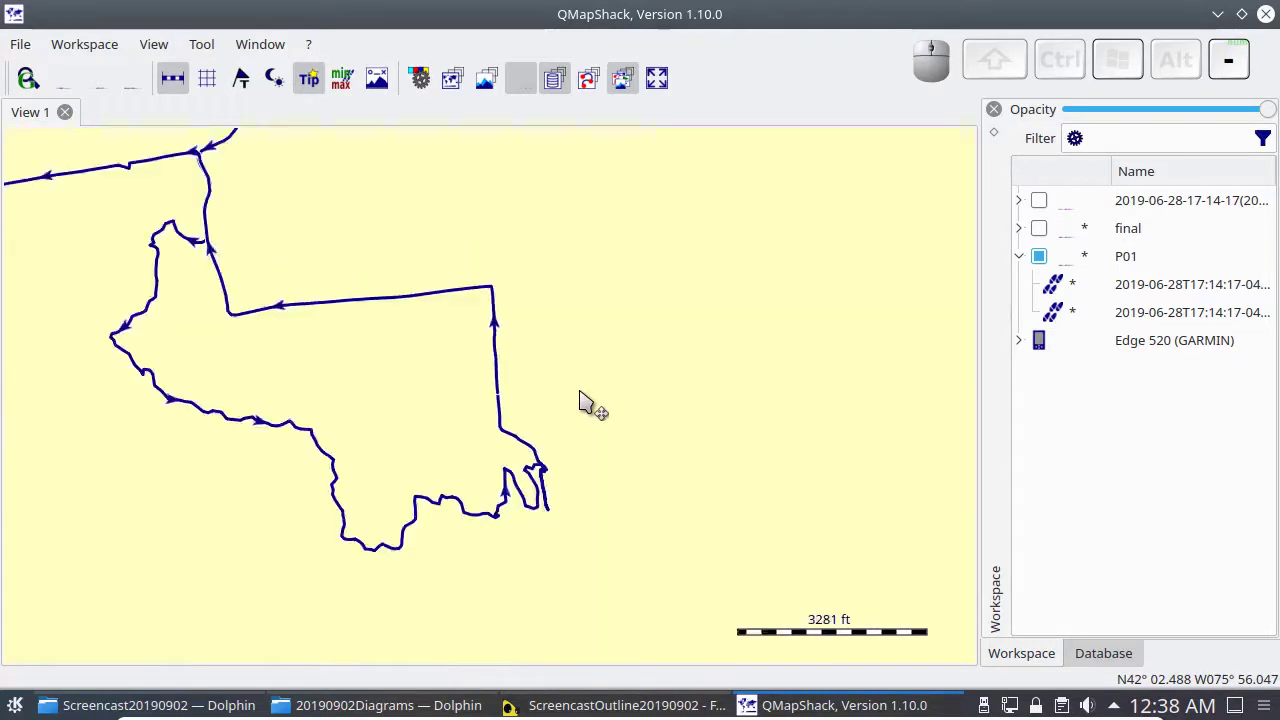
key("KP_Subtract")
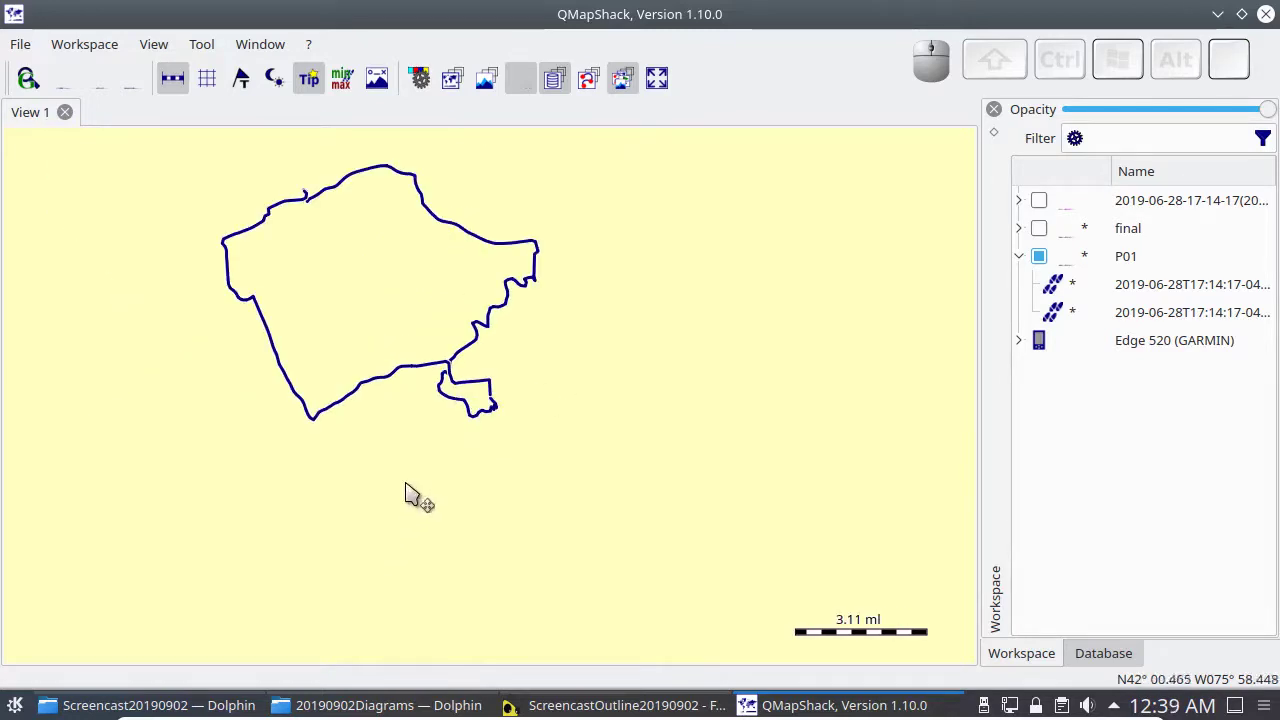
left_click(430, 515)
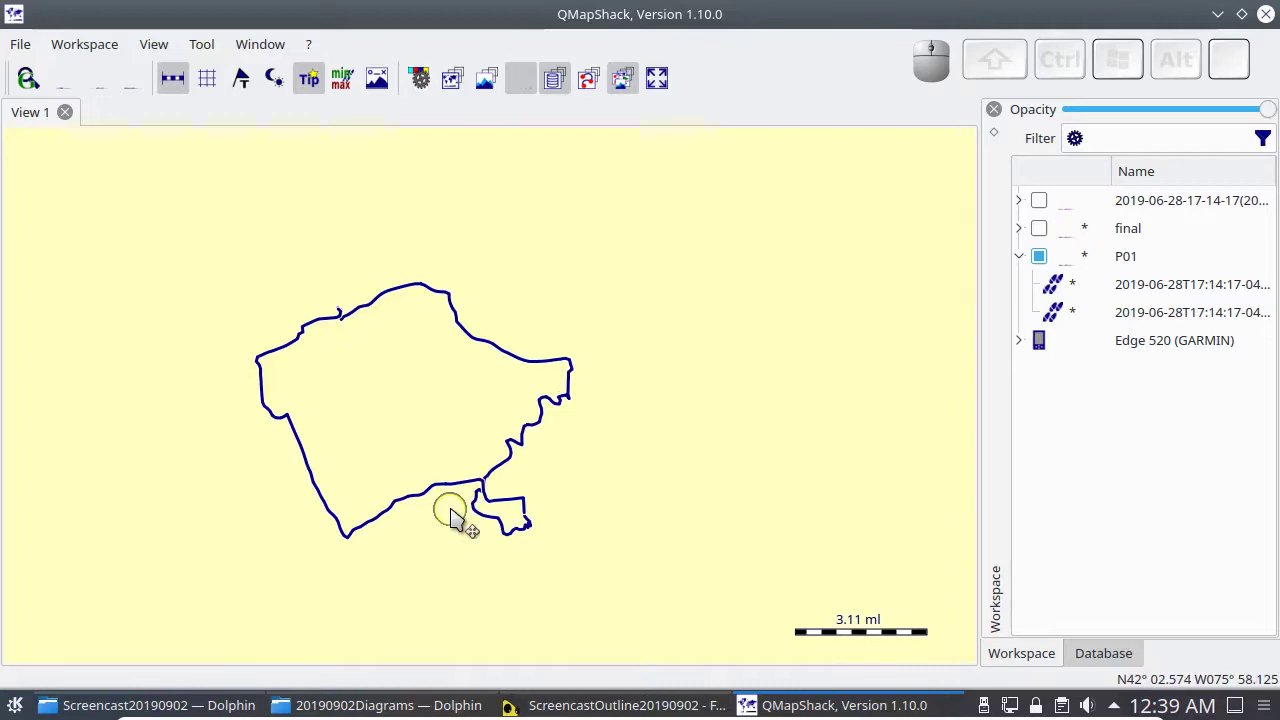
left_click_drag(462, 507, 470, 436)
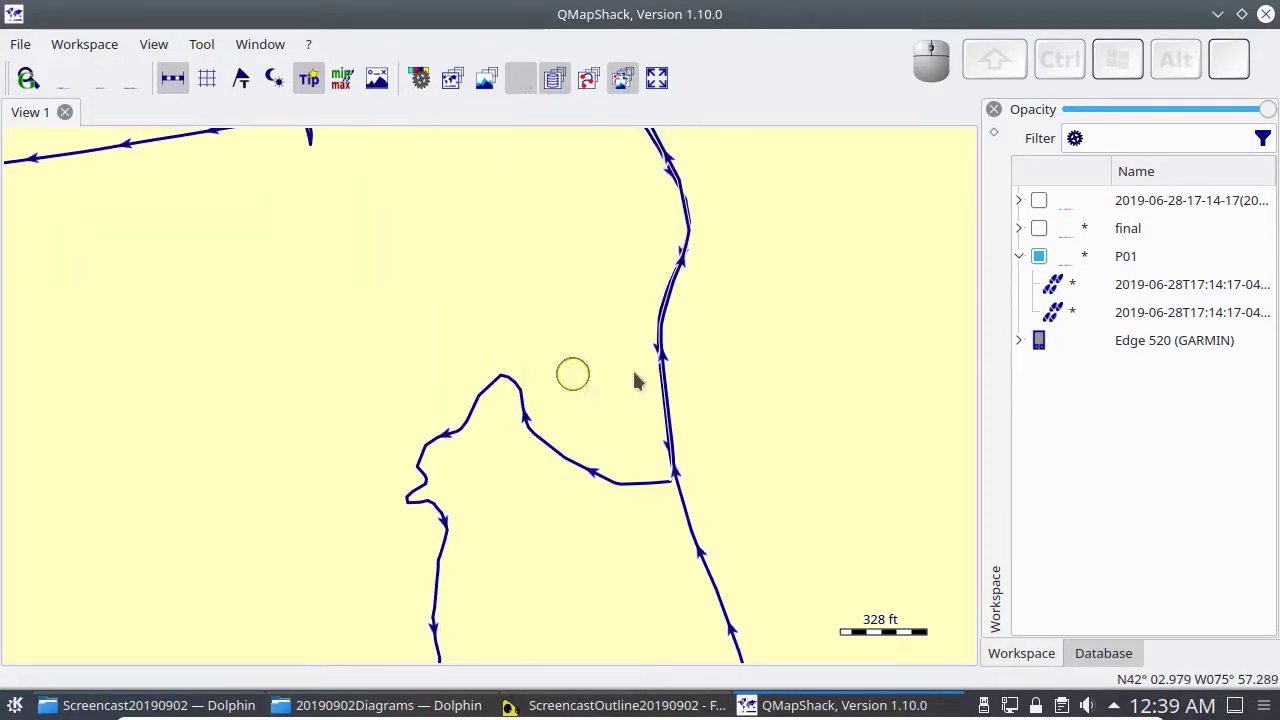
left_click_drag(704, 482, 581, 420)
key("KP_Add")
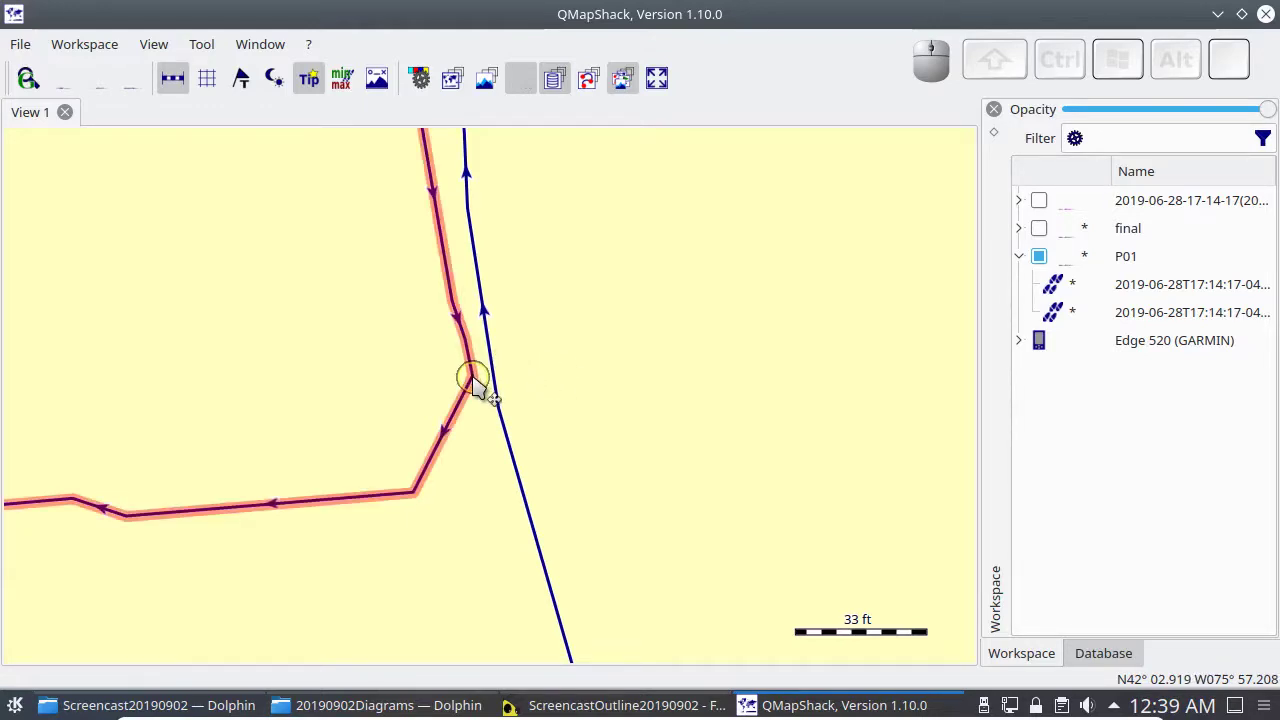
Cut the outbound track at the junction into two P01 pieces, deleting the original
left_click(481, 386)
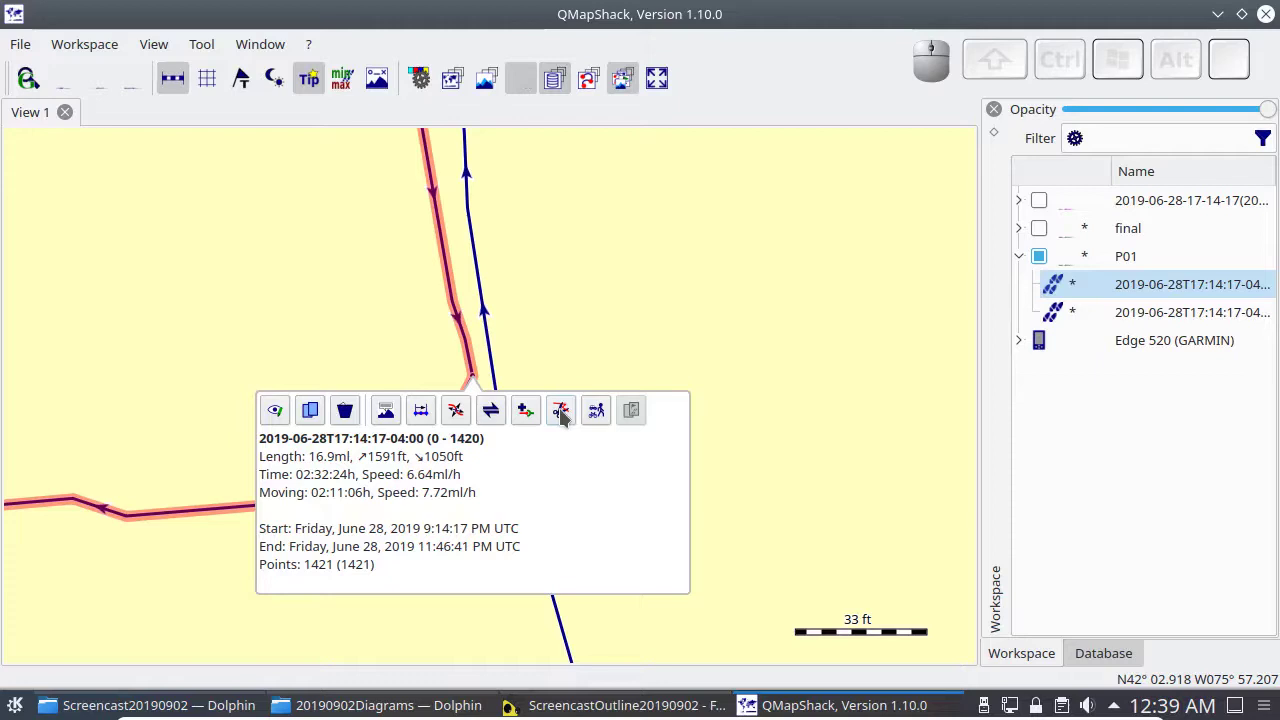
left_click(567, 414)
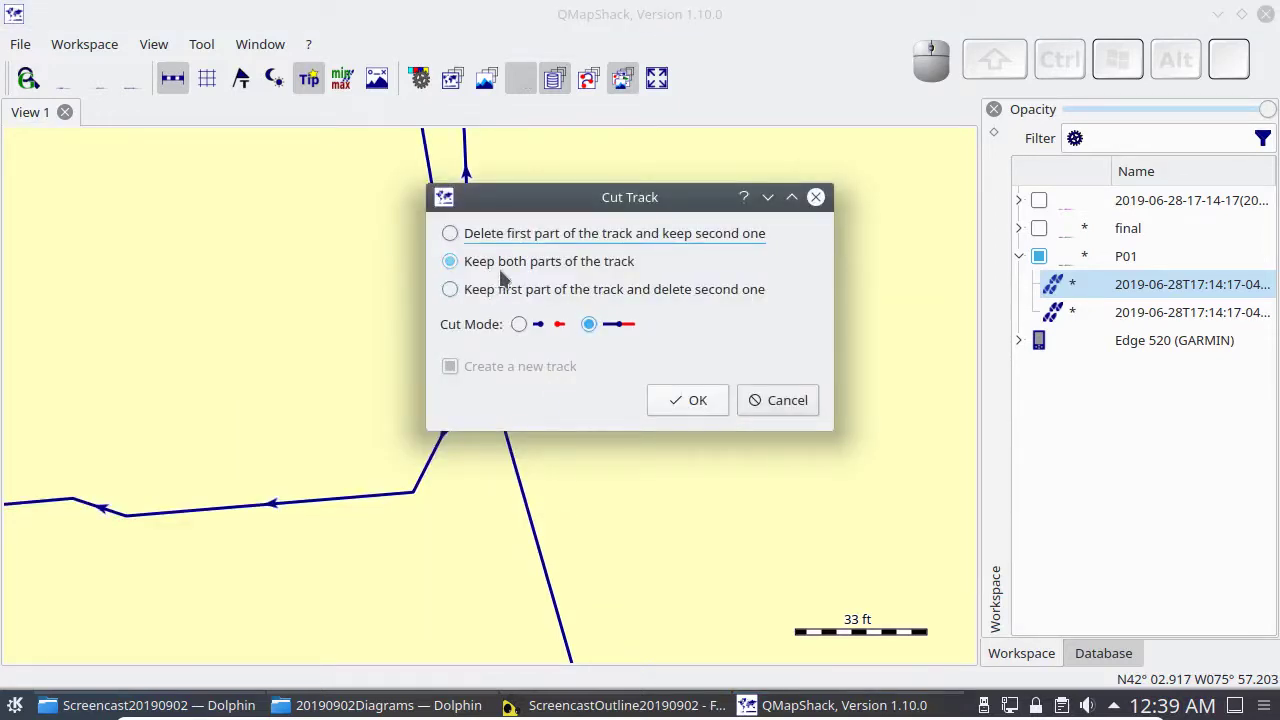
left_click(699, 408)
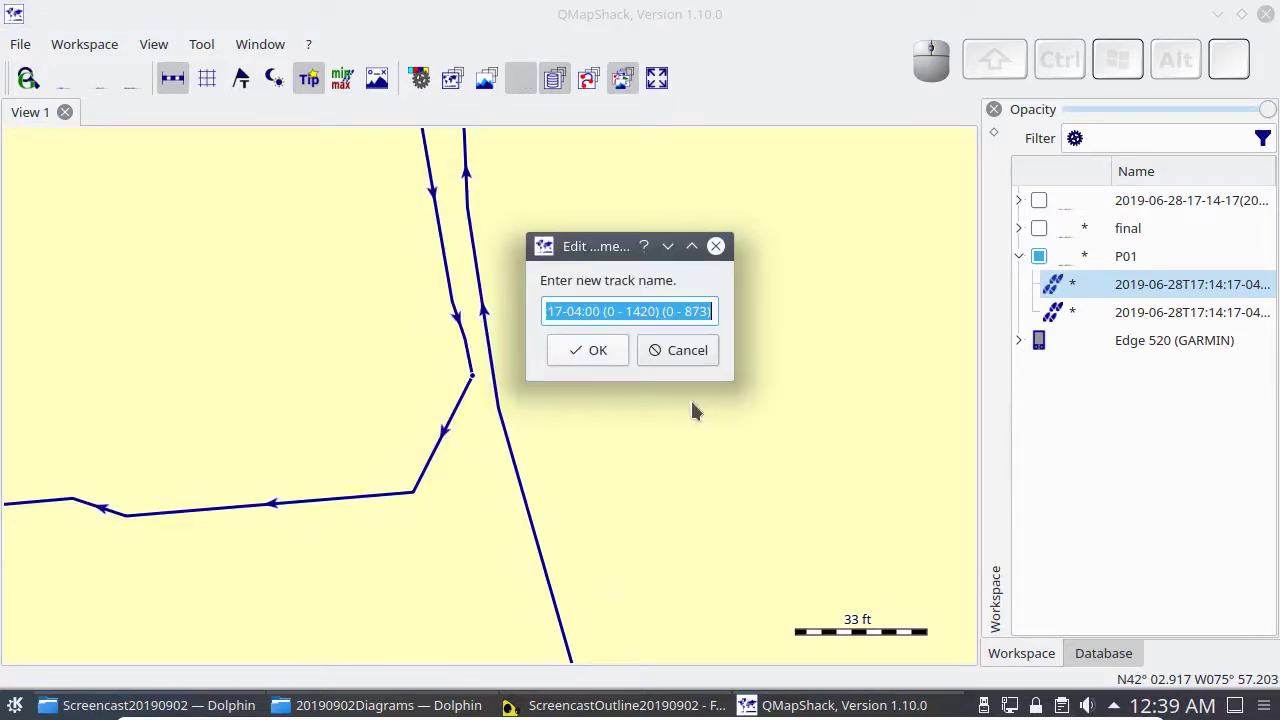
left_click(579, 351)
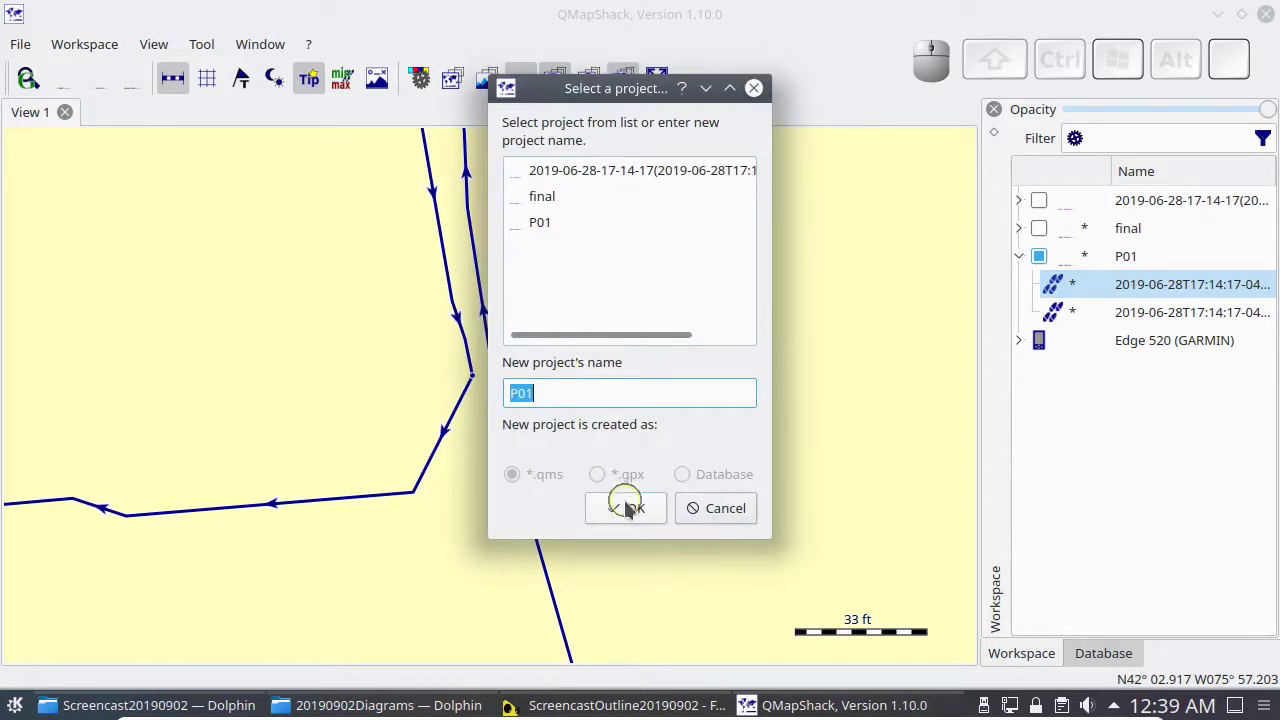
left_click(627, 512)
left_click(594, 349)
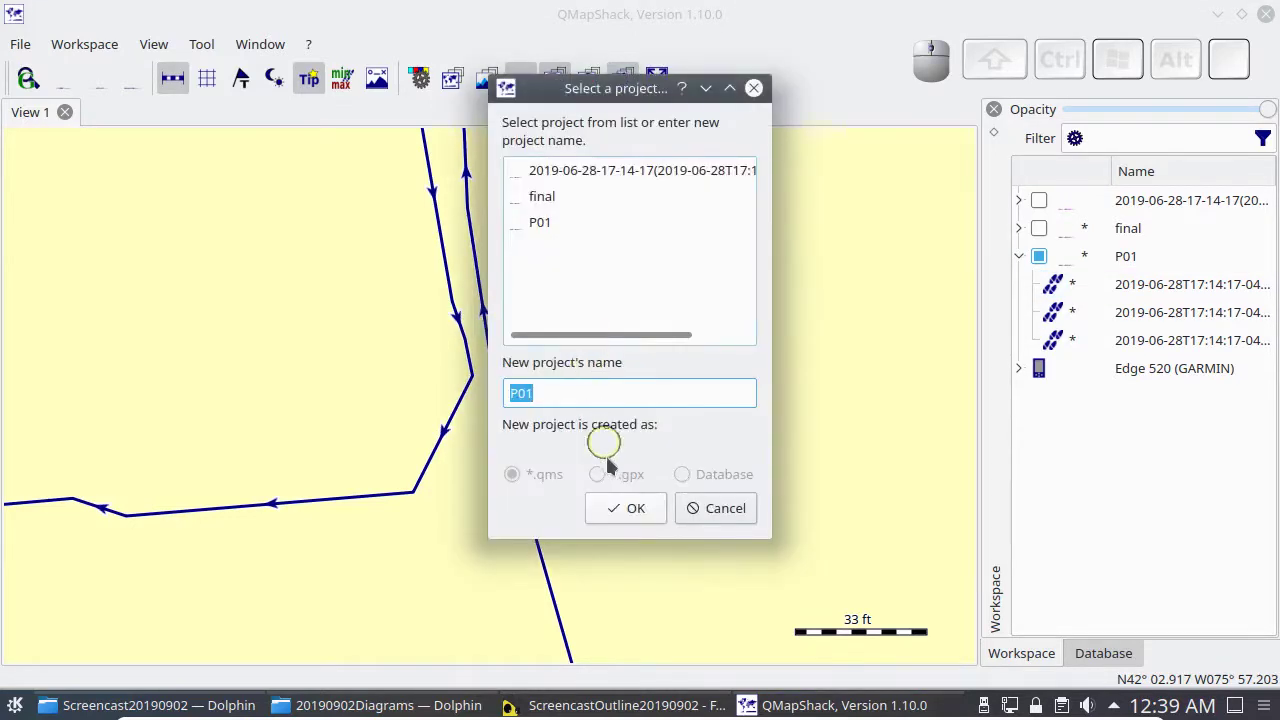
left_click(633, 510)
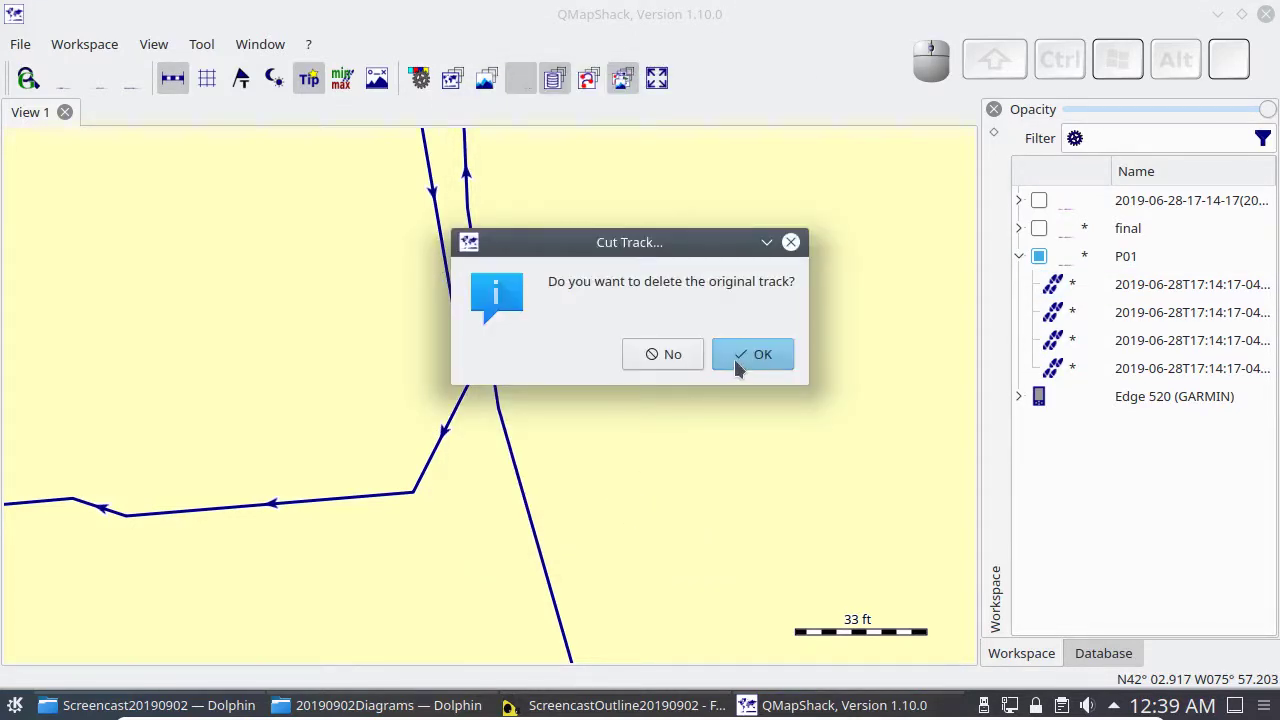
left_click(745, 356)
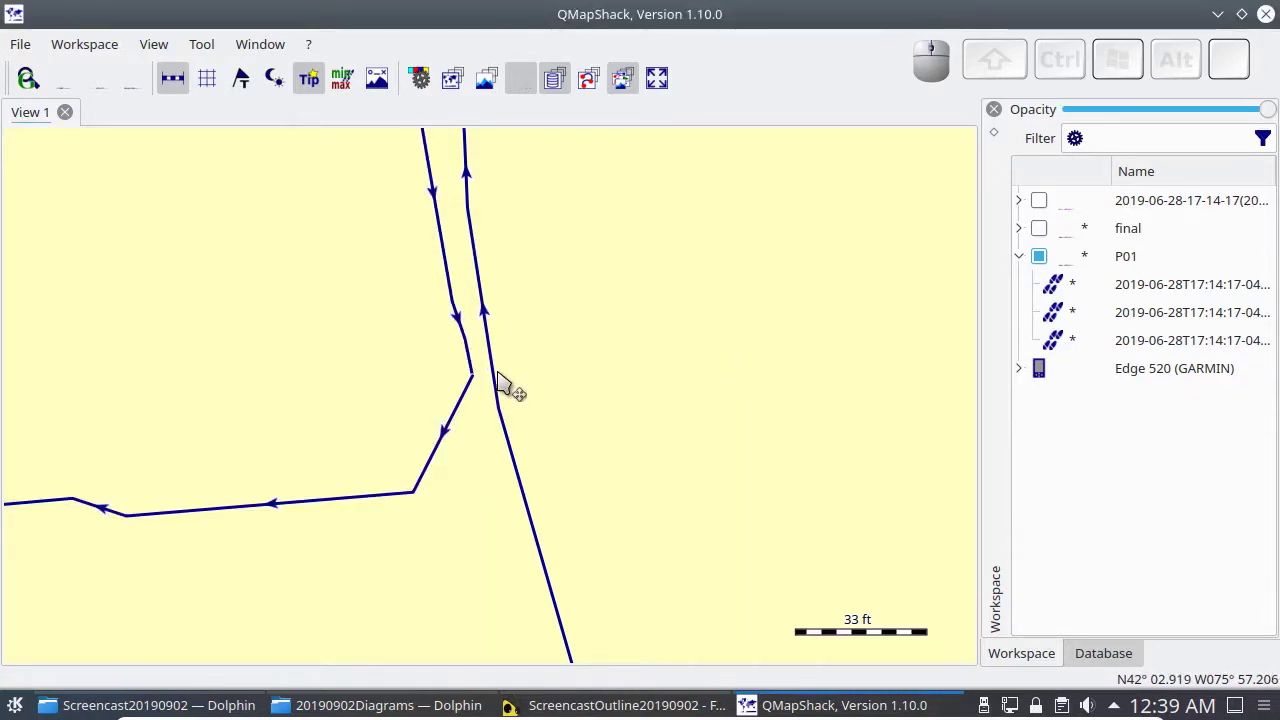
Cut the return track at the junction into two P01 pieces, delete the original, and select P01's pieces
left_click(501, 380)
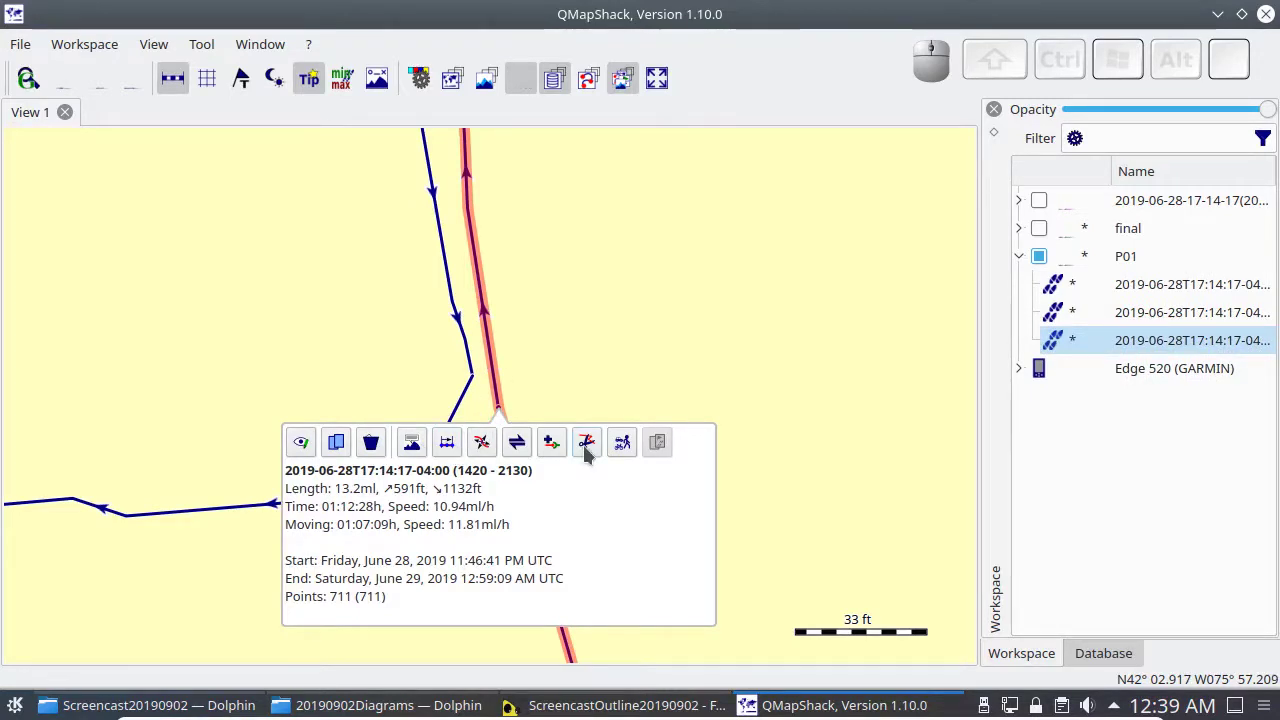
left_click(591, 452)
left_click(707, 410)
left_click(611, 356)
middle_click(611, 356)
left_click(637, 514)
left_click(595, 350)
left_click(632, 513)
left_click(773, 362)
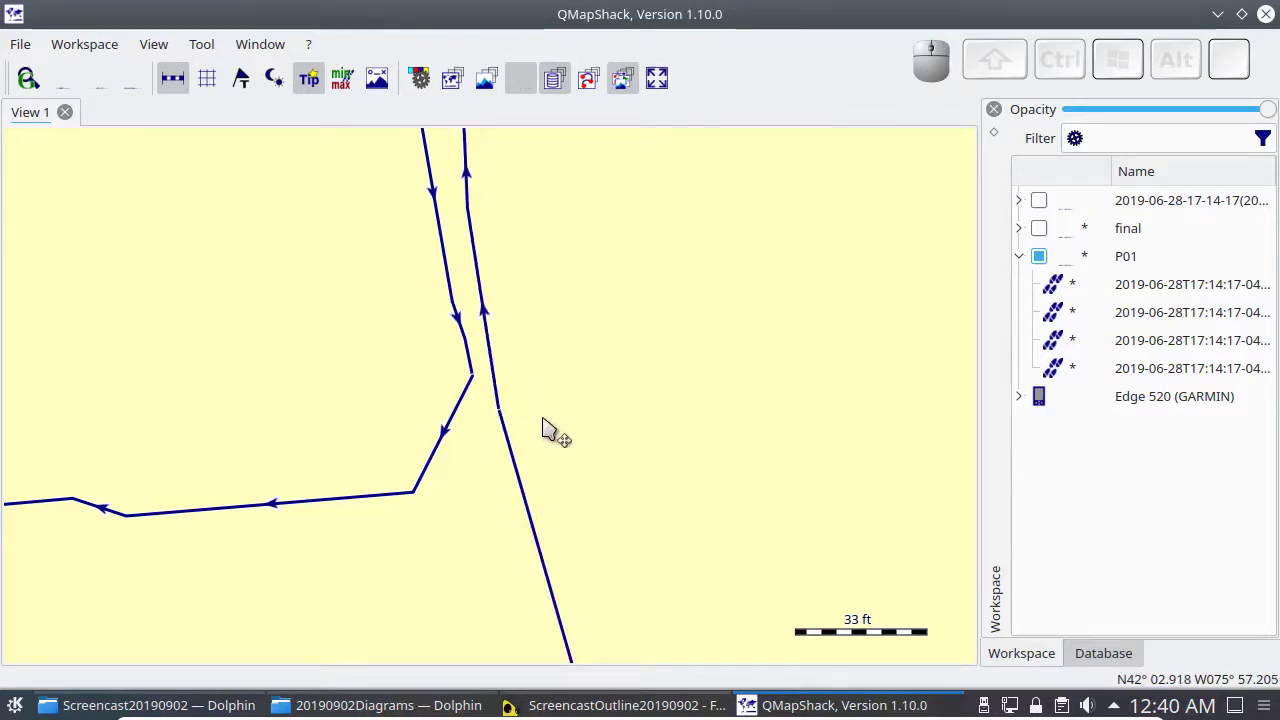
left_click(550, 425)
key("KP_Subtract")
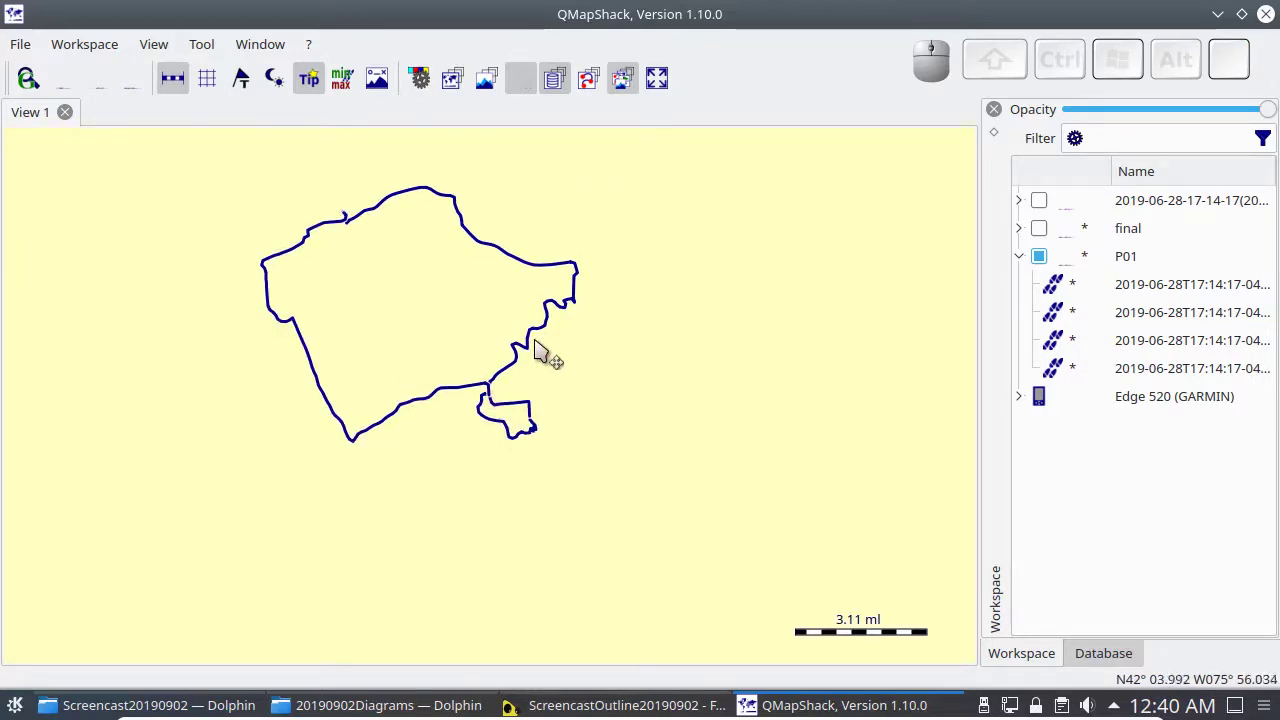
left_click(1085, 460)
Copy the four selected track pieces into a new *.gpx project named P02
middle_click(1085, 462)
right_click(1085, 462)
left_click(1109, 440)
key("shift+p")
key("shift+0")
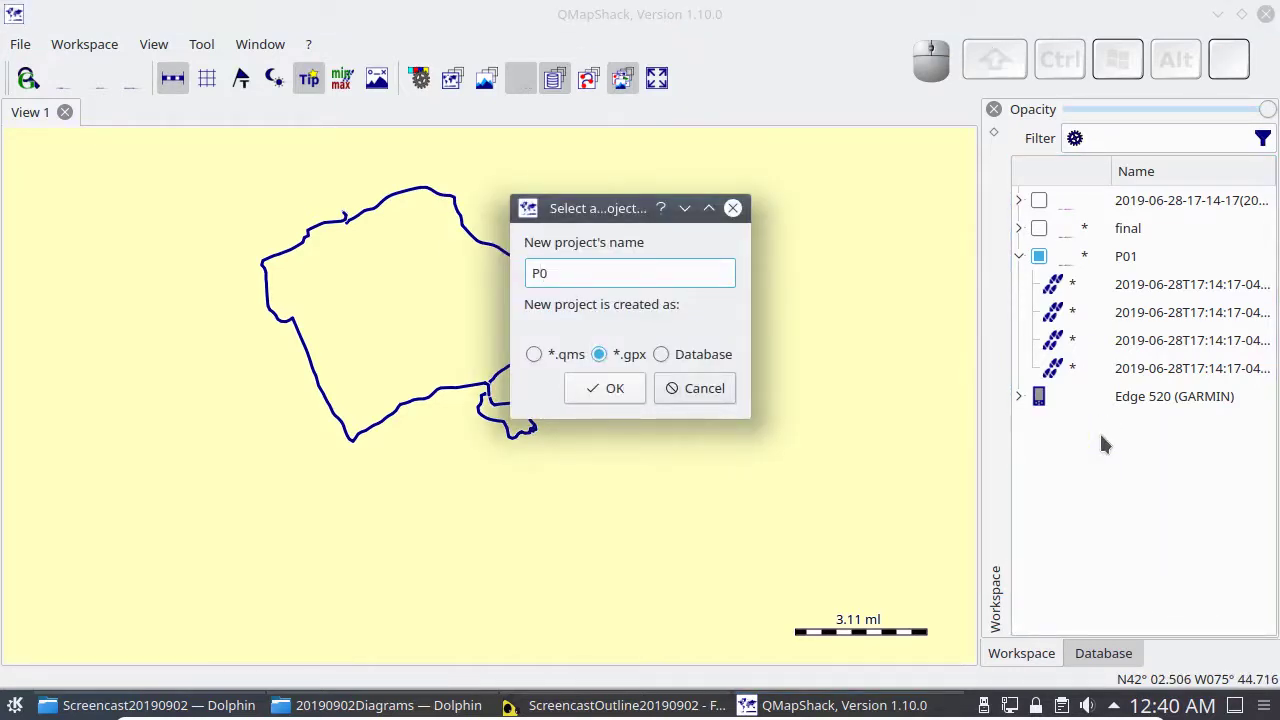
key("2")
left_click(569, 358)
left_click(617, 394)
Arrange the workspace list so P02 shows on the map while P01 is hidden and collapsed
left_click(1129, 292)
left_click_drag(1142, 369, 1121, 322)
left_click_drag(1140, 291, 1131, 402)
left_click(1027, 400)
left_click(1047, 258)
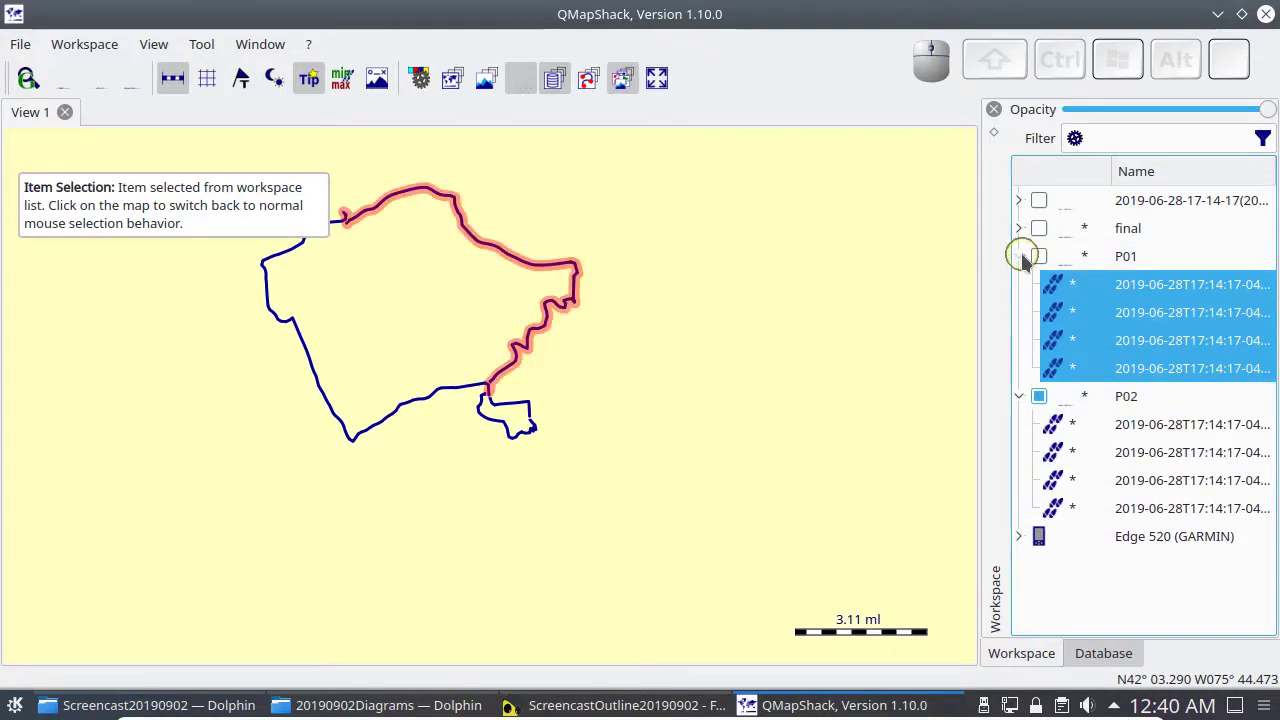
left_click(1029, 259)
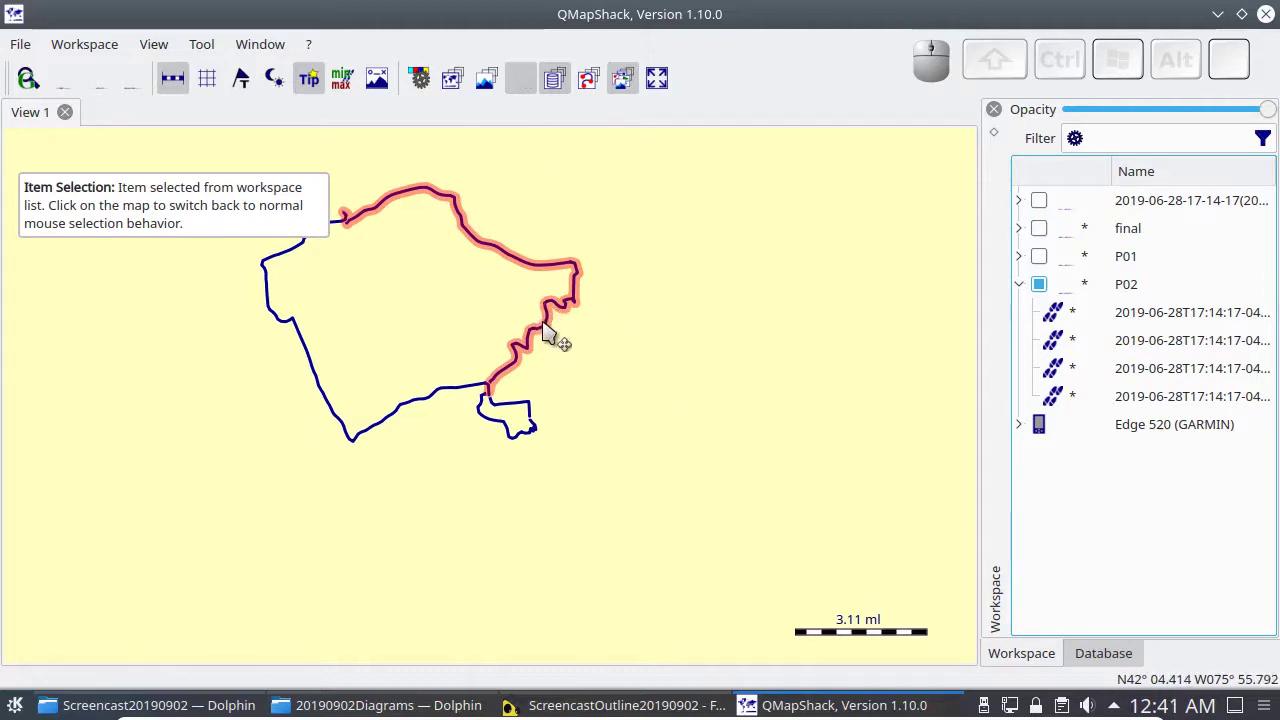
Delete the (0 - 873) upper outbound piece from P02
left_click(552, 330)
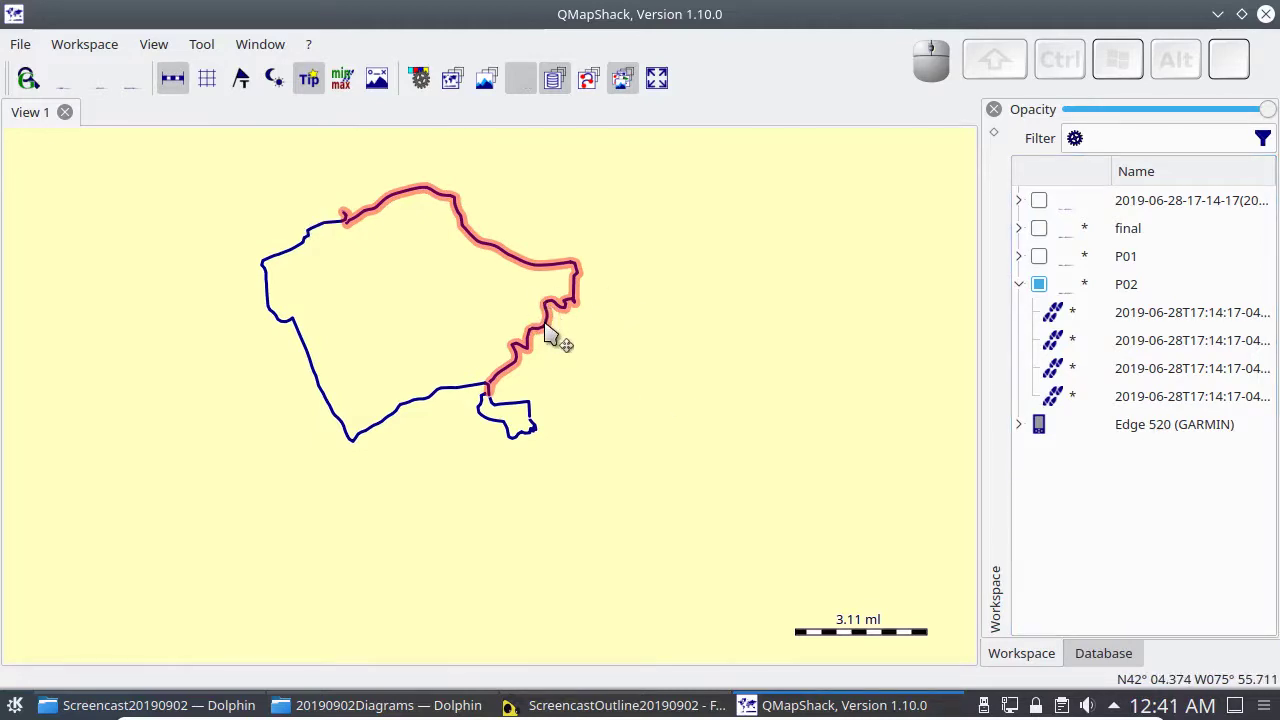
left_click(552, 330)
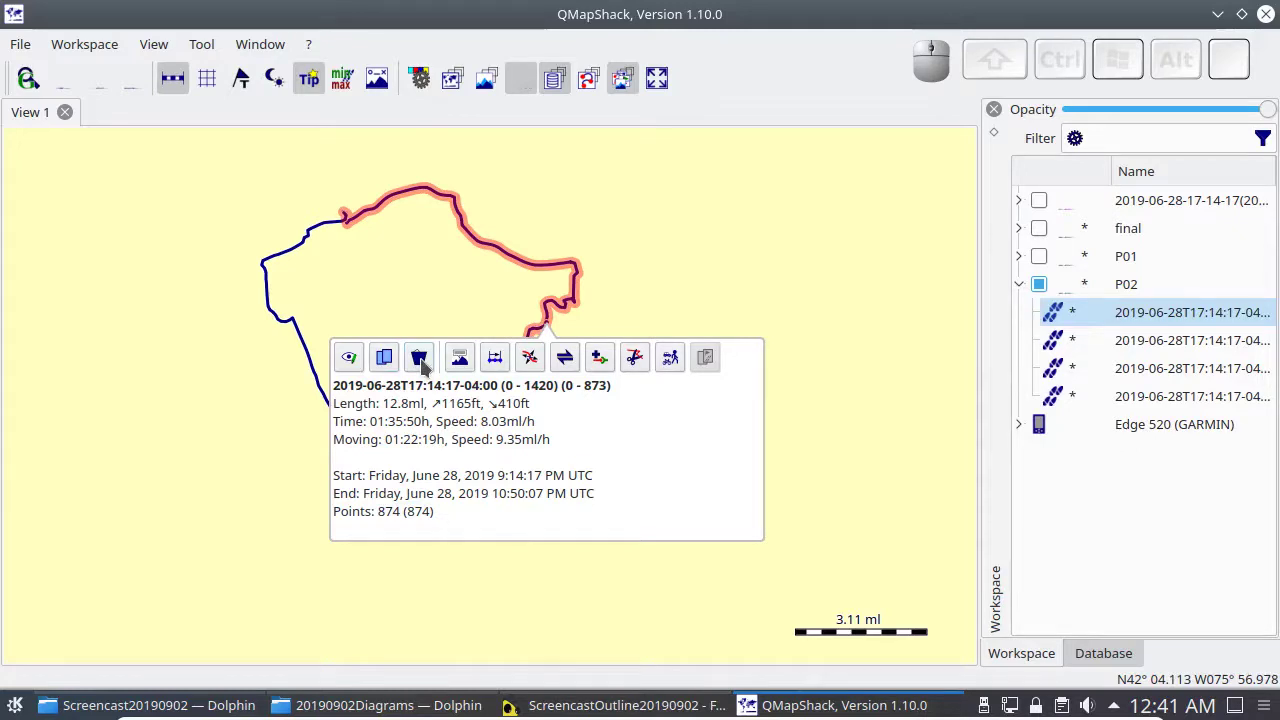
left_click(428, 364)
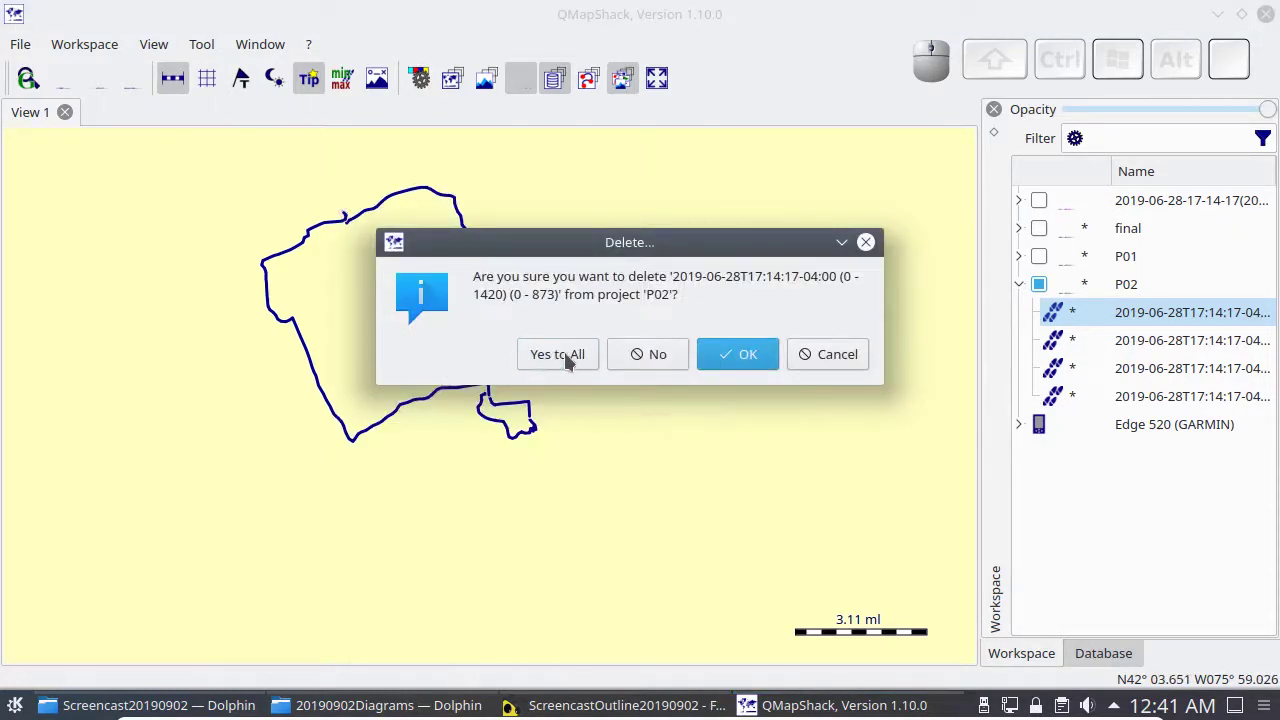
left_click(573, 358)
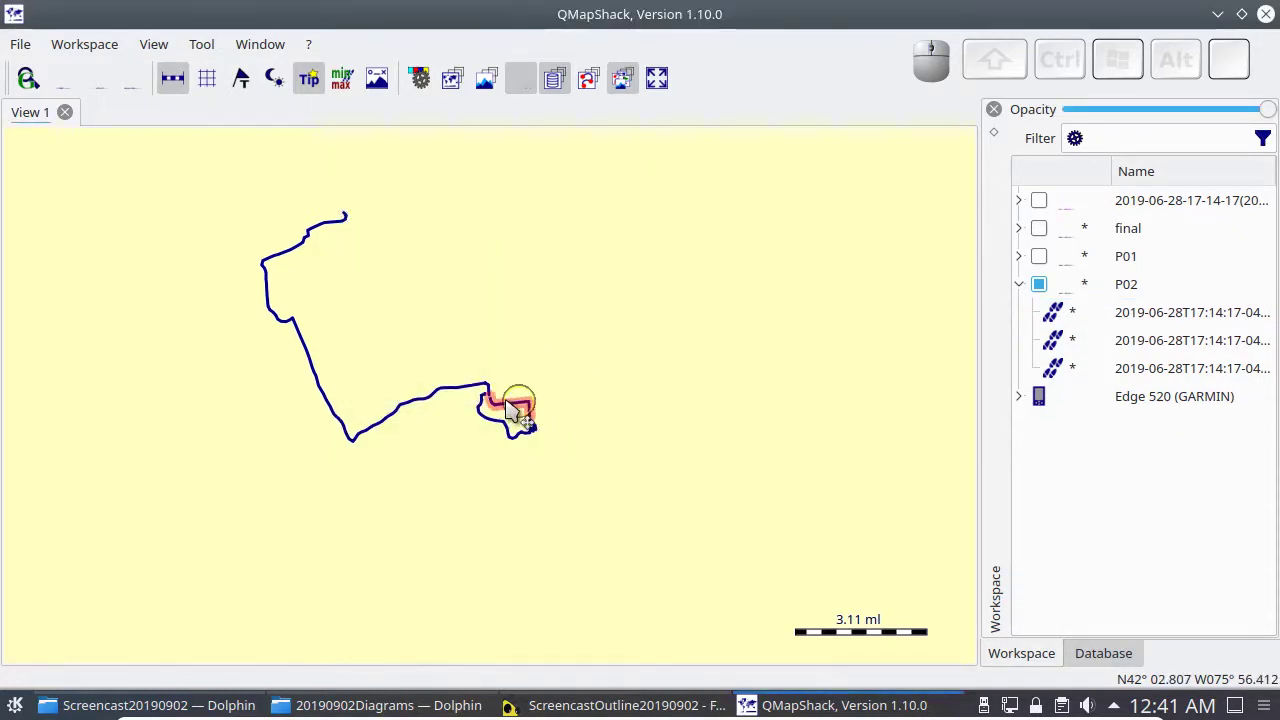
Delete the small loop piece from P02 and recentre the remaining track
left_click(514, 411)
left_click(385, 446)
left_click(570, 347)
left_click_drag(350, 474, 515, 463)
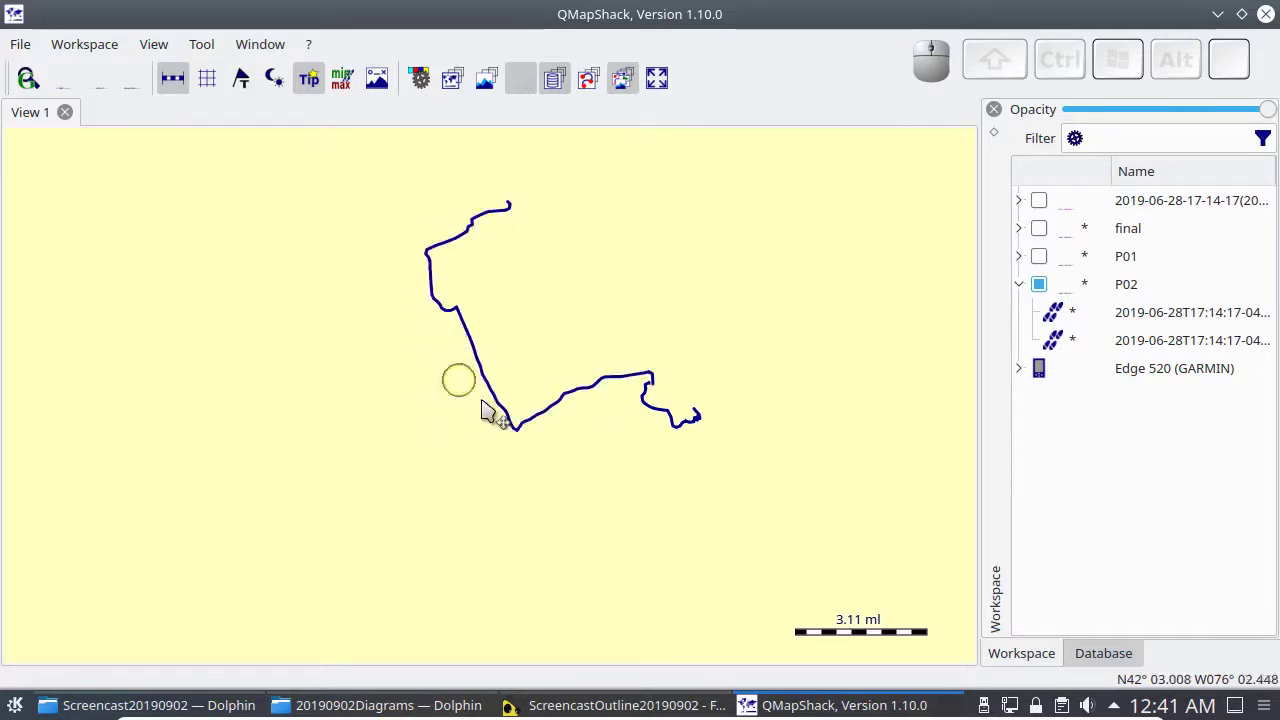
left_click_drag(551, 442, 504, 443)
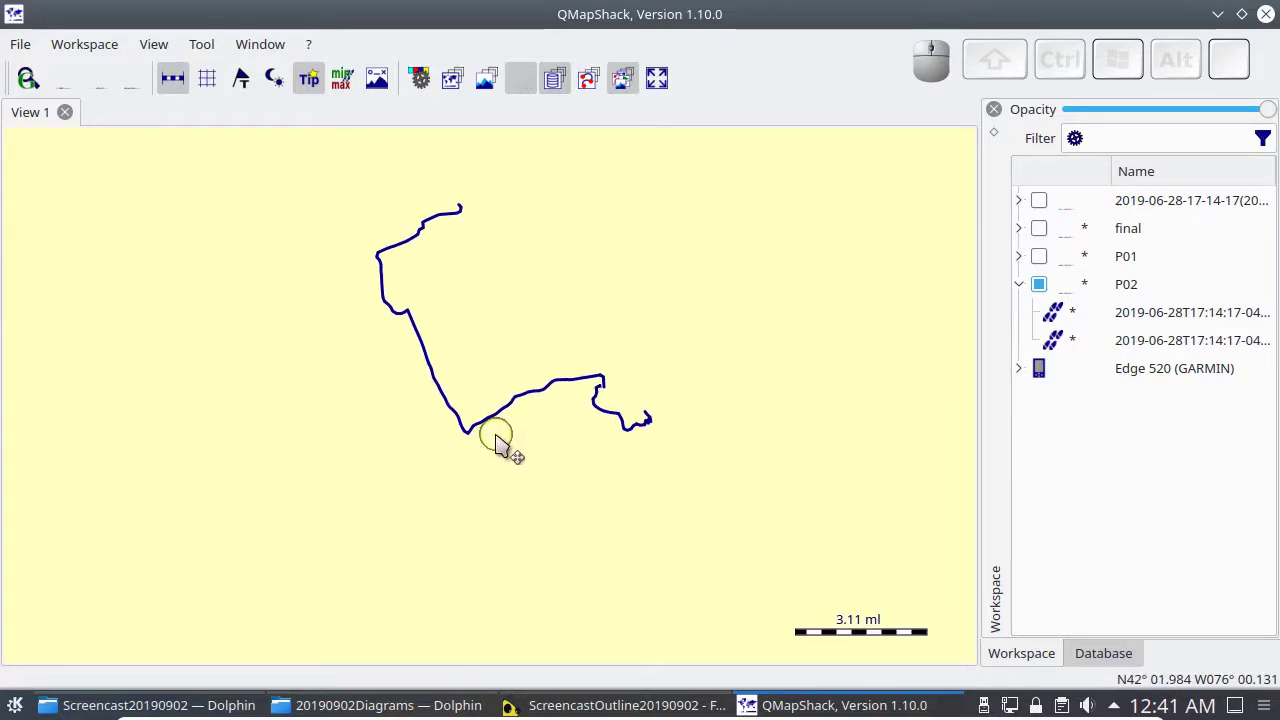
Reverse the return track piece into a _rev copy kept in P02
key("KP_Add")
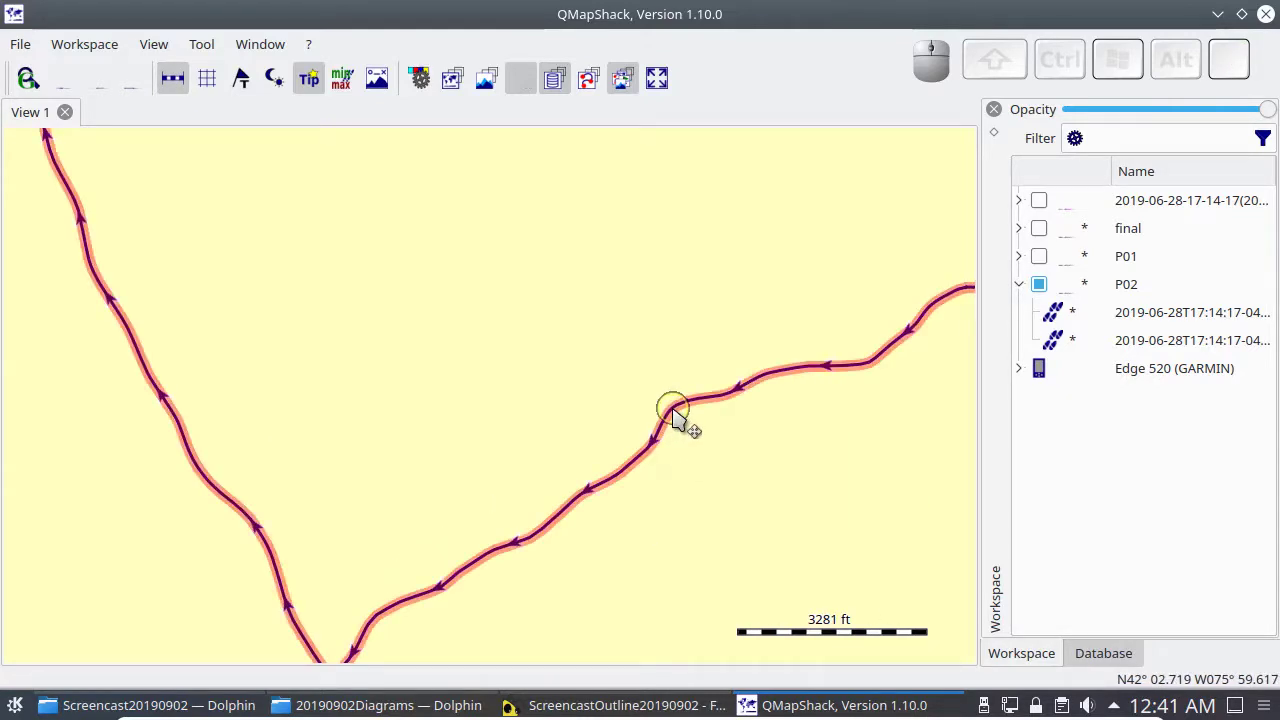
left_click(680, 416)
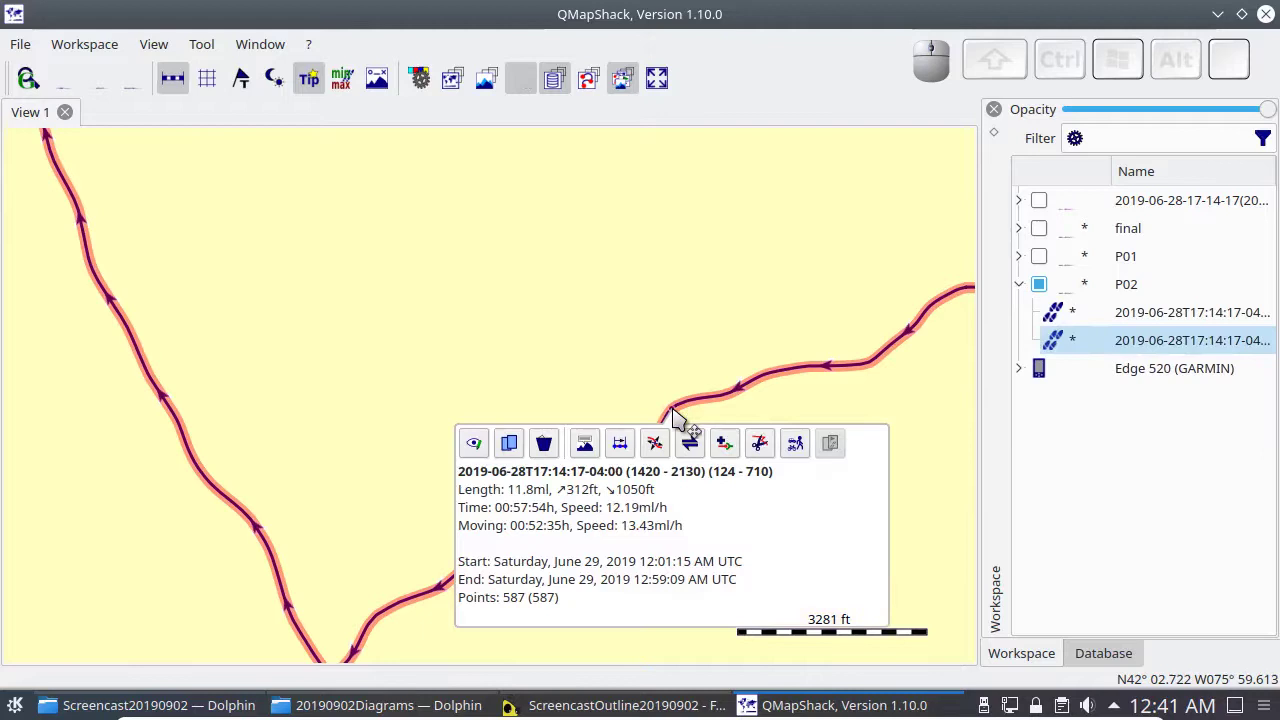
middle_click(699, 454)
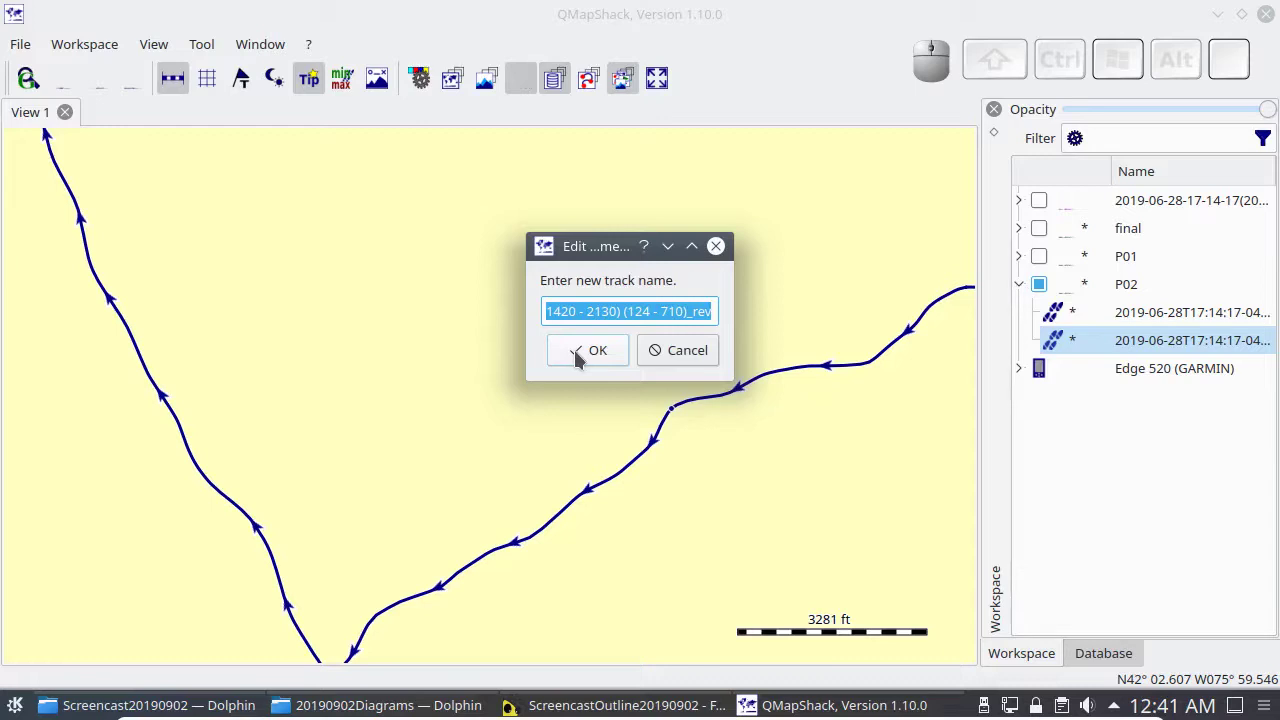
left_click(583, 356)
left_click(541, 248)
left_click(637, 512)
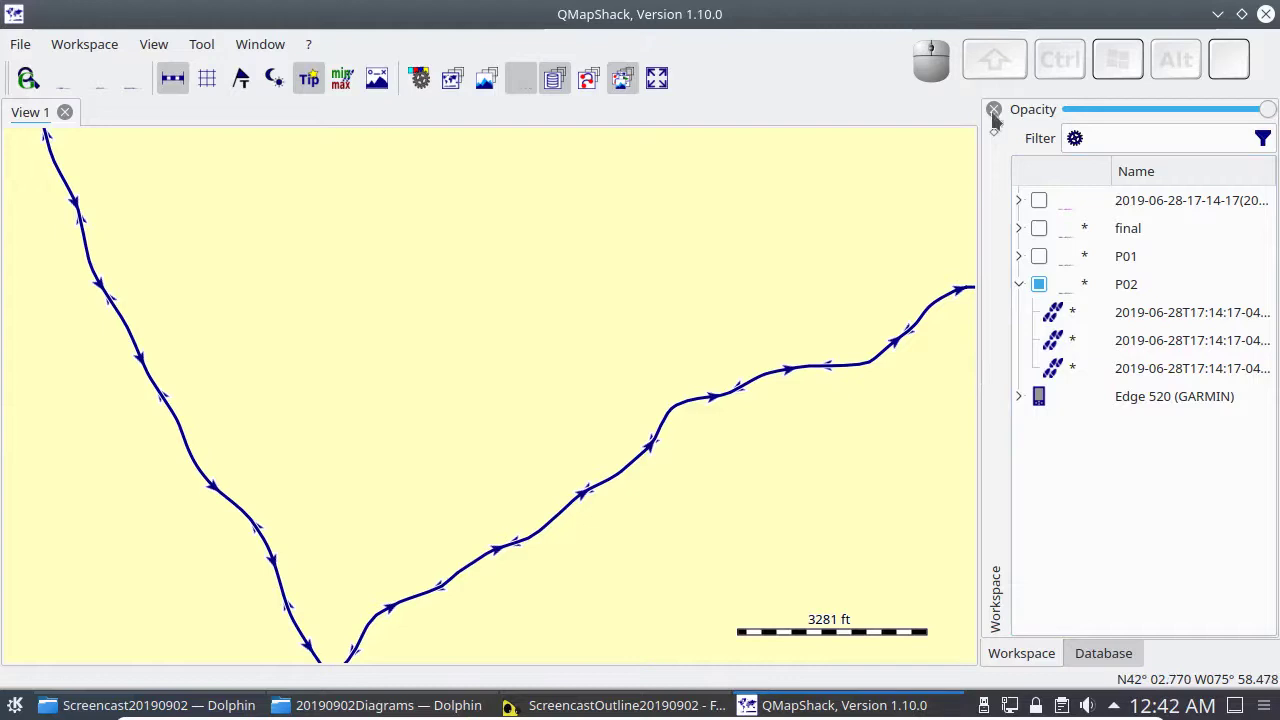
Widen the workspace list and delete the original un-reversed return piece from P02
left_click(997, 136)
left_click_drag(999, 184, 731, 345)
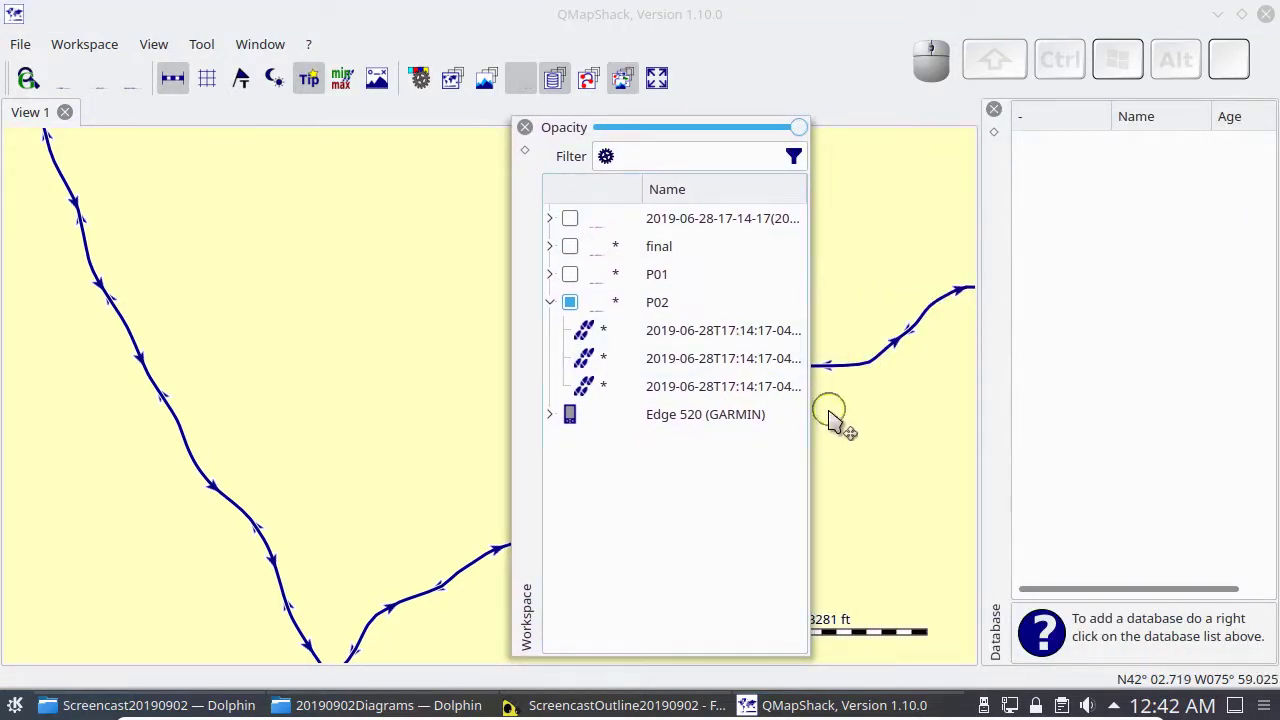
left_click_drag(816, 424, 709, 380)
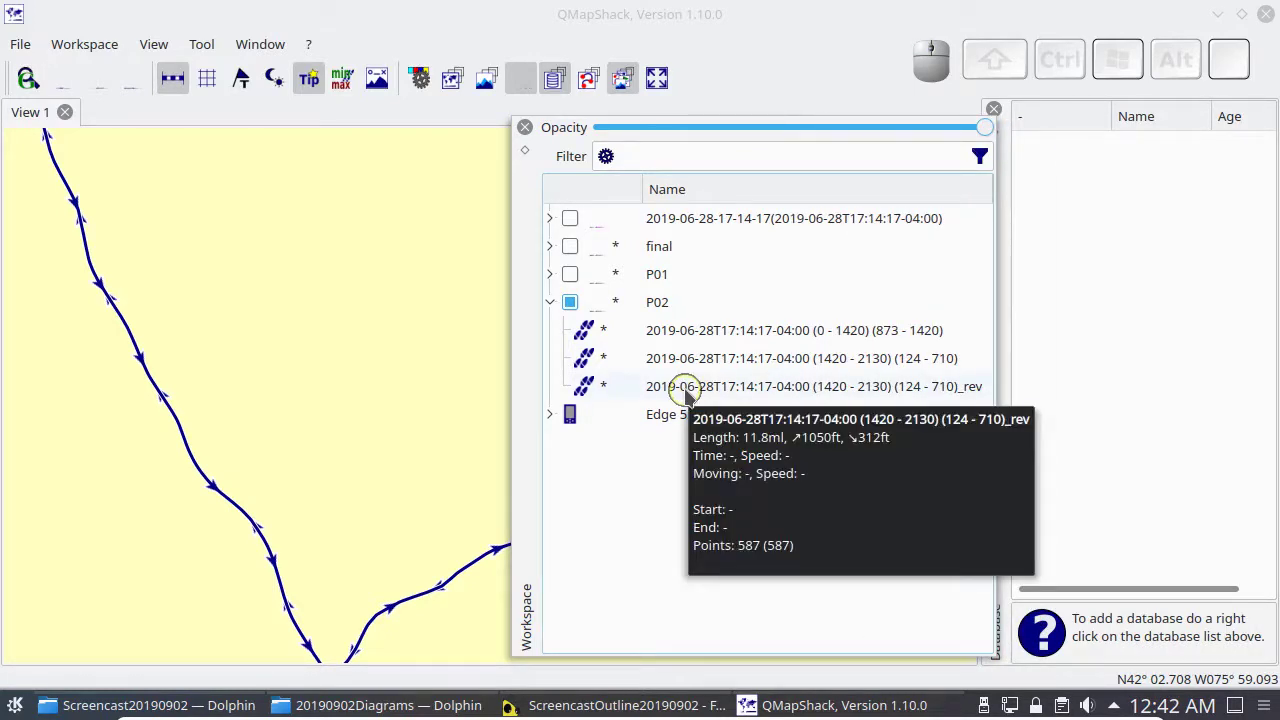
left_click(693, 394)
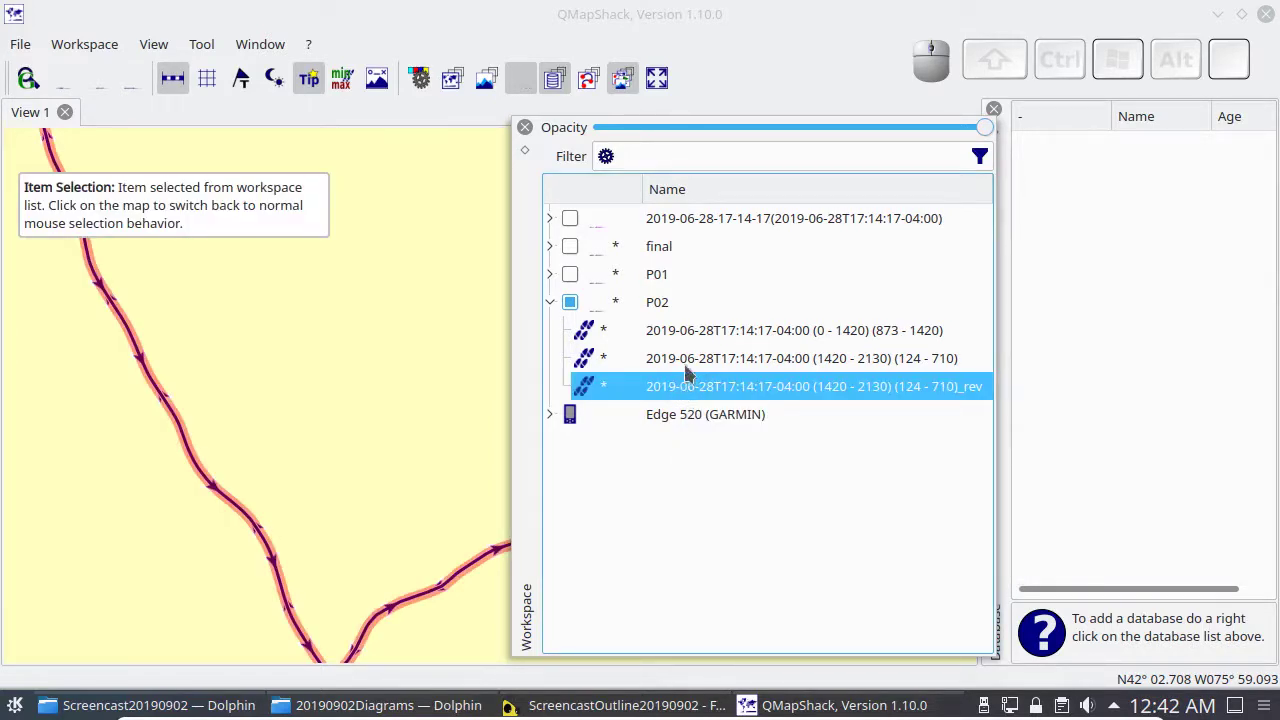
left_click(695, 362)
right_click(747, 362)
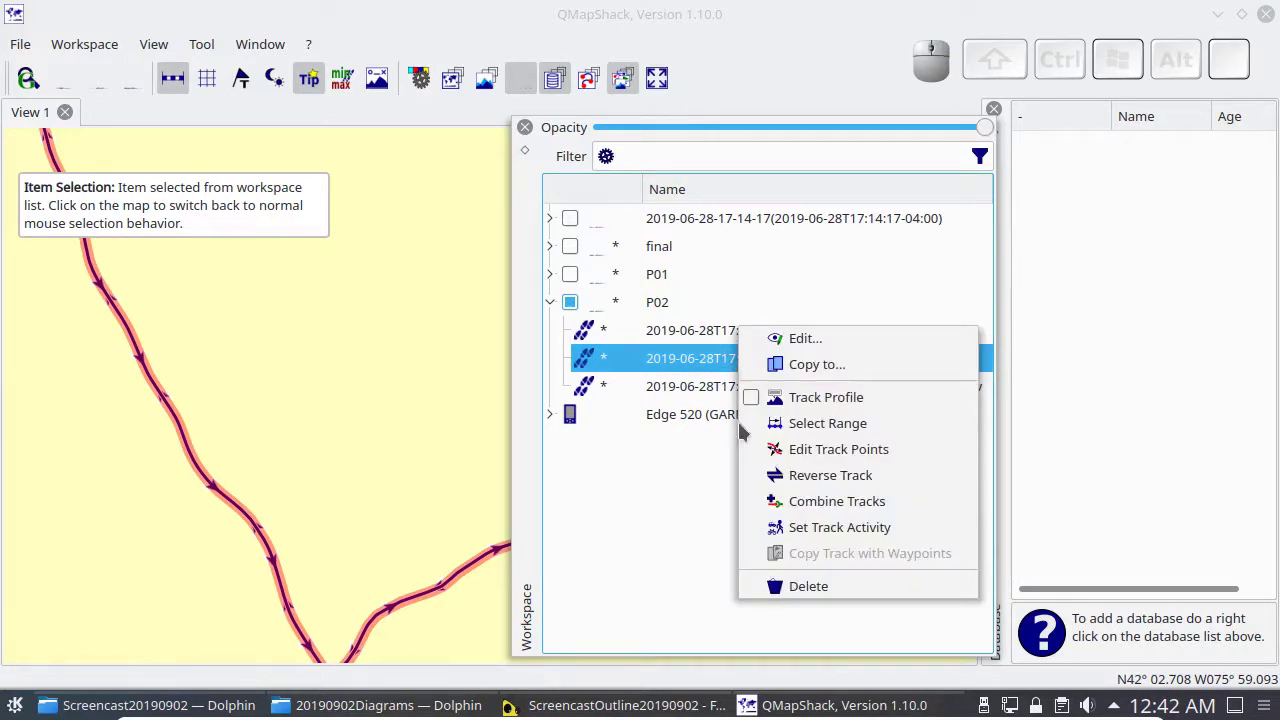
left_click(801, 586)
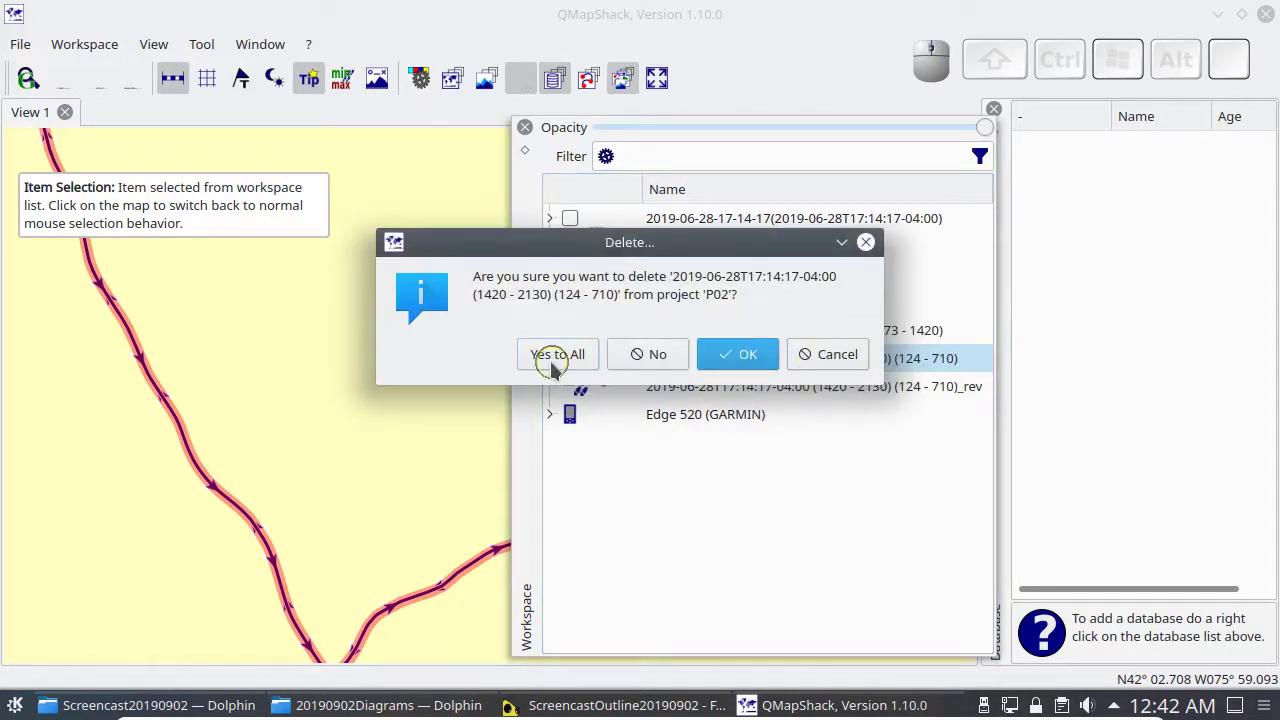
left_click(559, 368)
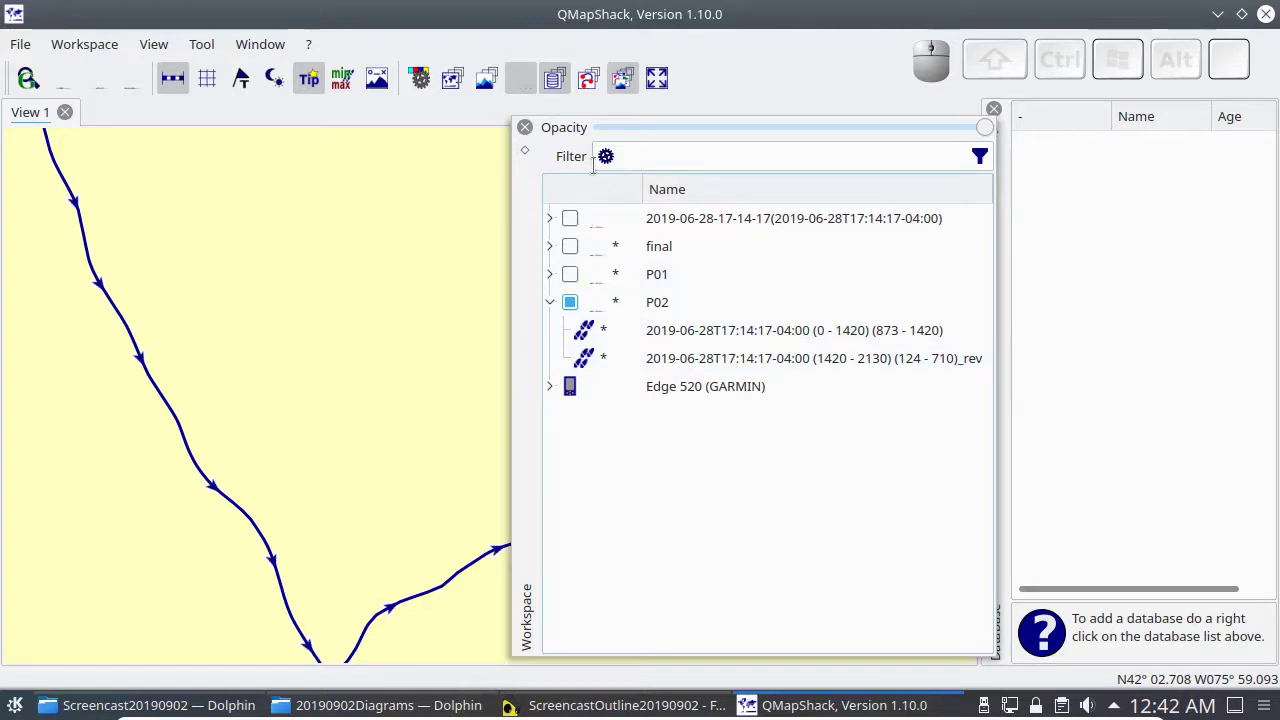
Restore the panels and zoom out to see the whole P02 track
left_click(535, 150)
left_click(1011, 656)
left_click(550, 459)
key("-")
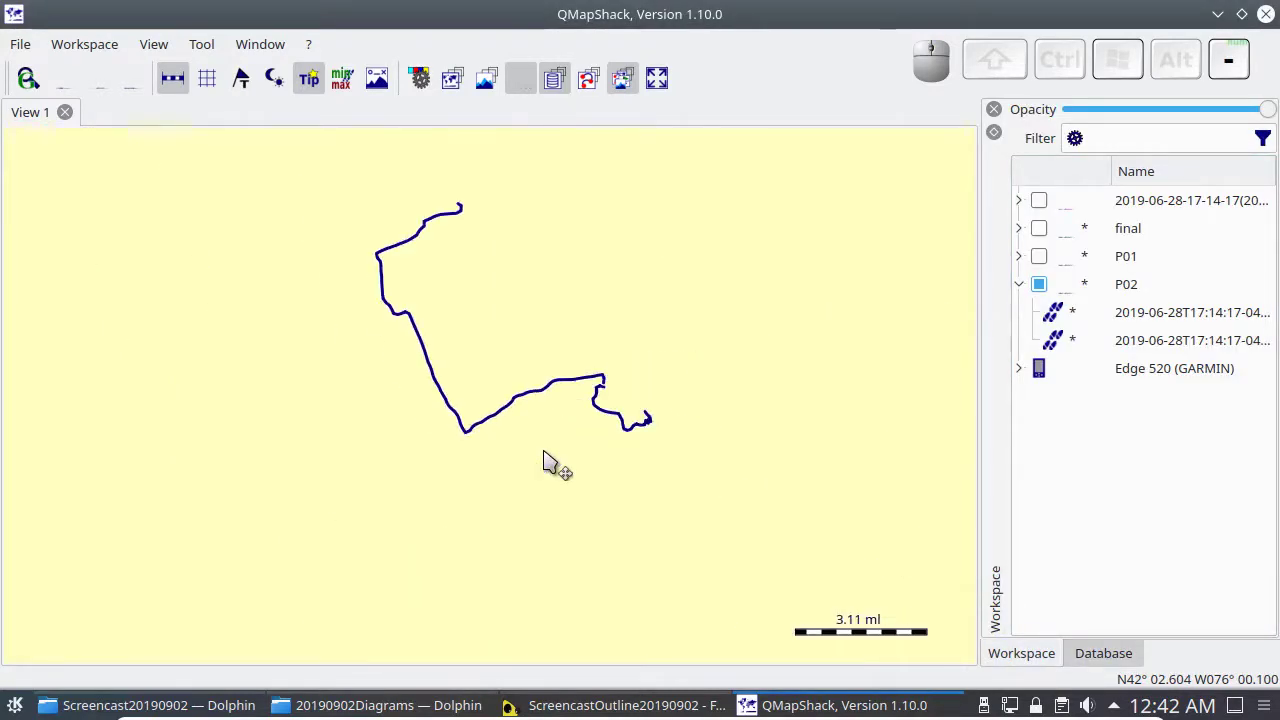
Zoom and nudge the map toward the area where the P02 route reverses direction
left_click_drag(484, 323, 570, 356)
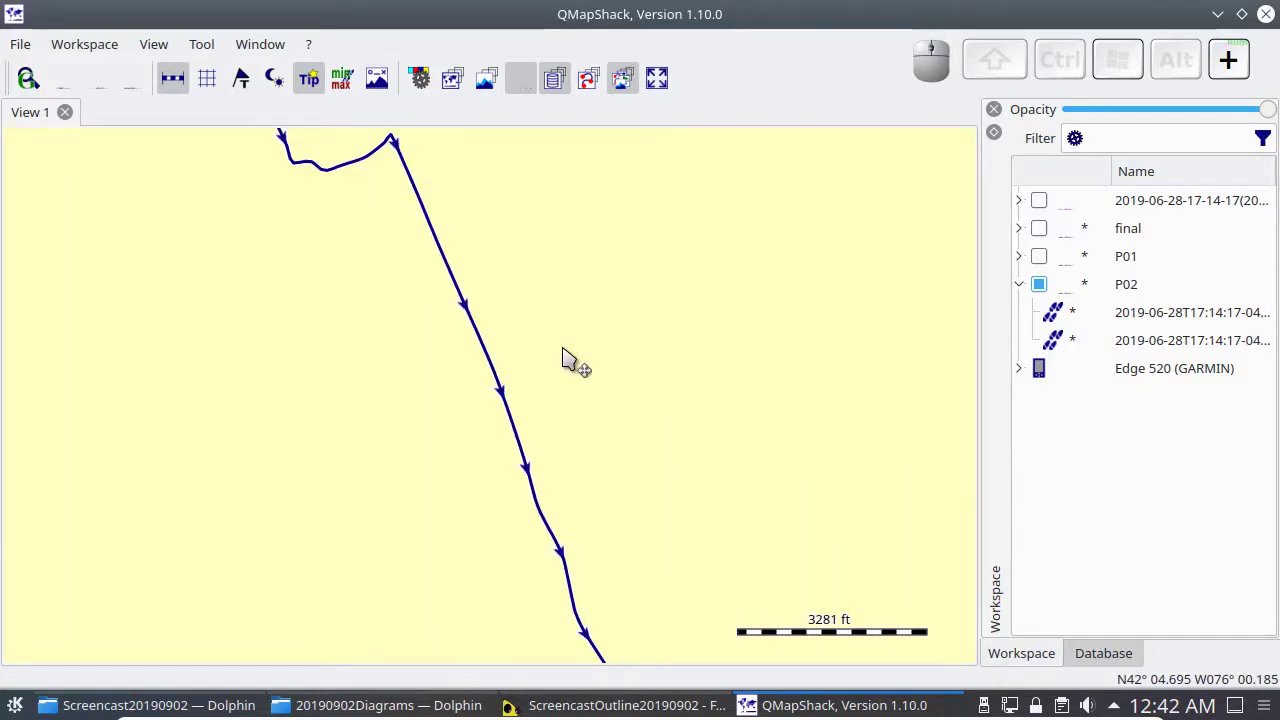
key("KP_Subtract")
left_click(833, 544)
key("KP_Add")
key("Down")
key("KP_Add")
key("Down")
key("Right")
key("Up")
key("Left")
key("Right")
key("Up")
key("Down")
Zoom in close on the P02 turnaround point and center it in the map view
left_click_drag(493, 417, 606, 448)
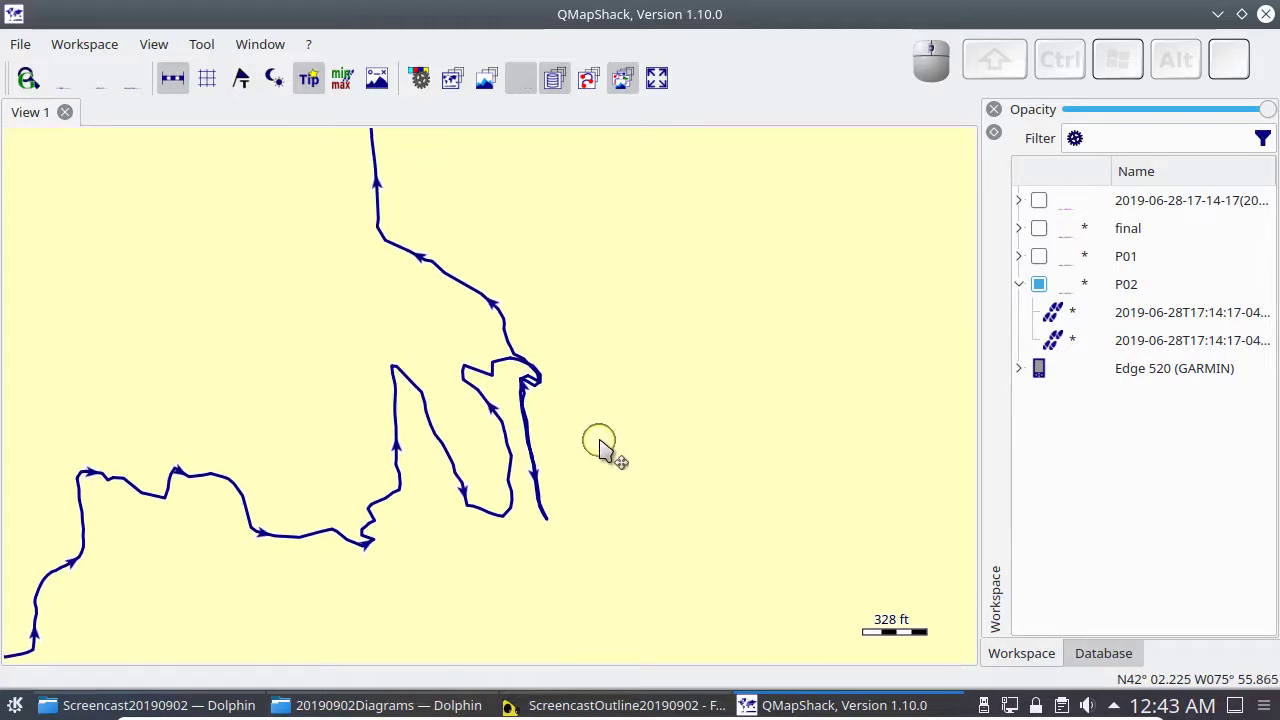
key("KP_Add")
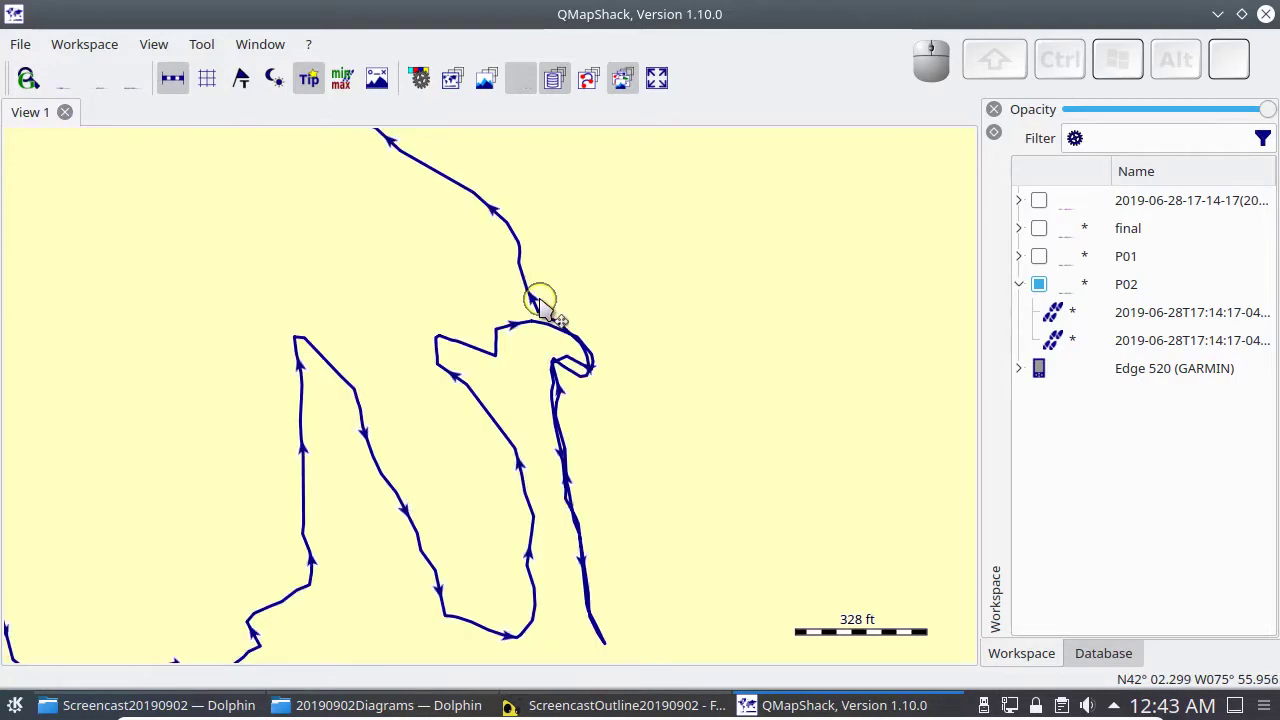
left_click(534, 377)
key("KP_Add")
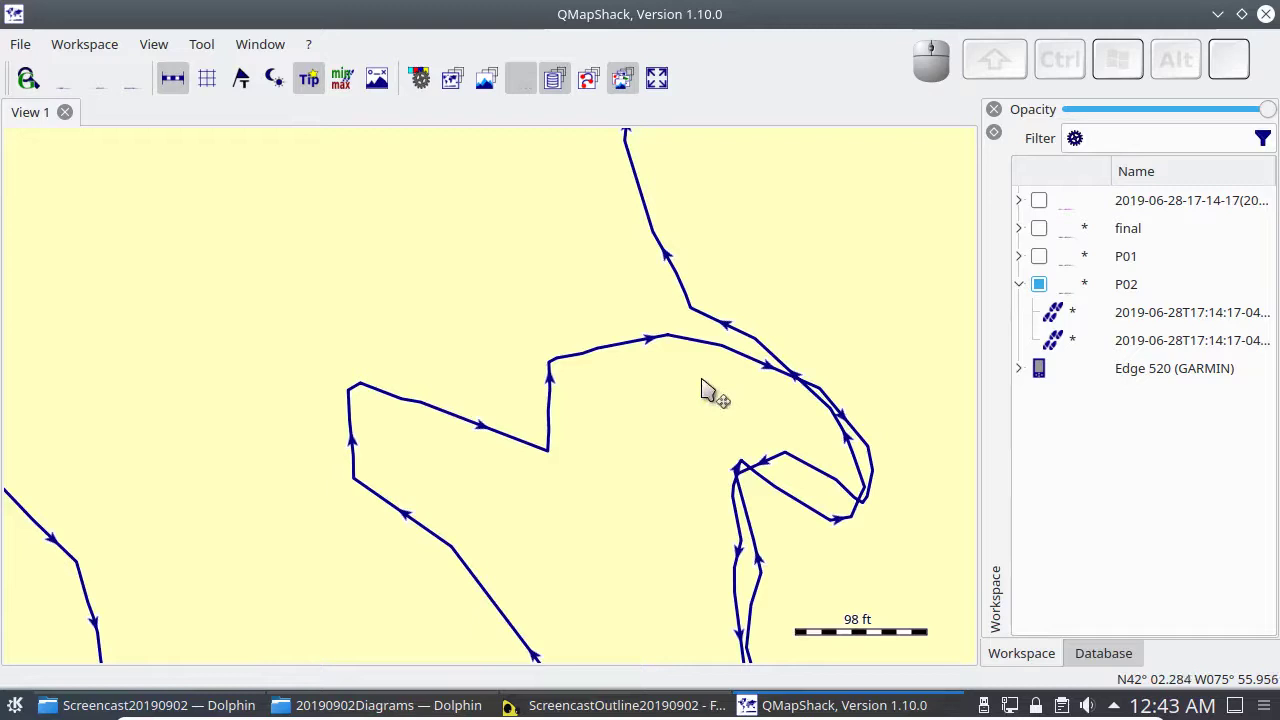
left_click_drag(685, 405, 504, 488)
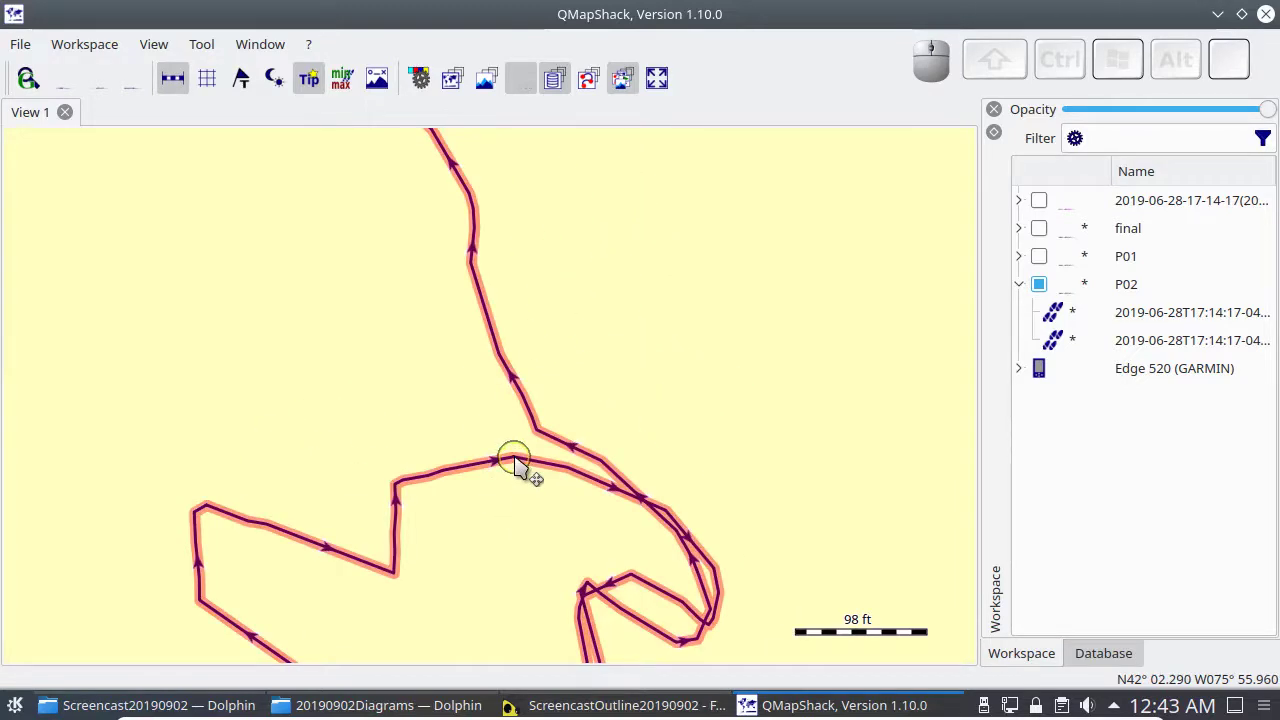
Cut the P02 track at the turnaround, keeping both parts in P02 and deleting the uncut original
left_click(522, 464)
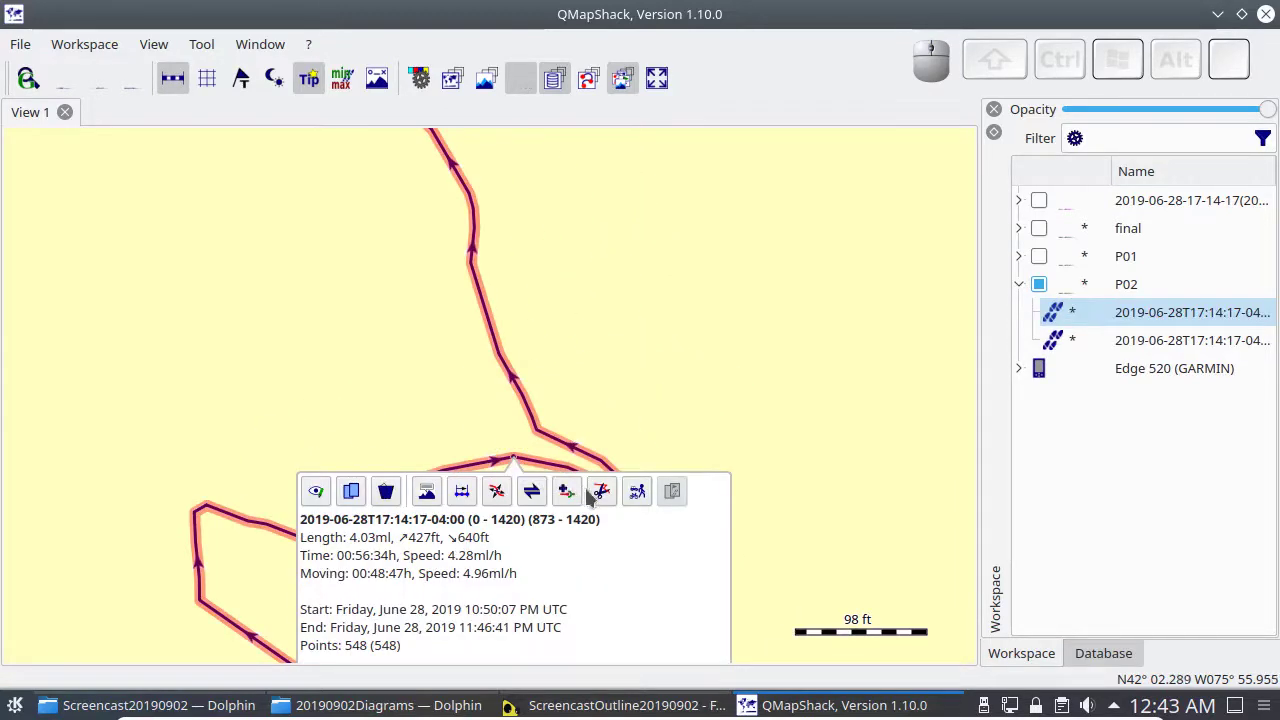
left_click(609, 492)
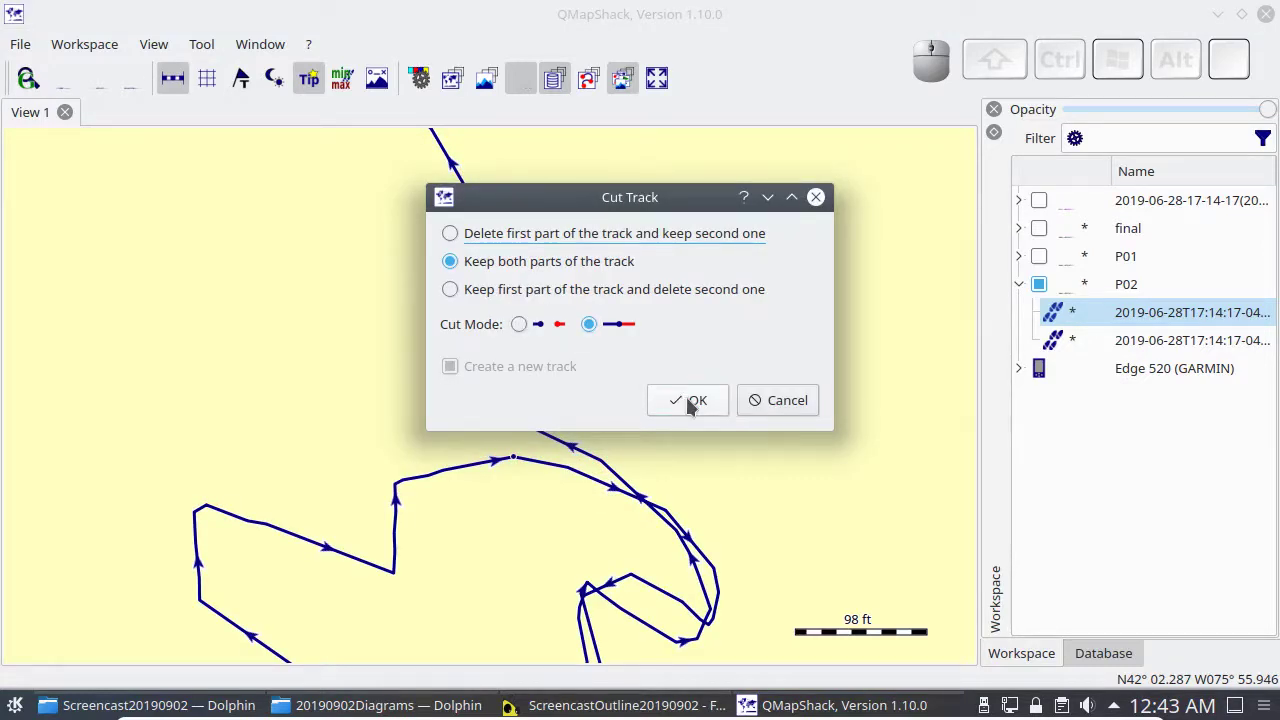
left_click(695, 404)
left_click(603, 348)
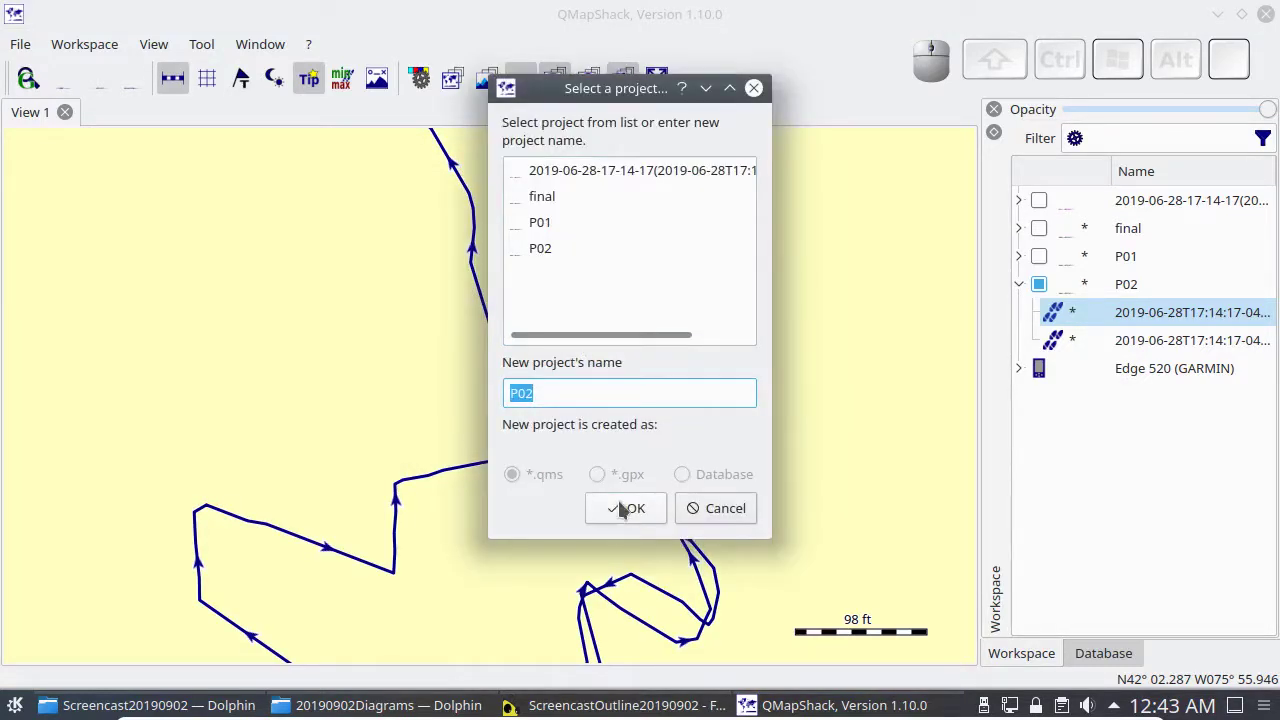
left_click(621, 514)
left_click(597, 352)
left_click(635, 510)
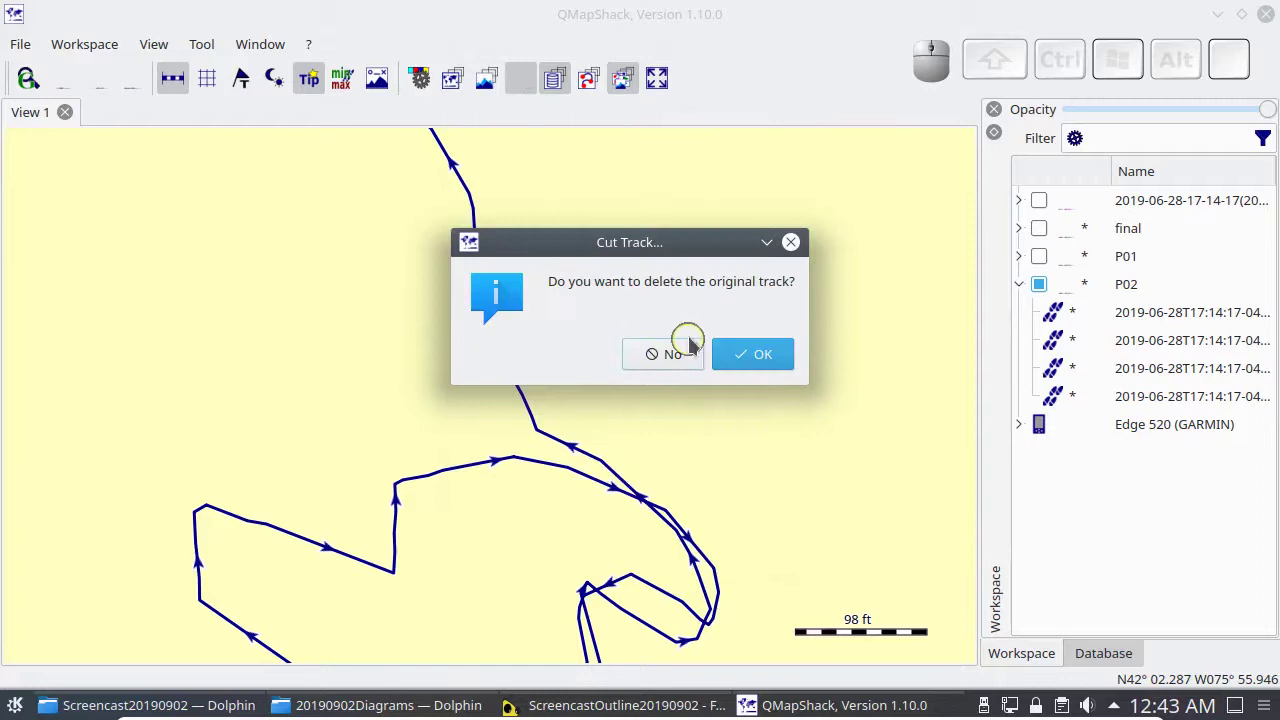
left_click(753, 367)
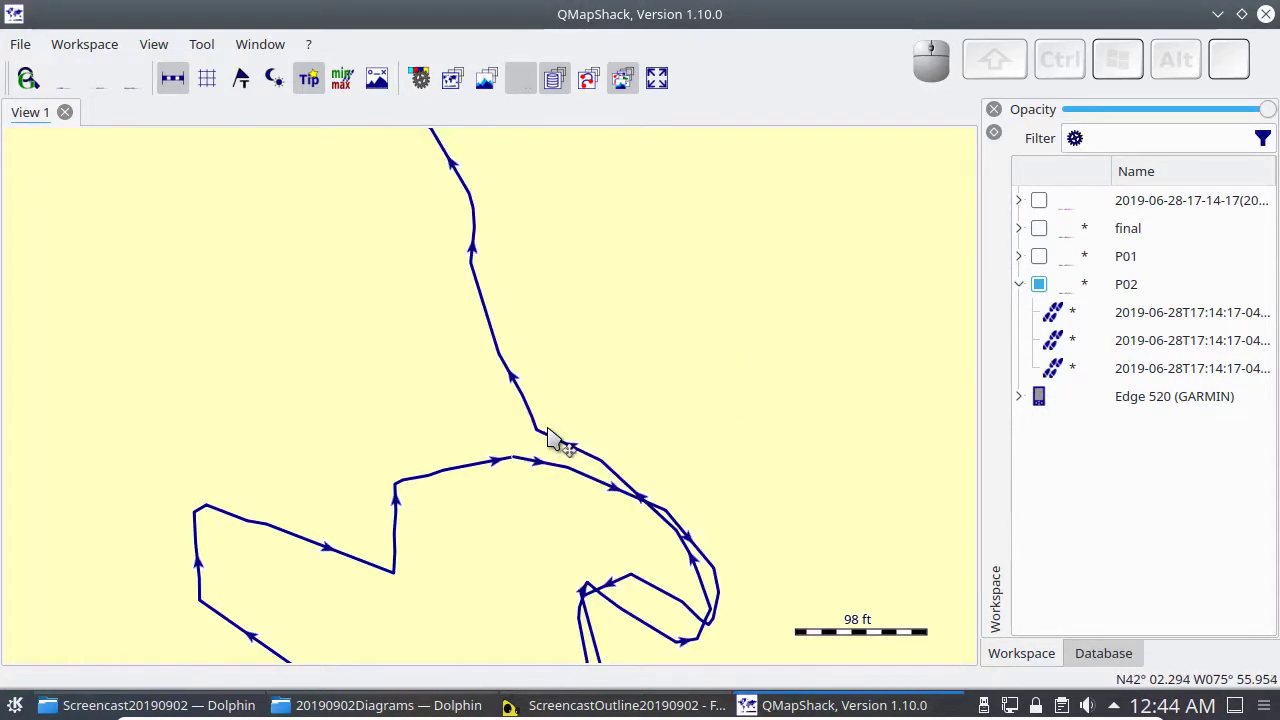
Cut the second P02 piece at the turnaround the same way, leaving four pieces in P02
left_click(542, 438)
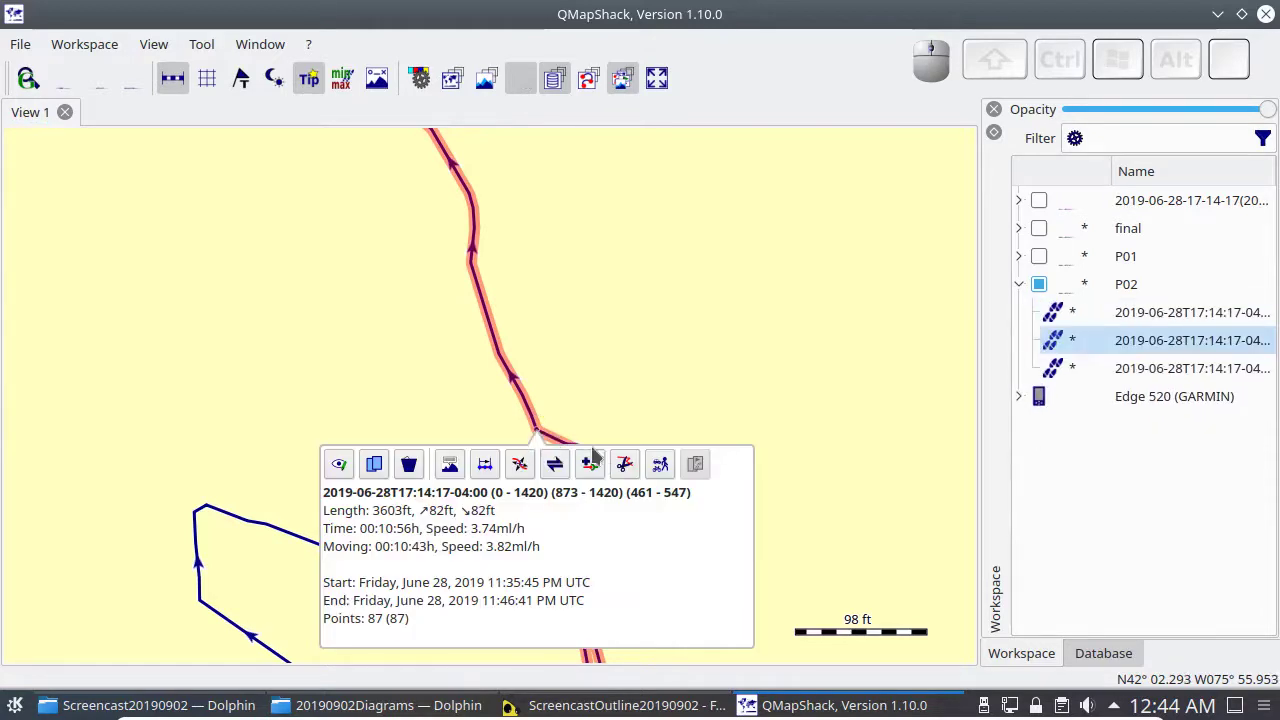
left_click(629, 468)
left_click(683, 410)
left_click(595, 360)
left_click(613, 514)
left_click(588, 348)
left_click(625, 516)
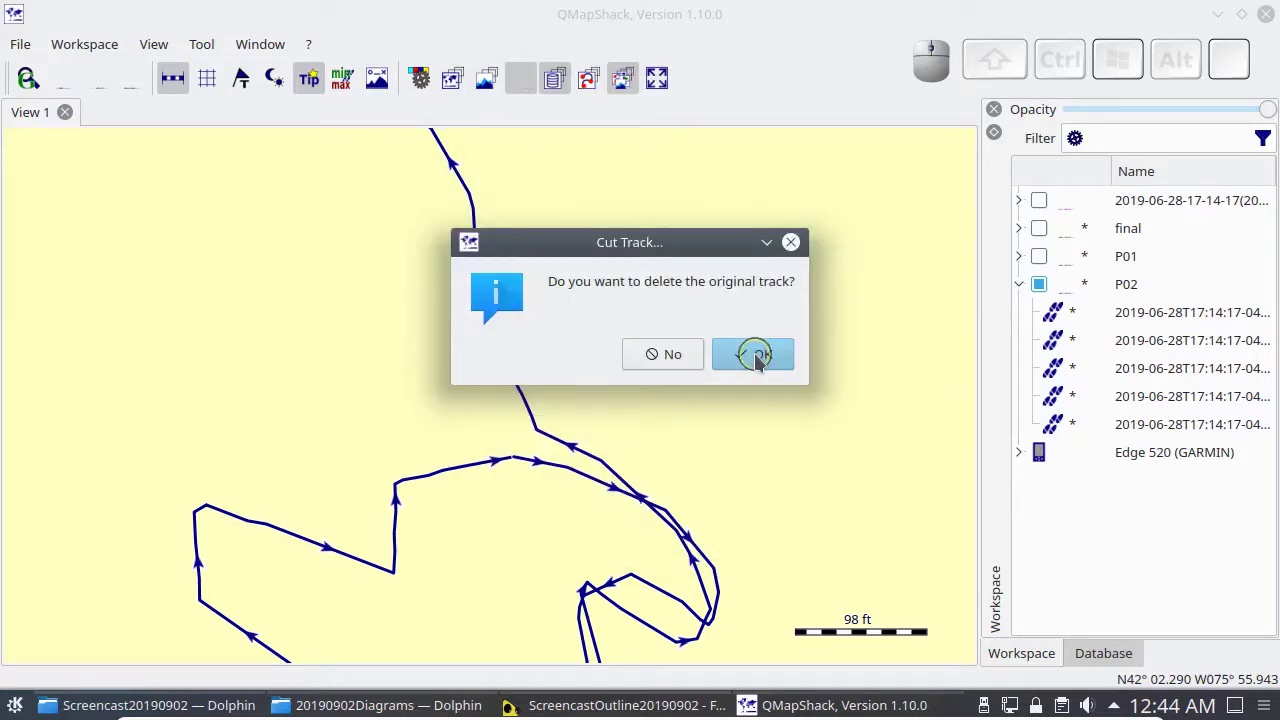
left_click(763, 360)
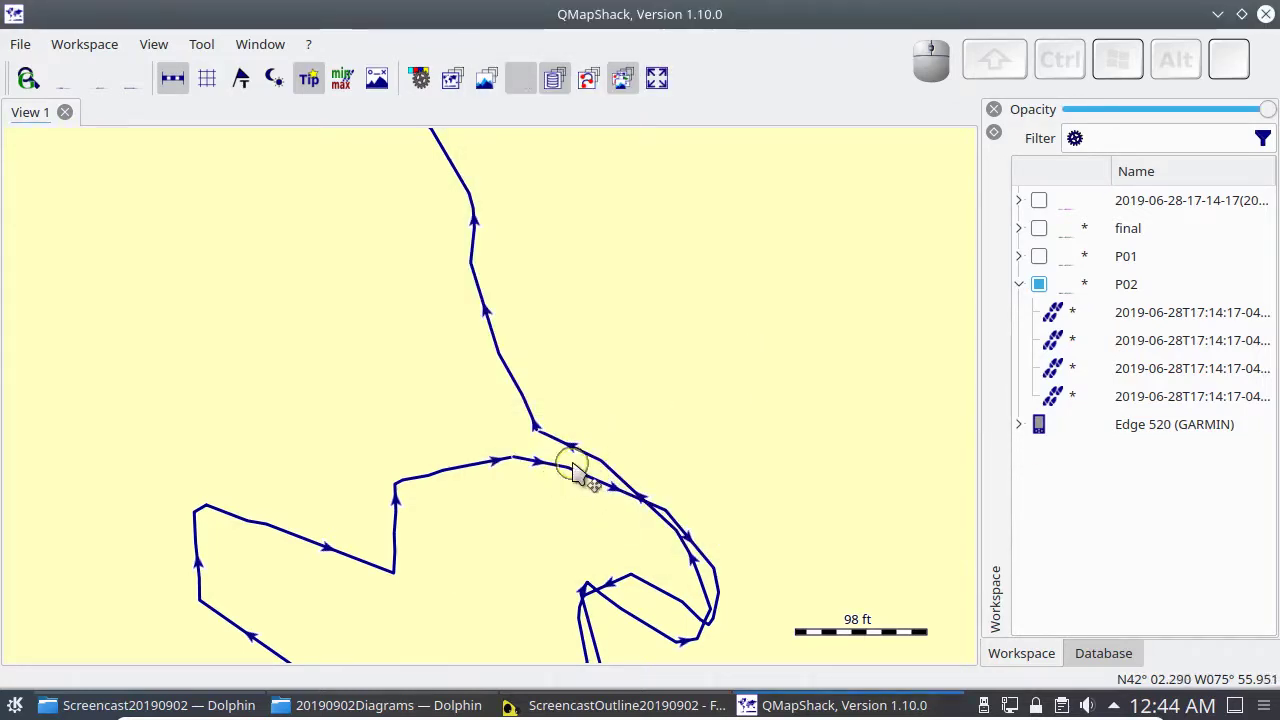
left_click(522, 505)
key("KP_Subtract")
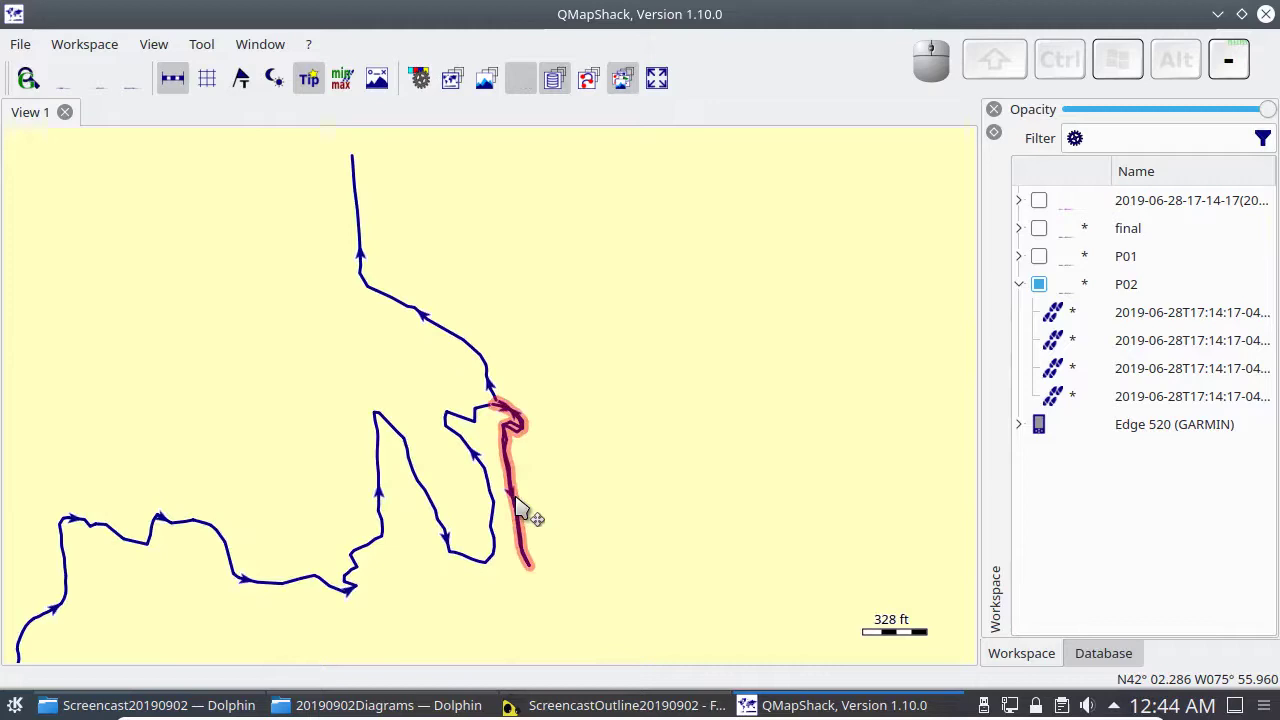
Delete the short leftover piece at the turnaround so P02 holds three tracks
left_click_drag(292, 379, 598, 521)
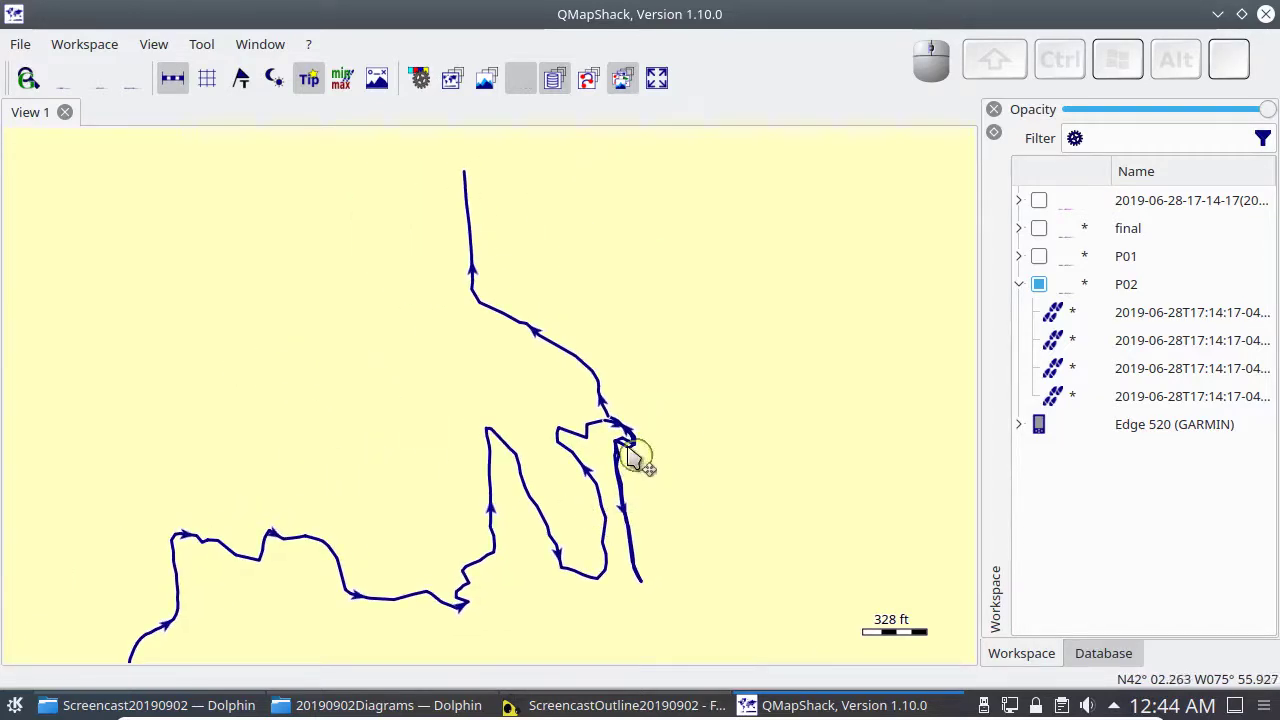
left_click(632, 452)
left_click(511, 490)
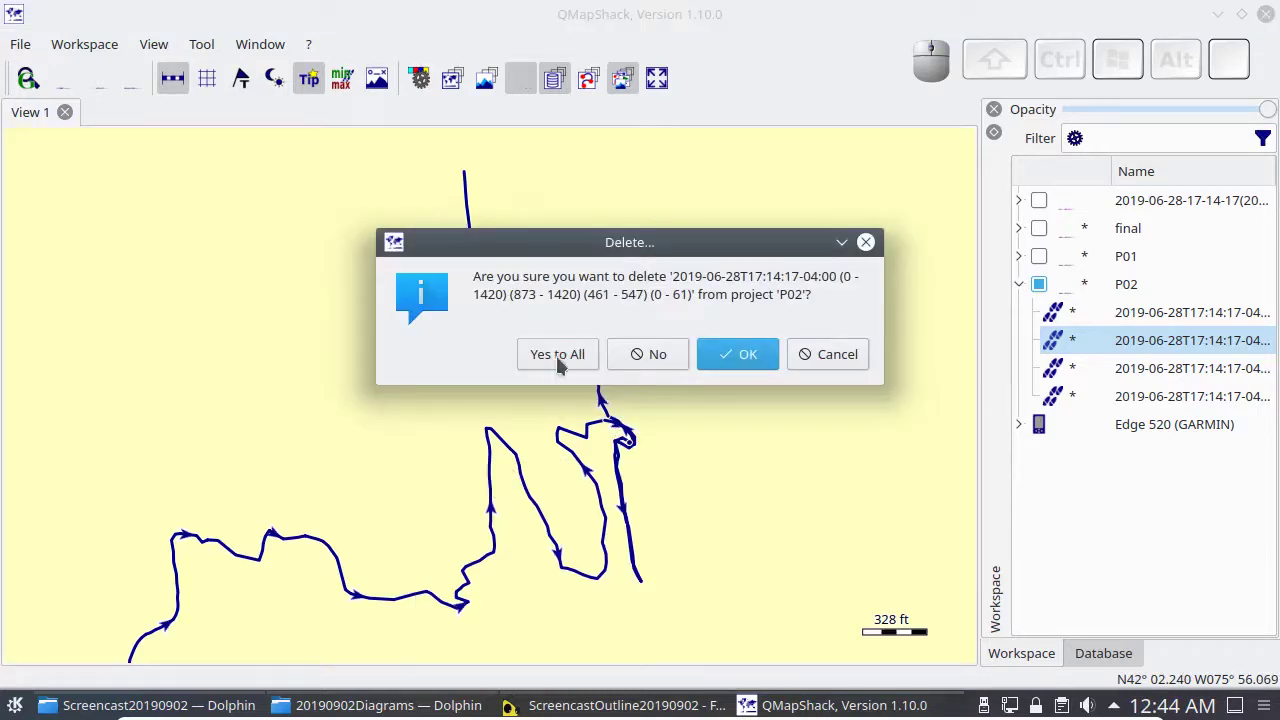
left_click(574, 354)
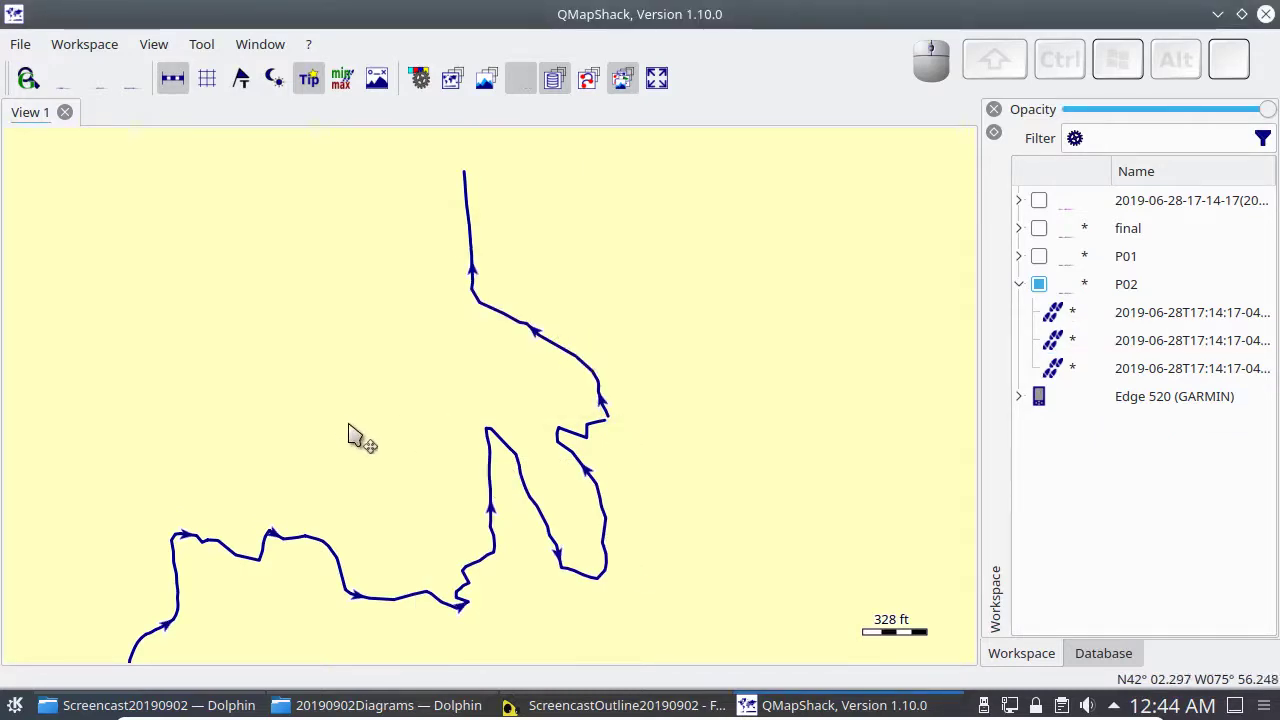
left_click_drag(356, 432, 466, 357)
Copy the three selected P02 tracks into a new project named P03
key("-")
left_click_drag(259, 203, 1123, 434)
left_click(1123, 436)
key("shift+p")
key("3")
left_click(551, 358)
left_click(605, 384)
Show project P03 on the map and hide project P02
left_click(1138, 311)
left_click(1147, 342)
left_click_drag(1125, 315, 1131, 428)
left_click(1050, 290)
left_click(1029, 402)
left_click_drag(362, 521, 393, 529)
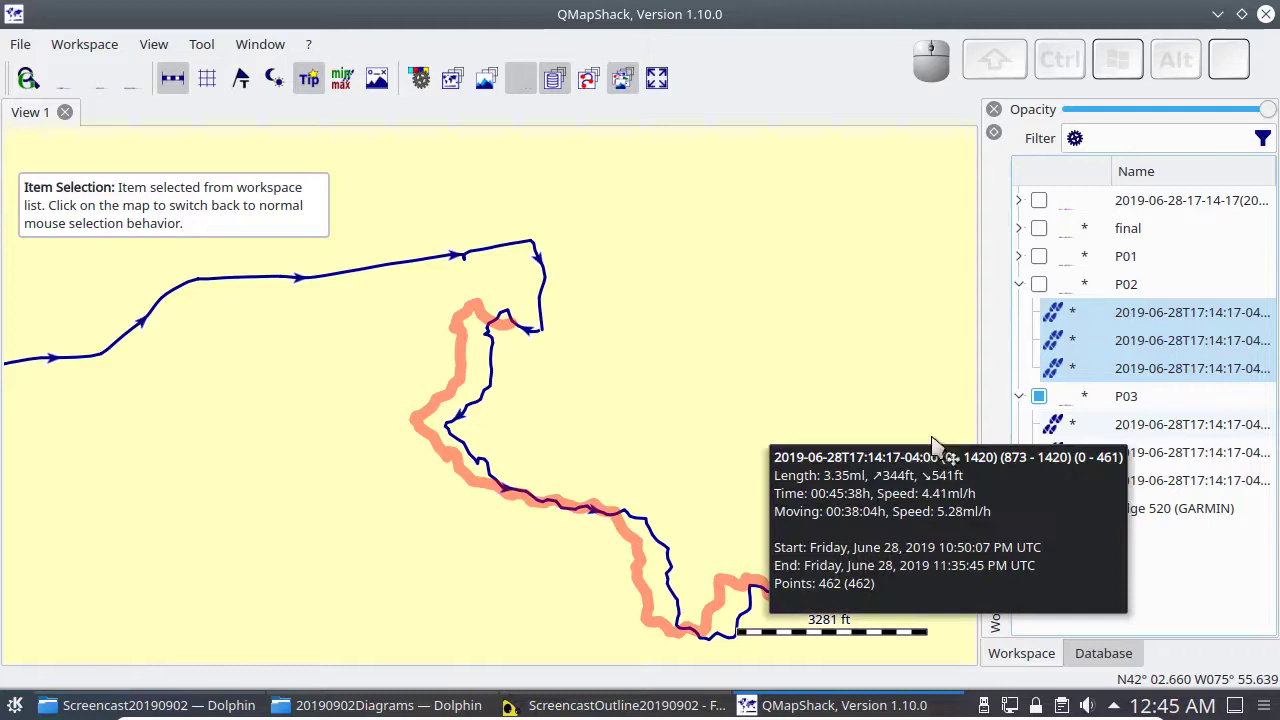
Identify each of the three P03 tracks on the map and select the short third piece
left_click(310, 403)
left_click(1143, 430)
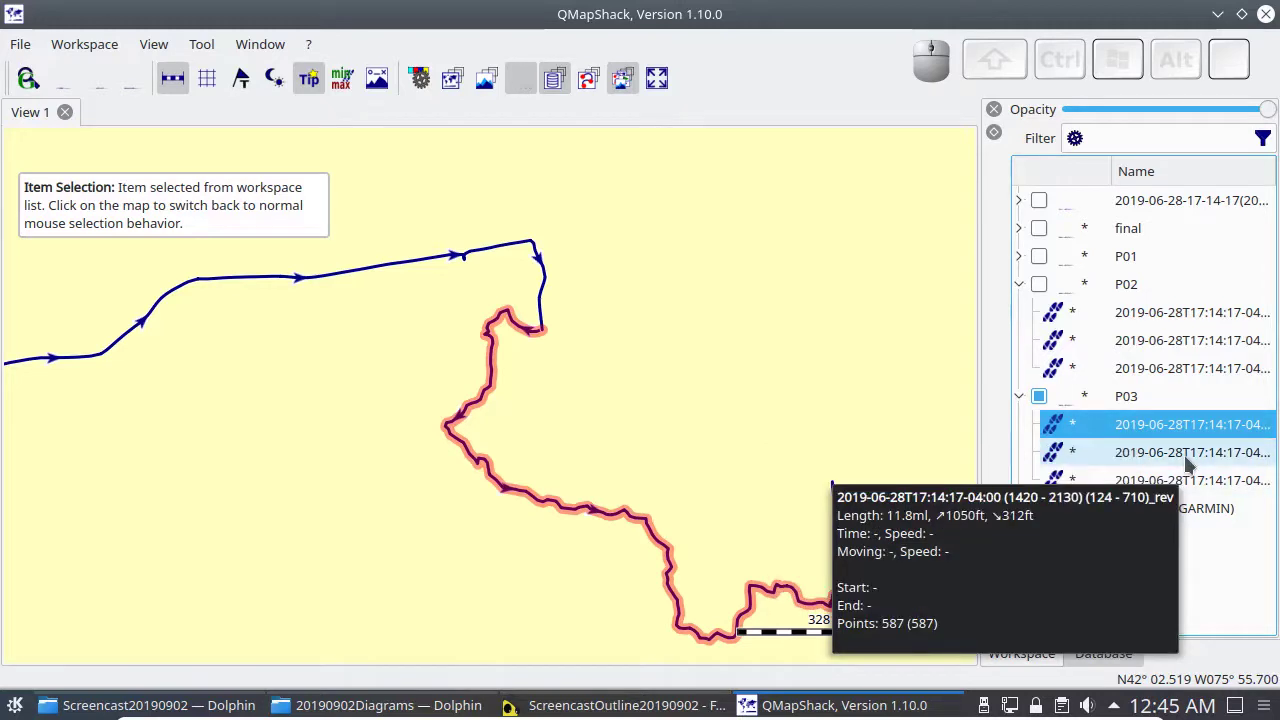
left_click(1193, 462)
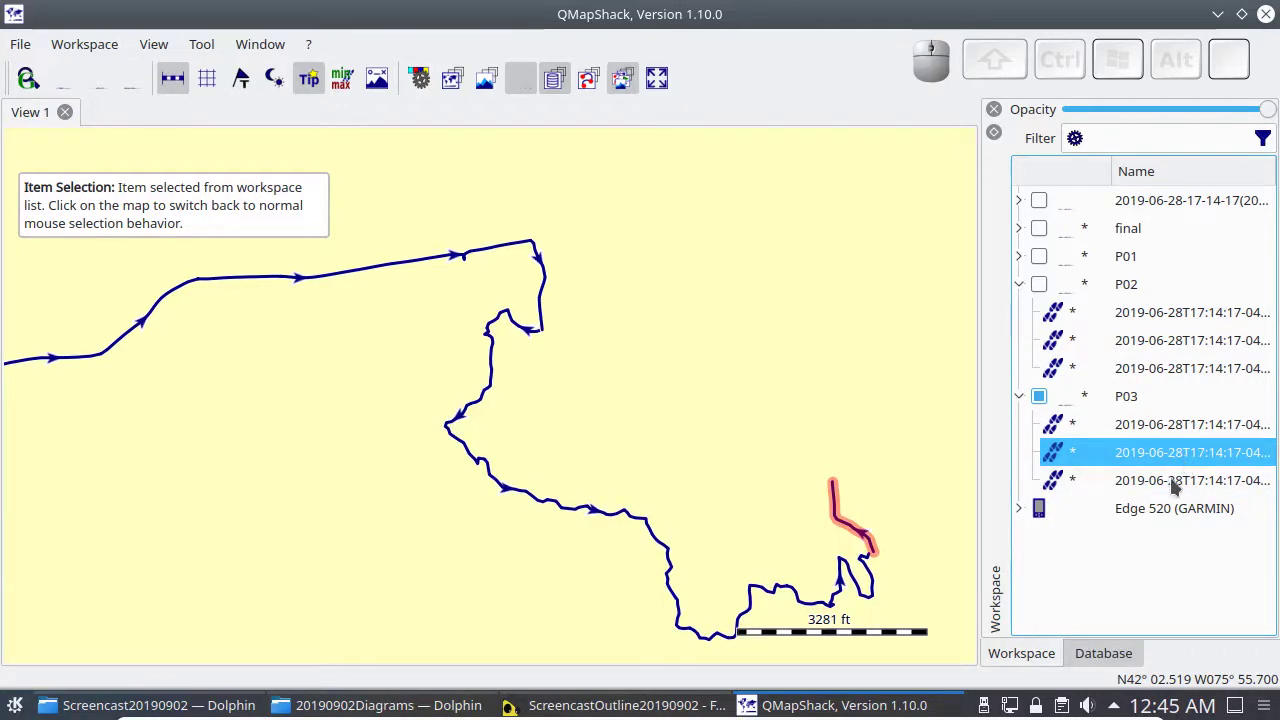
left_click(1177, 484)
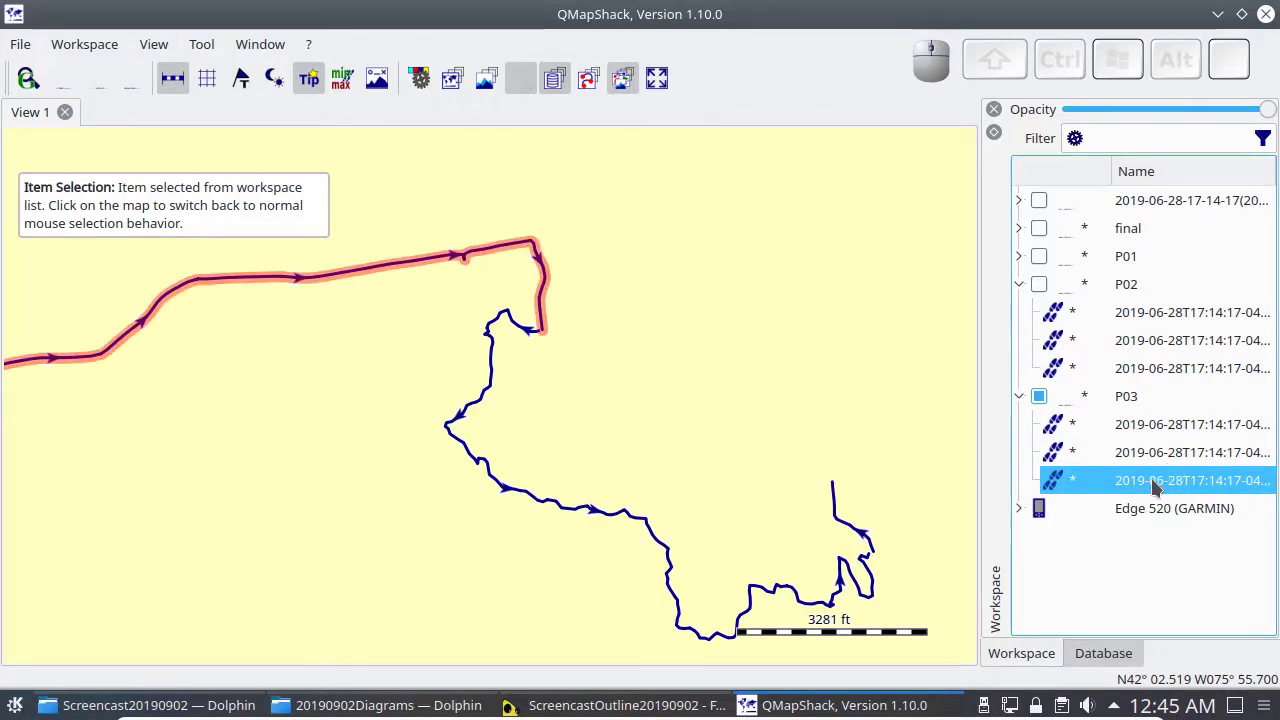
left_click_drag(1159, 484, 1169, 432)
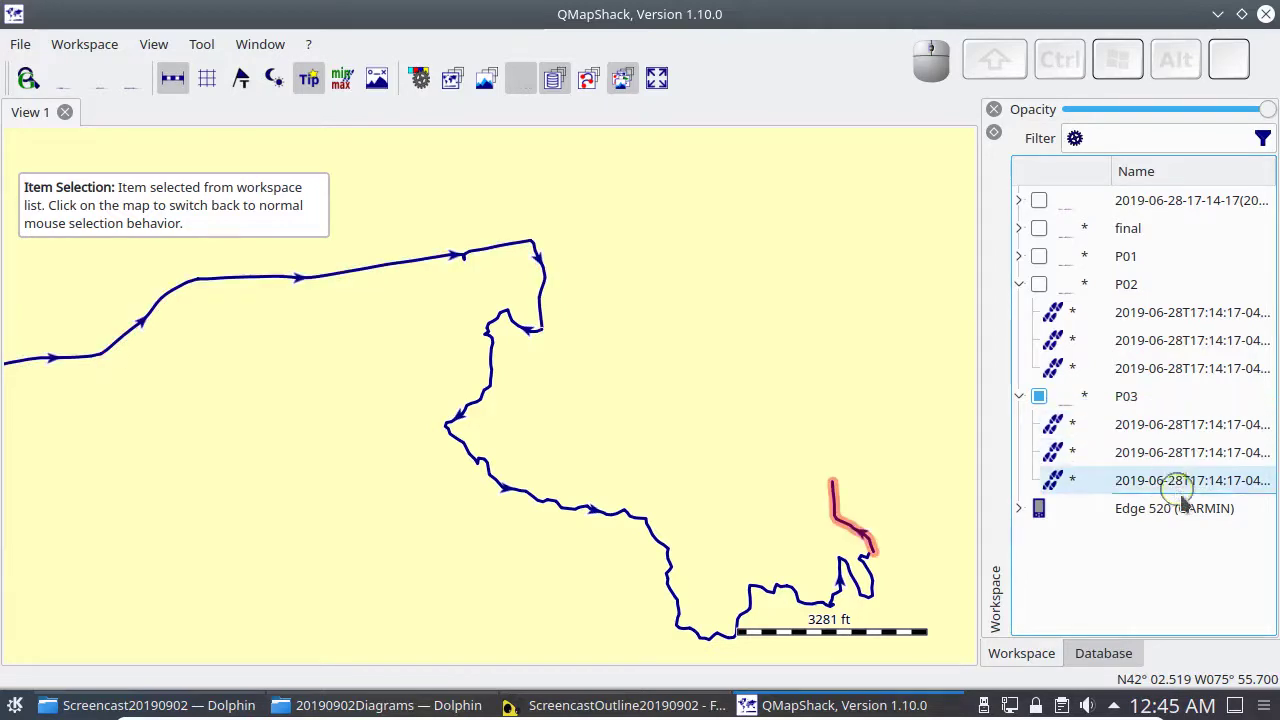
left_click(1161, 432)
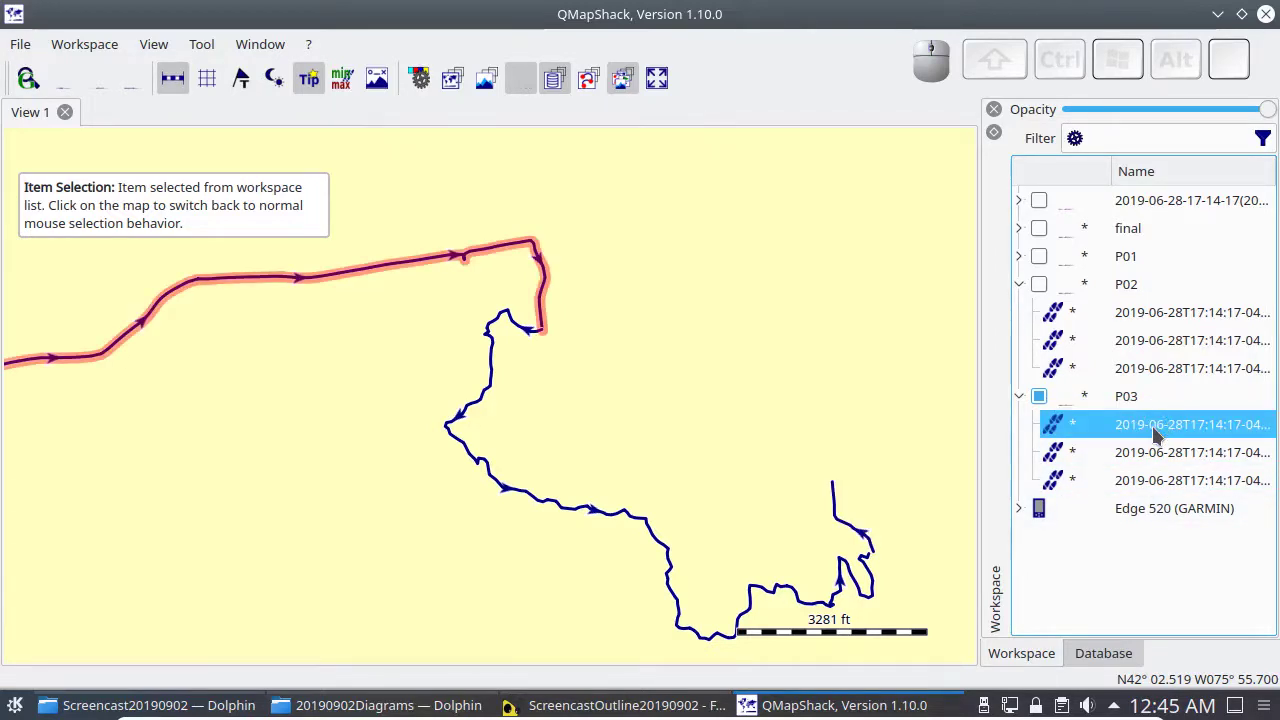
left_click(1163, 458)
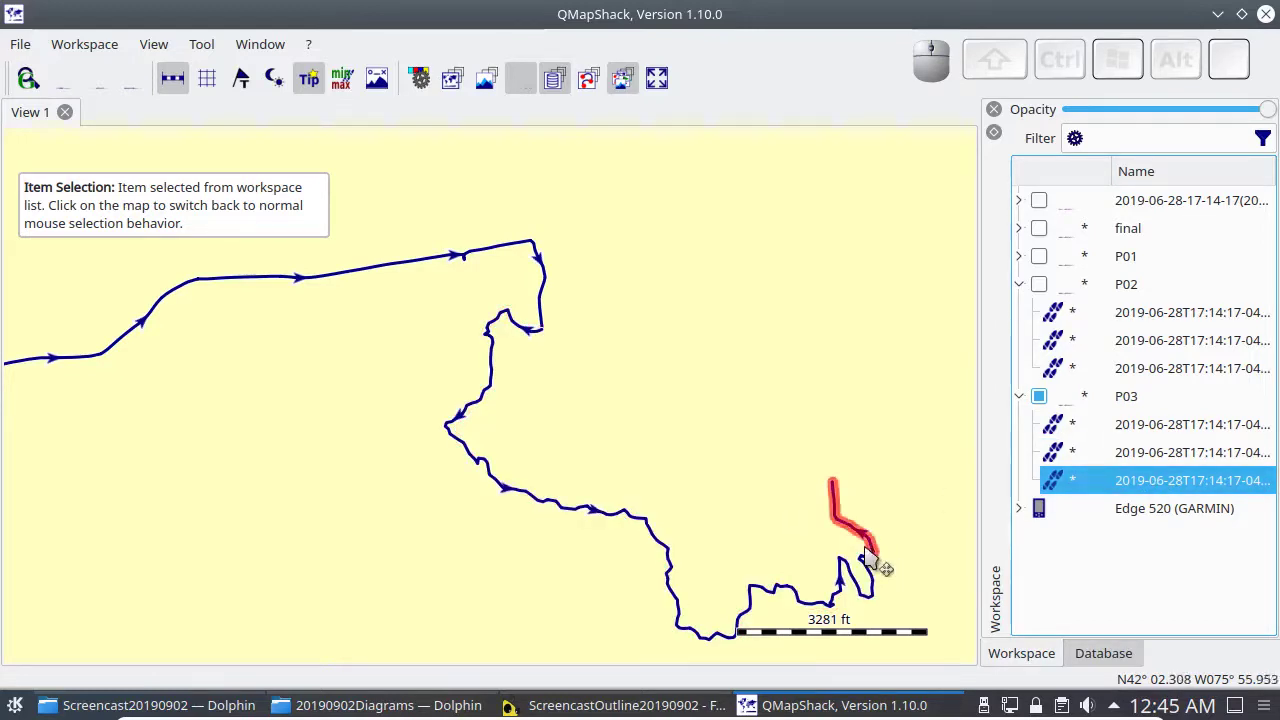
Pan and zoom the map to bring the short P03 piece at the far end into view
left_click_drag(897, 577, 784, 543)
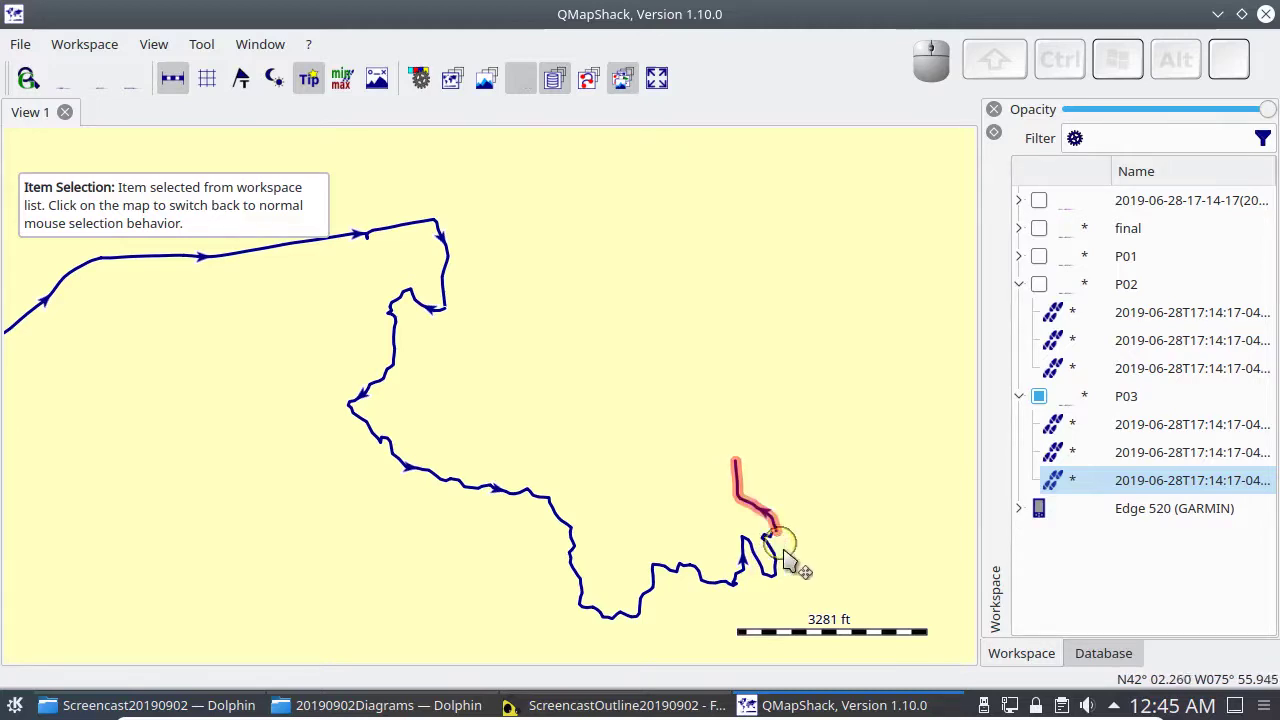
left_click_drag(789, 554, 628, 491)
key("KP_Add")
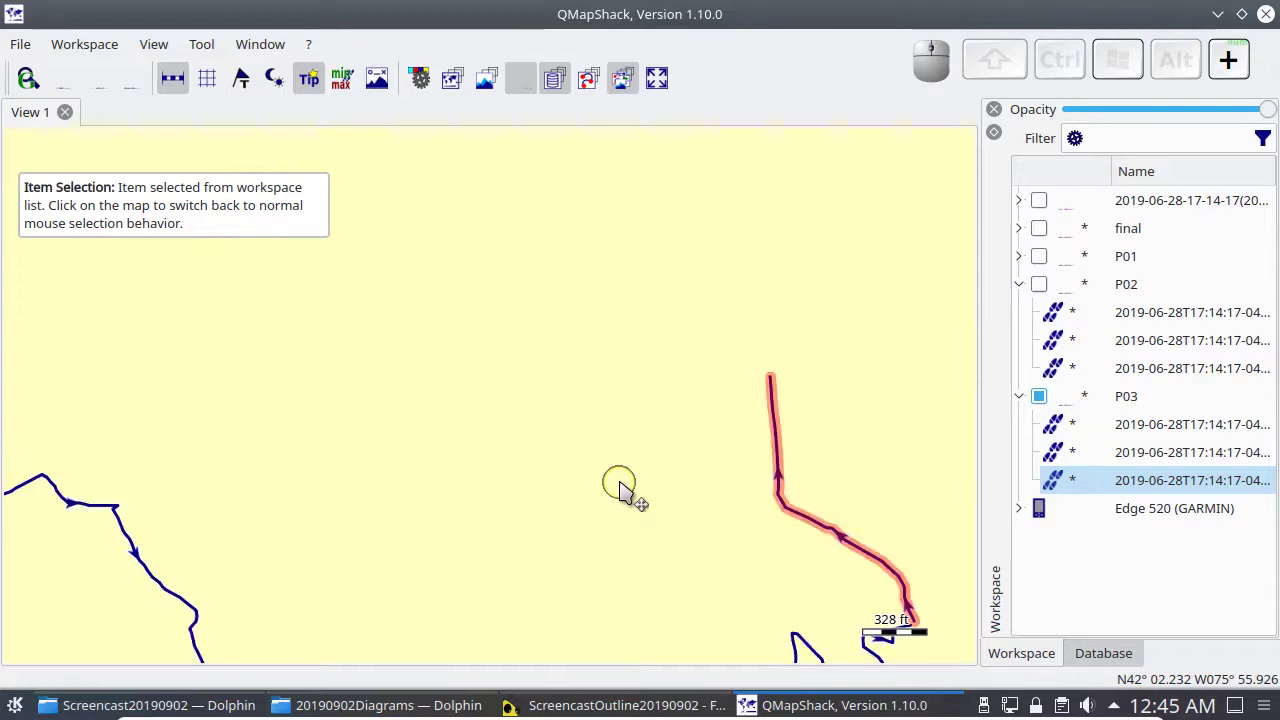
left_click(732, 518)
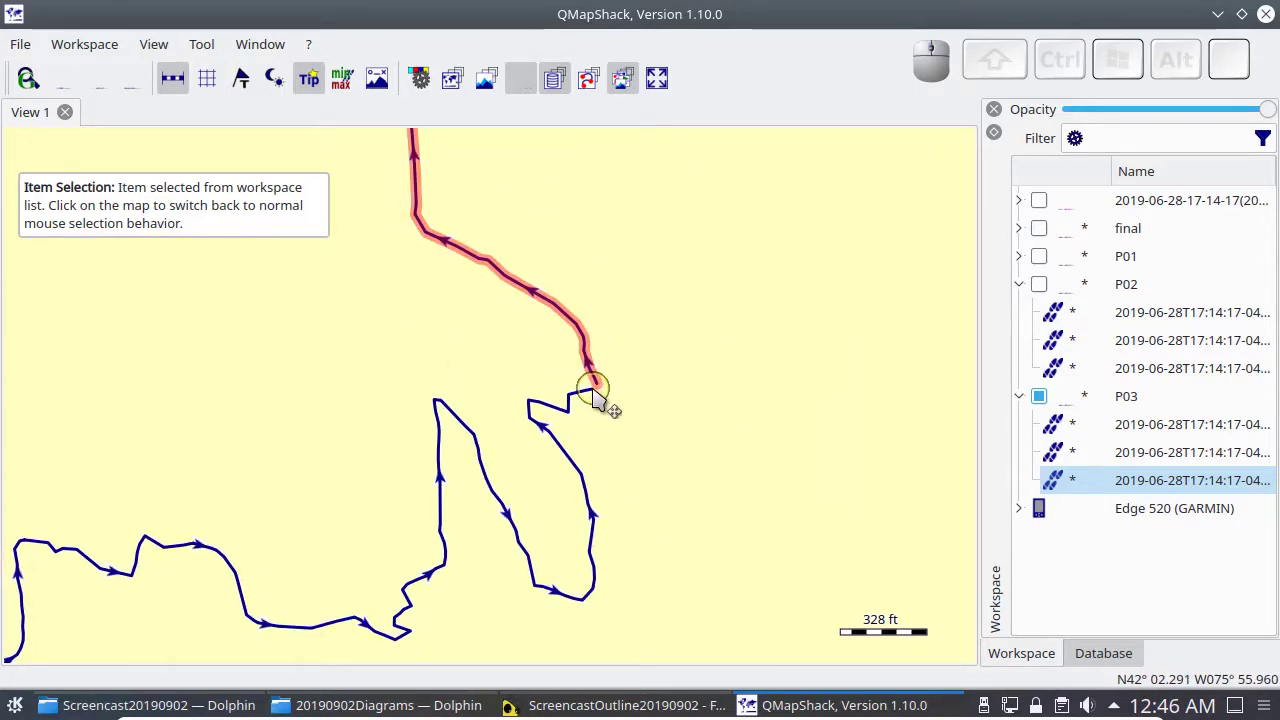
left_click_drag(278, 324, 542, 464)
left_click_drag(332, 418, 628, 381)
key("KP_Subtract")
key("KP_Subtract")
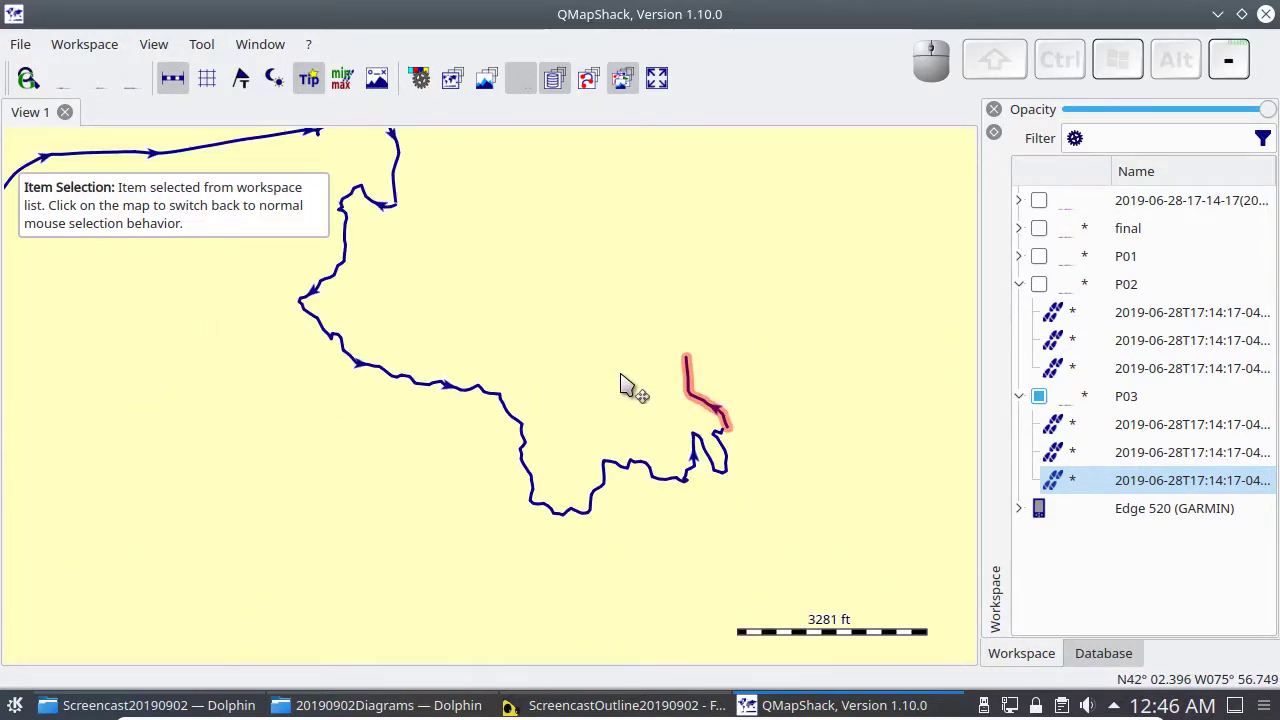
left_click_drag(429, 274, 512, 448)
key("KP_Add")
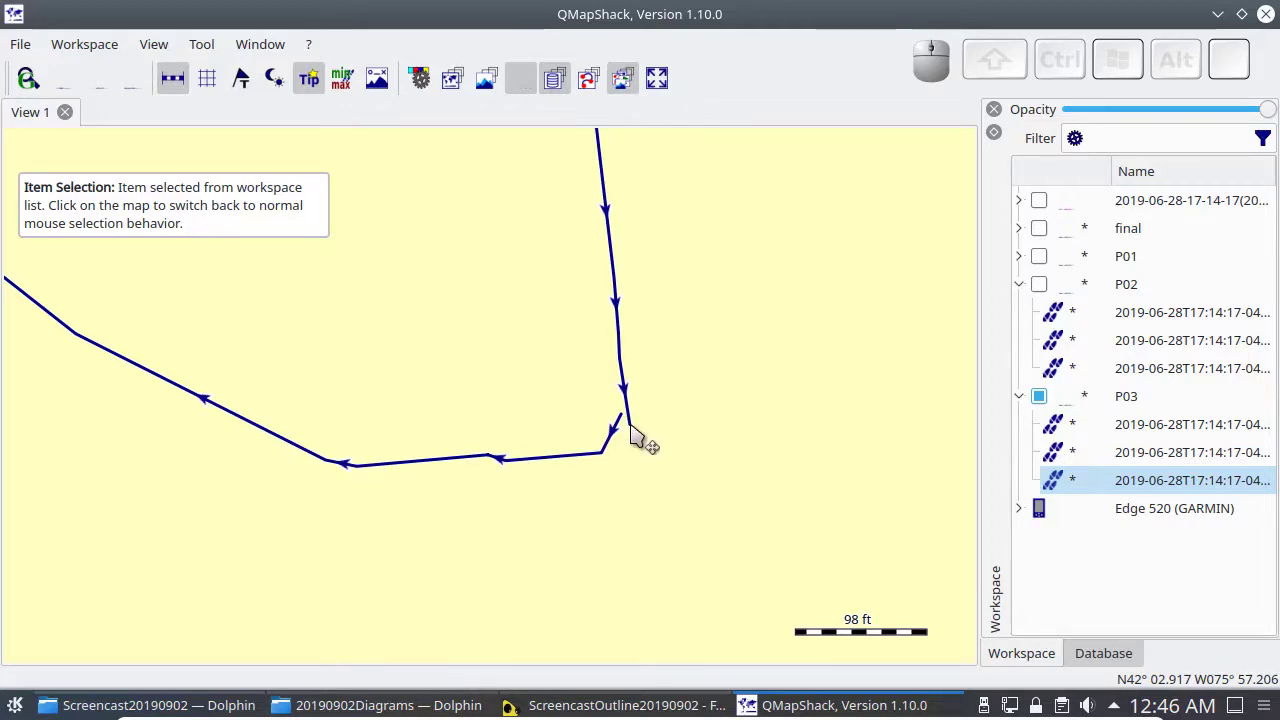
Zoom out and pan until the whole P03 route is centered in the map
left_click(549, 515)
key("-")
left_click_drag(203, 462, 289, 485)
key("-")
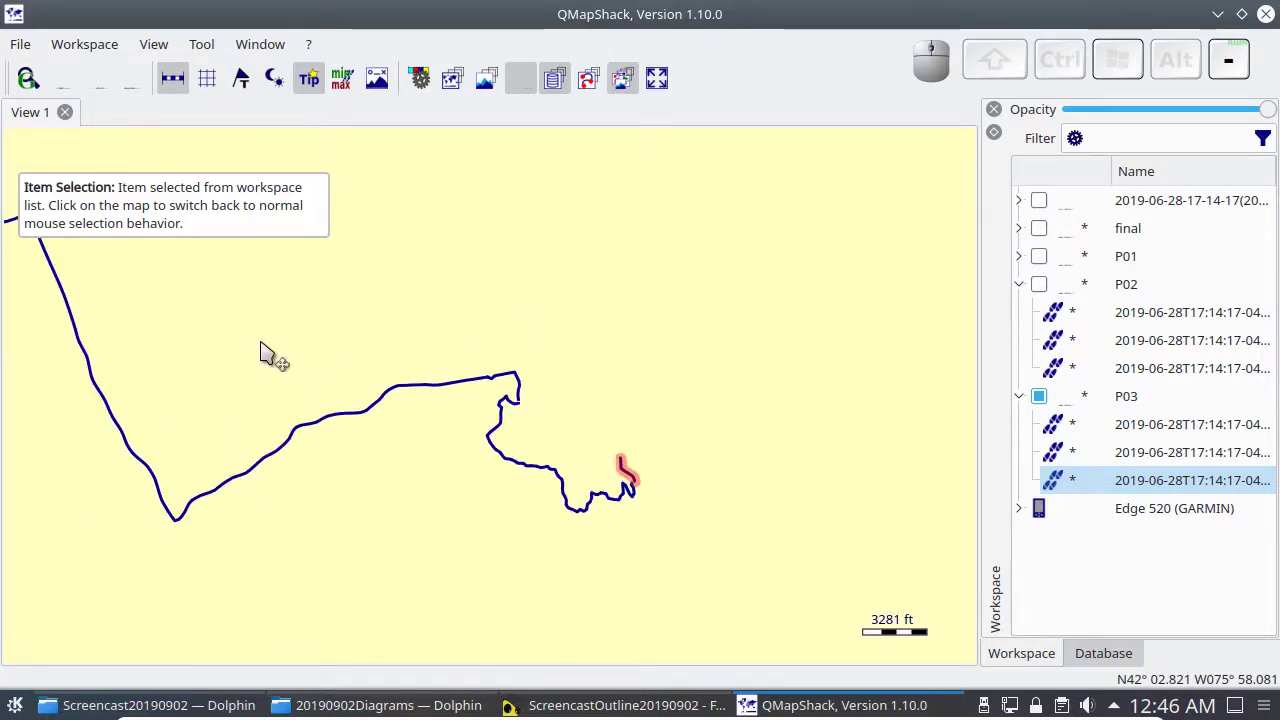
left_click_drag(174, 336, 290, 407)
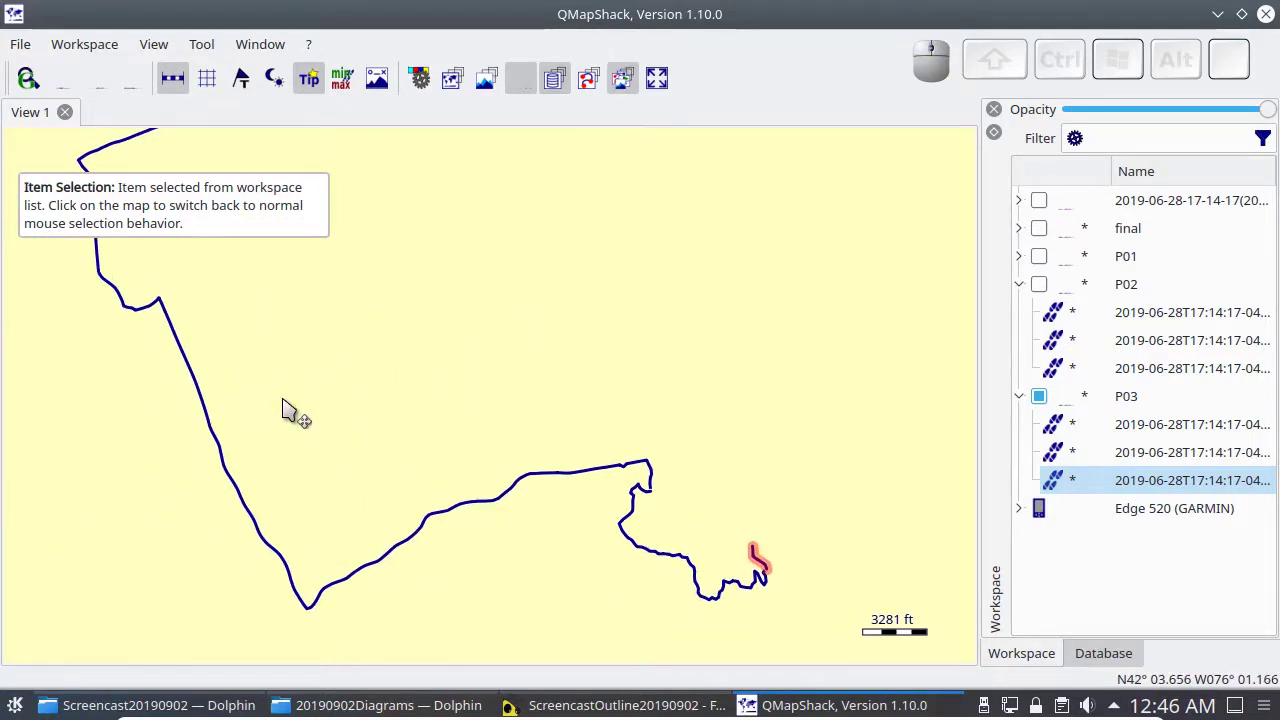
key("KP_Subtract")
key("KP_Add")
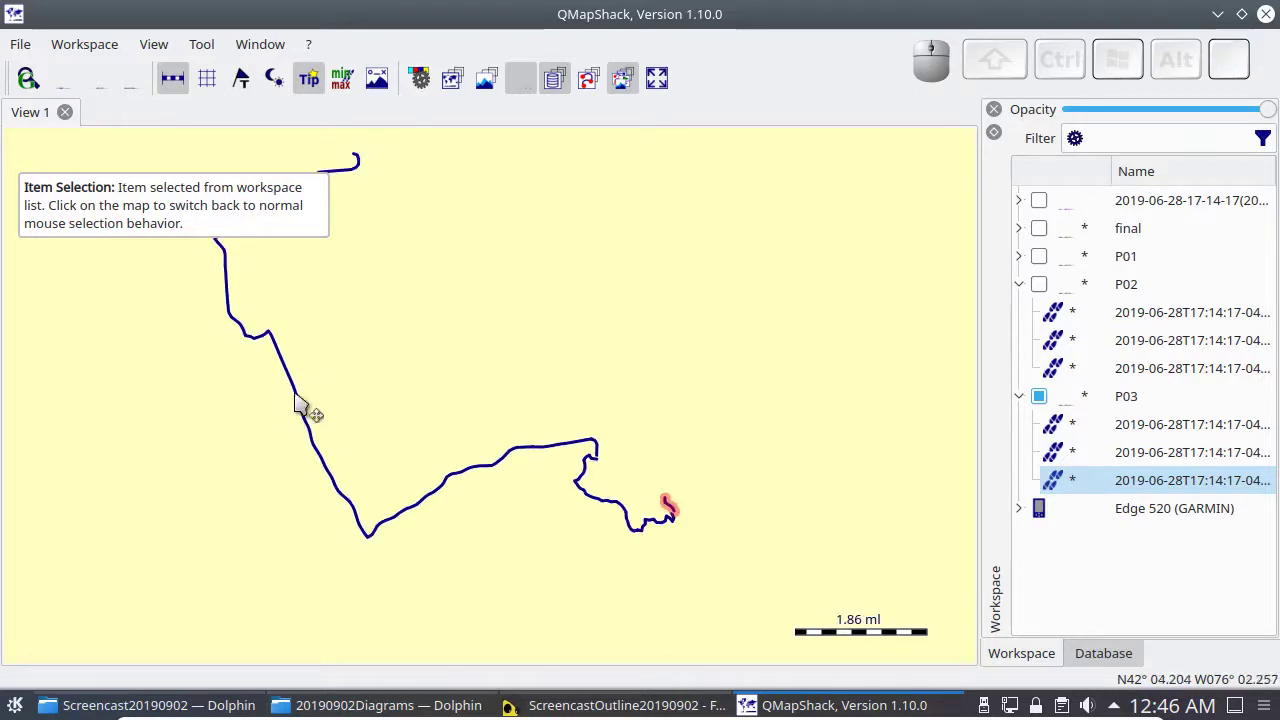
left_click_drag(404, 538, 577, 415)
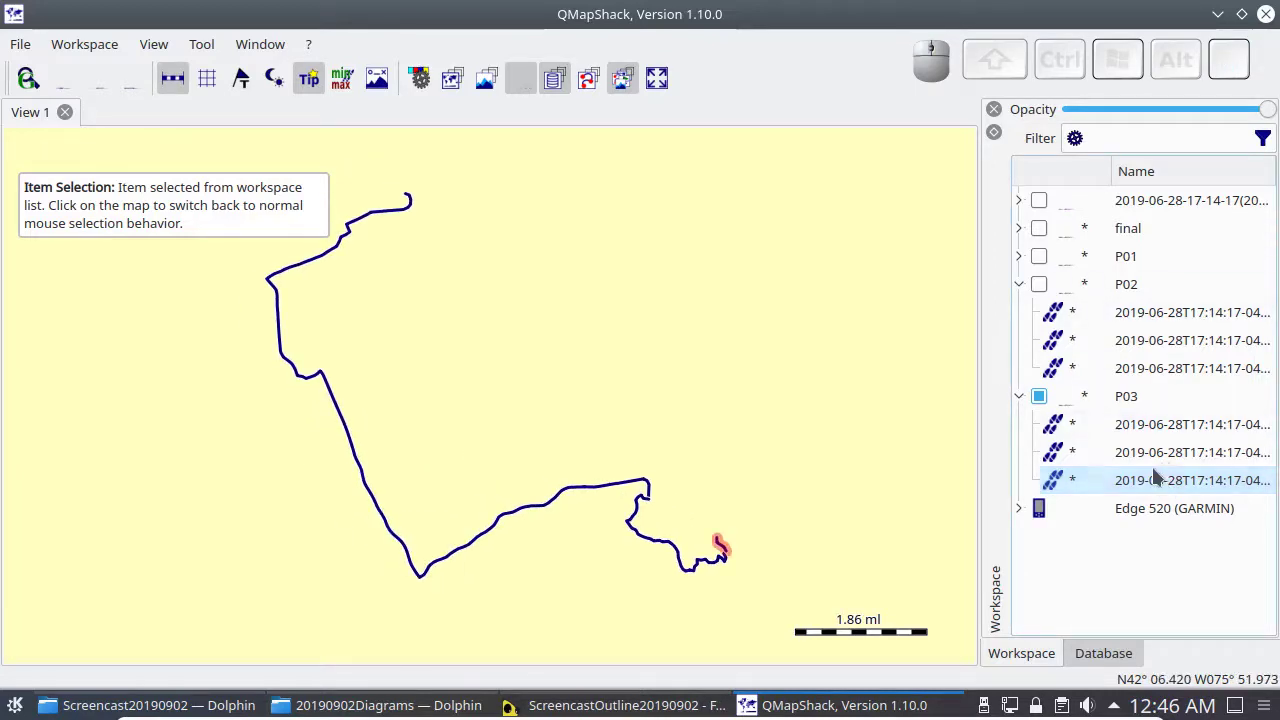
Combine the three P03 track pieces into one track named tripOut
left_click(1151, 431)
left_click(1161, 488)
right_click(1115, 443)
left_click(1111, 506)
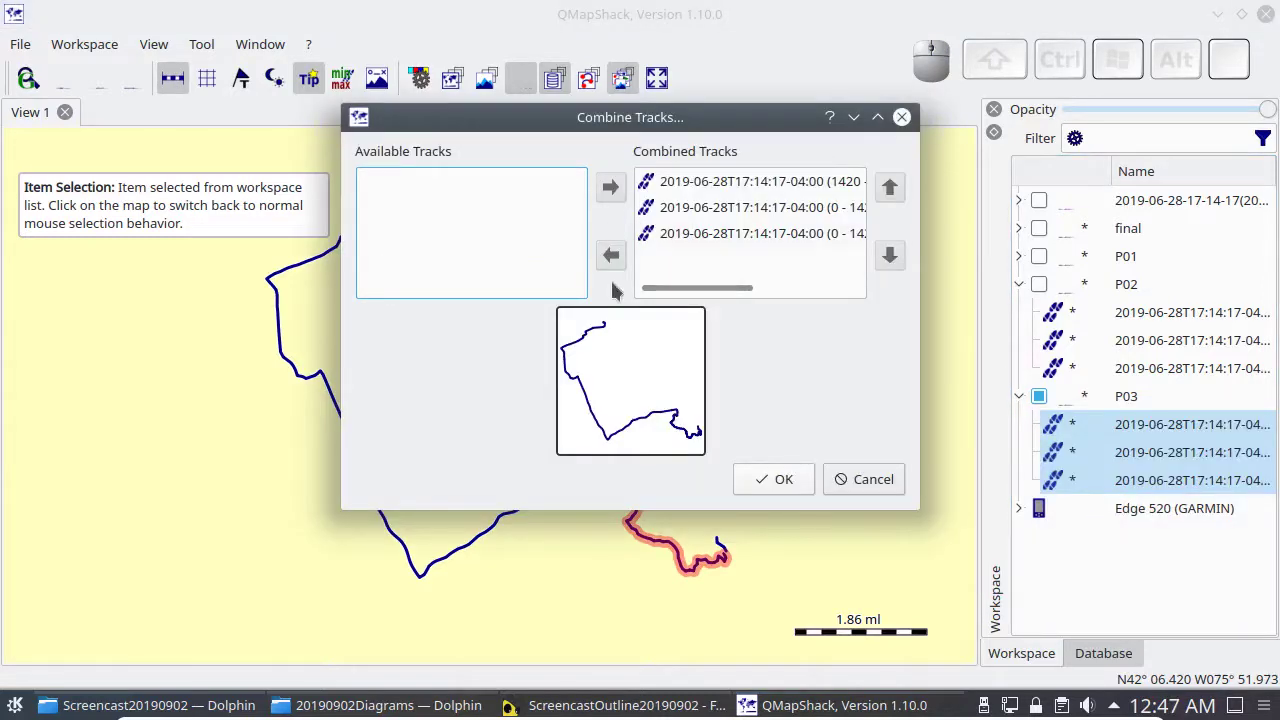
left_click(787, 480)
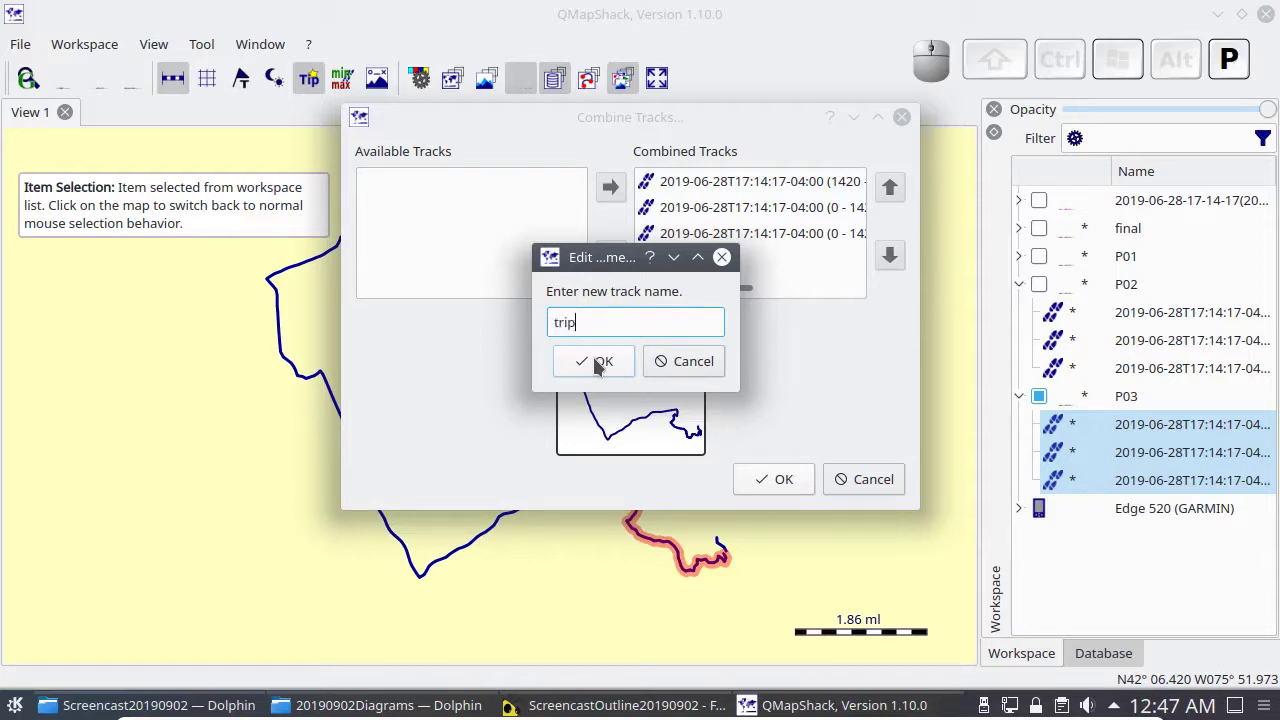
left_click(601, 363)
left_click(555, 292)
left_click(647, 526)
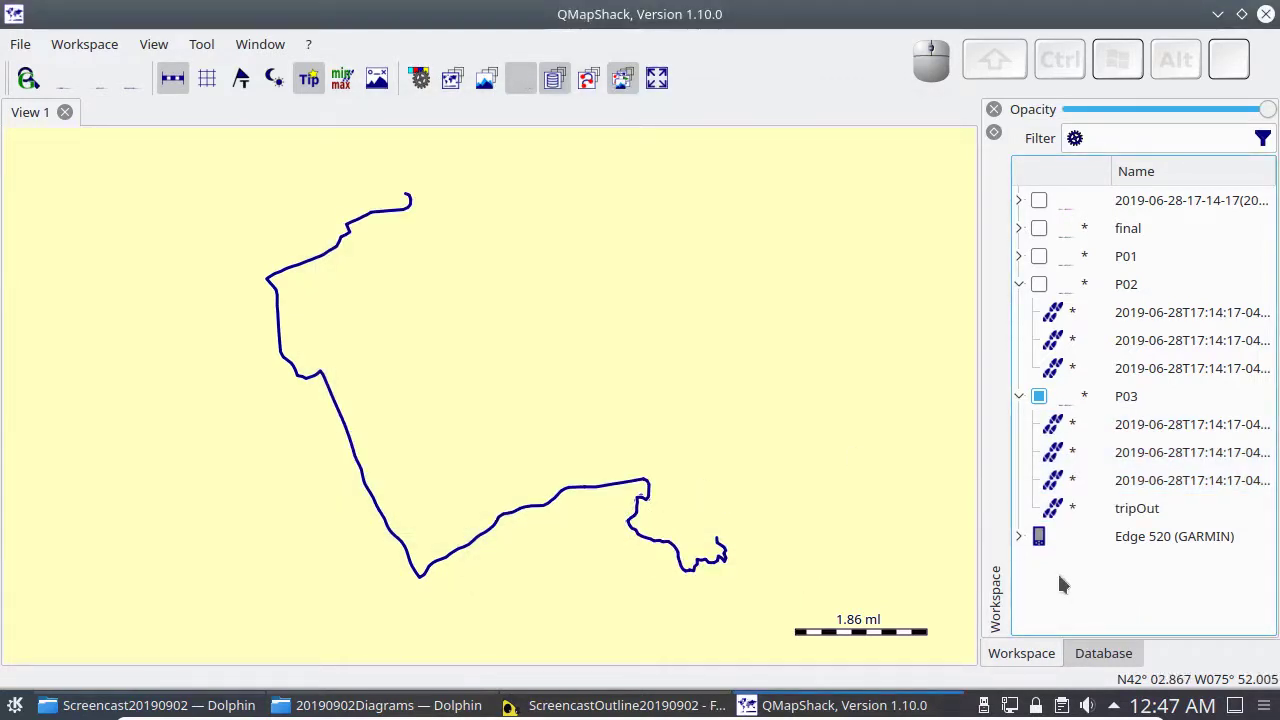
Create a new empty project named P04 in the workspace
right_click(1059, 578)
left_click(1105, 564)
key("shift+p")
key("4")
left_click(555, 358)
Hide project P03's tracks and copy tripOut into project P04
left_click(605, 390)
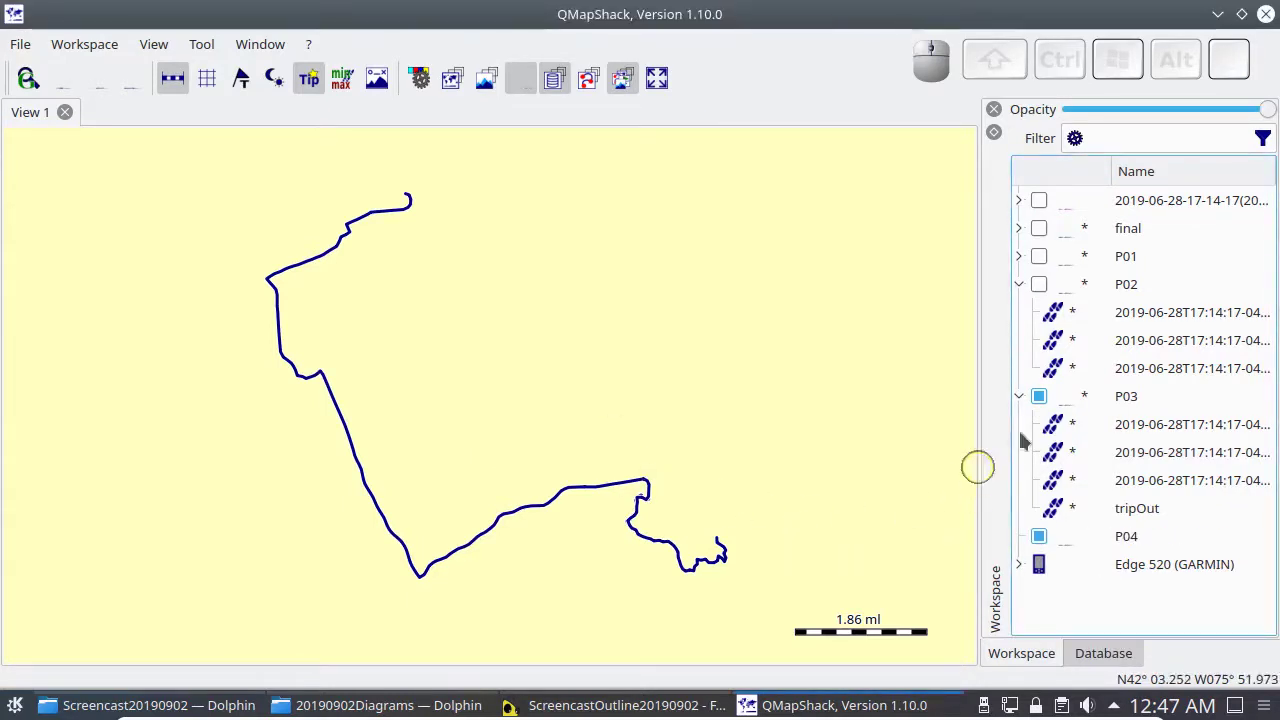
left_click(1137, 510)
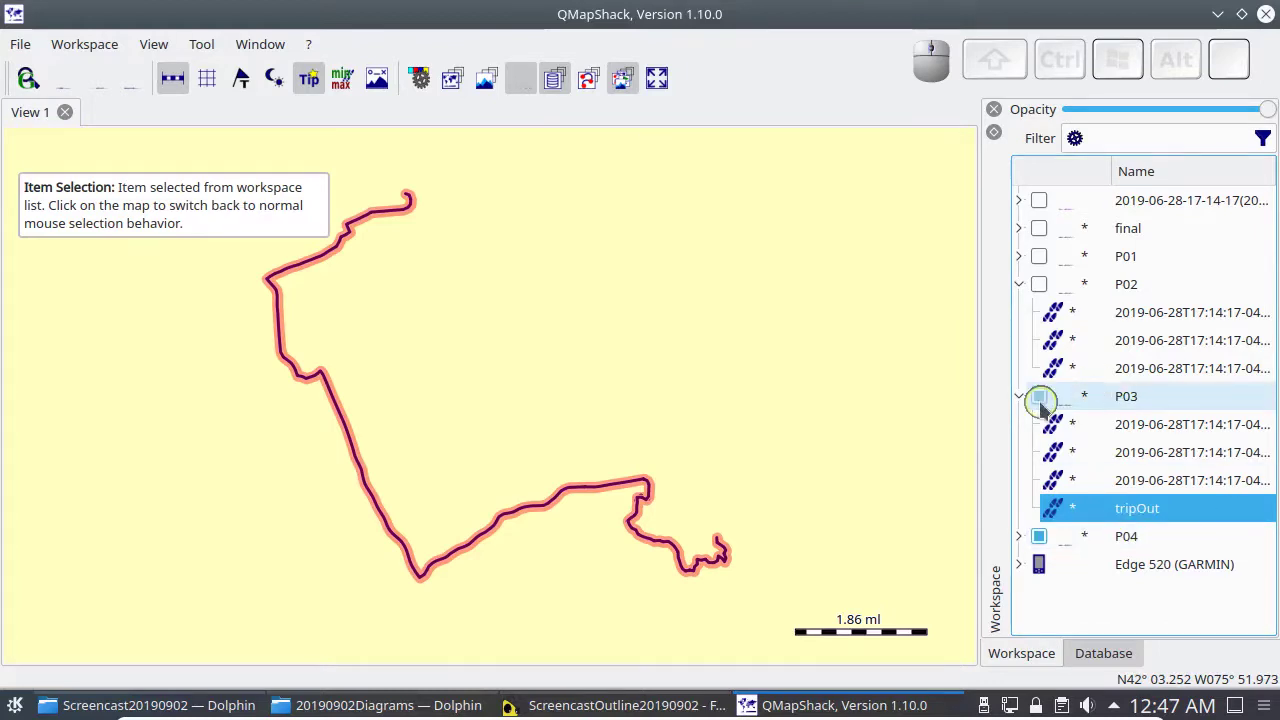
left_click(1047, 404)
left_click(1025, 538)
left_click_drag(445, 441, 419, 381)
left_click(512, 483)
Inspect the copied 15.4-mile route on the map and select tripOut in P04
key("KP_Add")
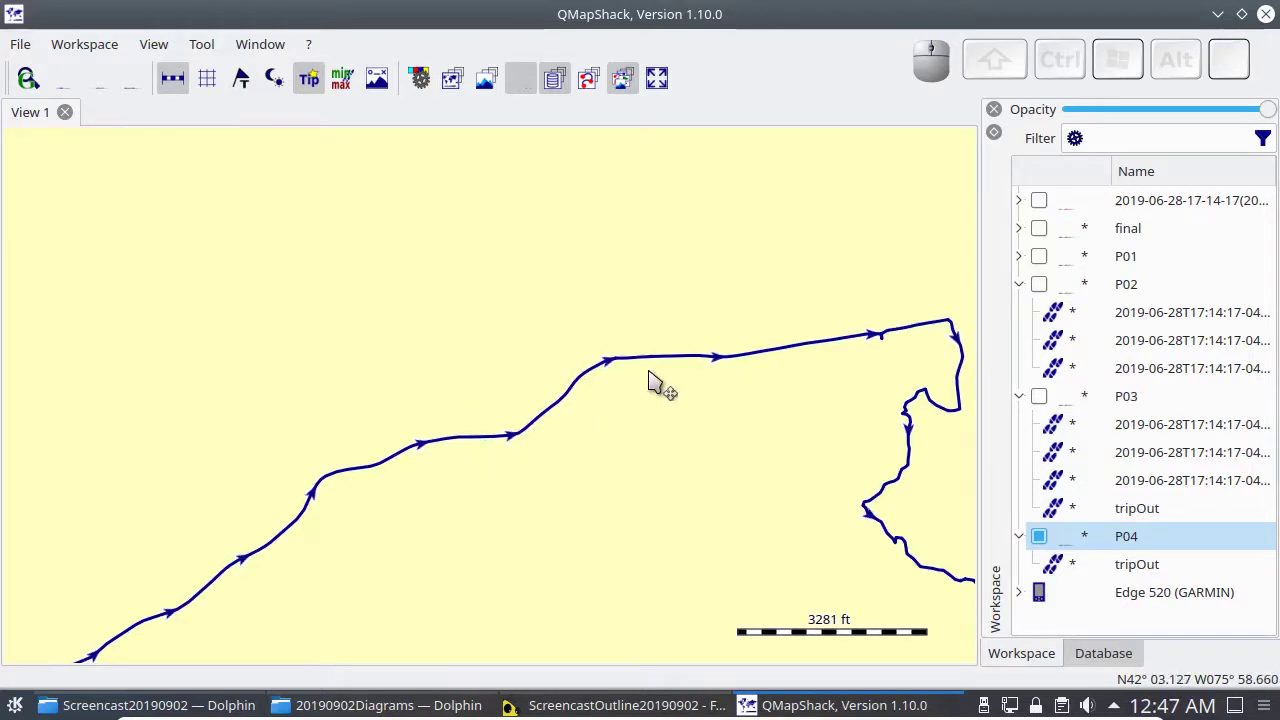
left_click_drag(682, 444, 390, 396)
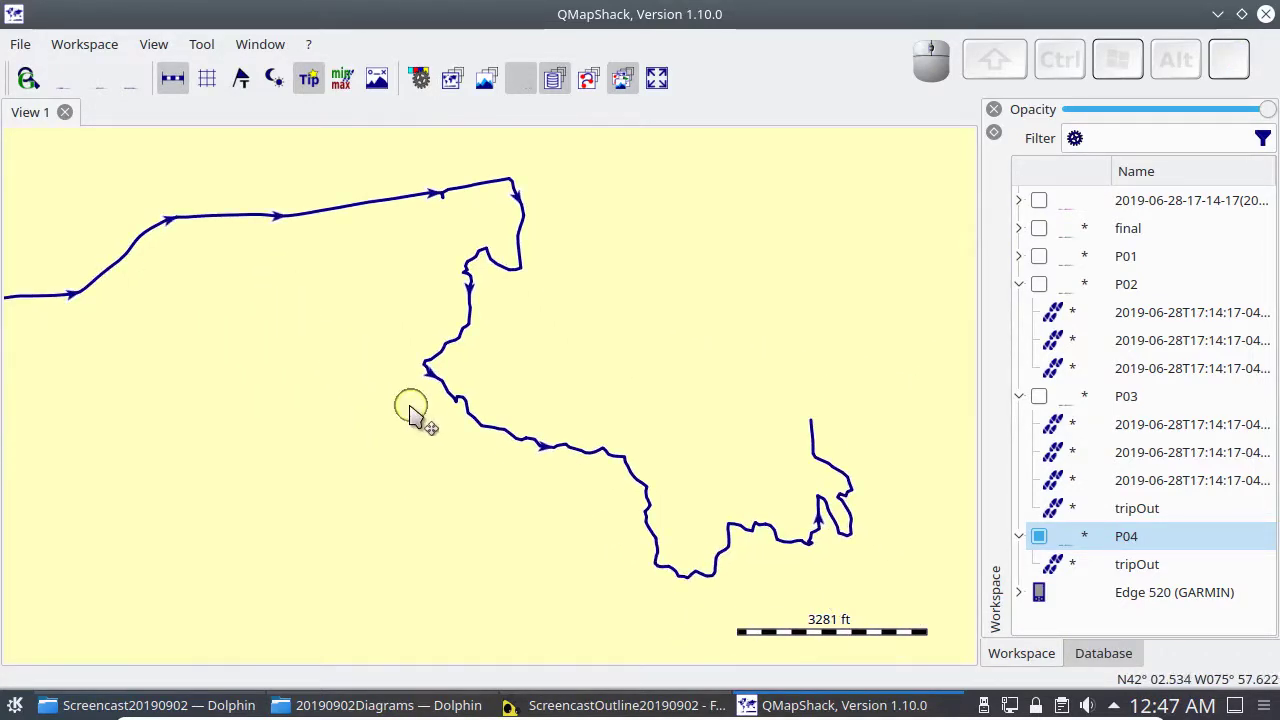
left_click_drag(295, 407, 460, 537)
key("KP_Subtract")
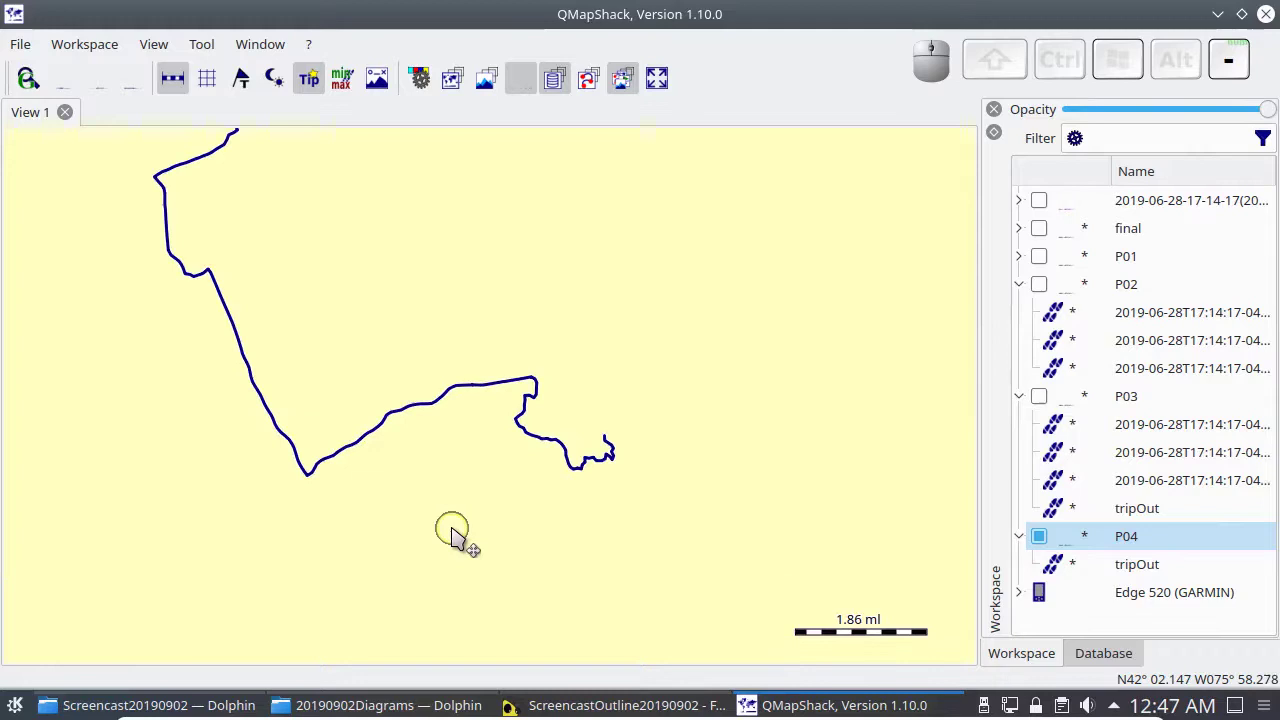
left_click_drag(349, 289, 421, 443)
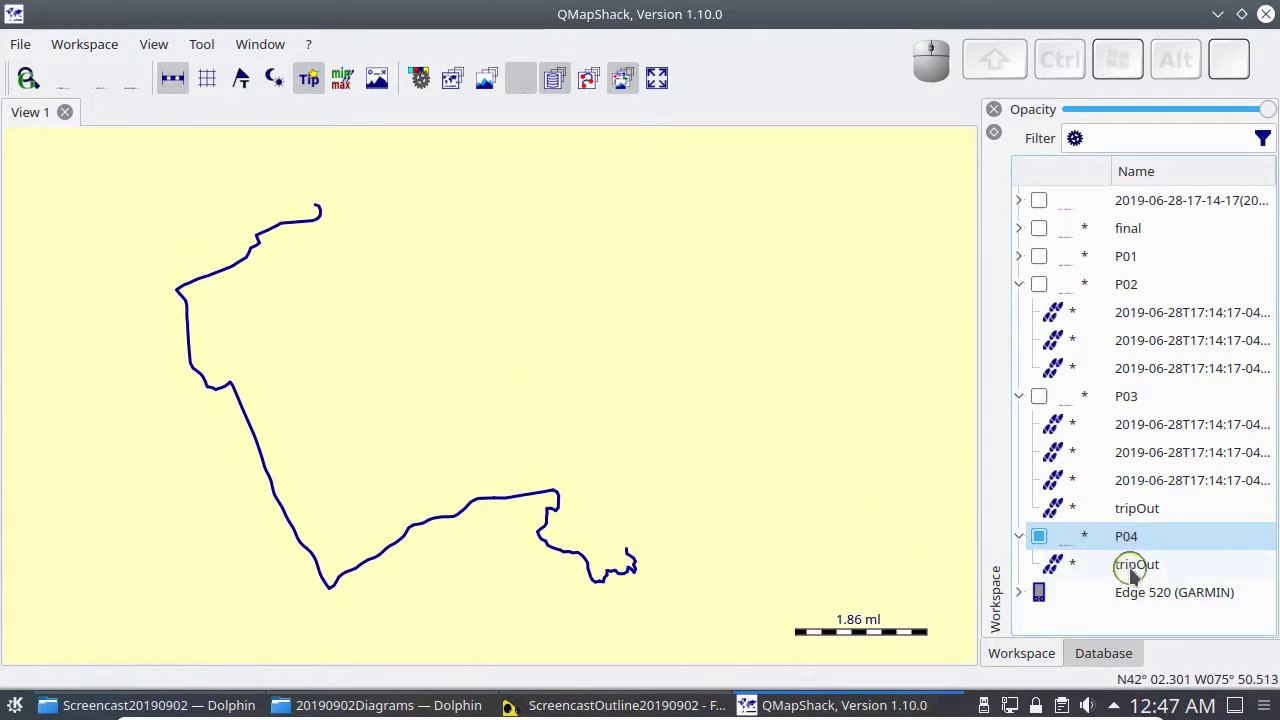
left_click(1137, 574)
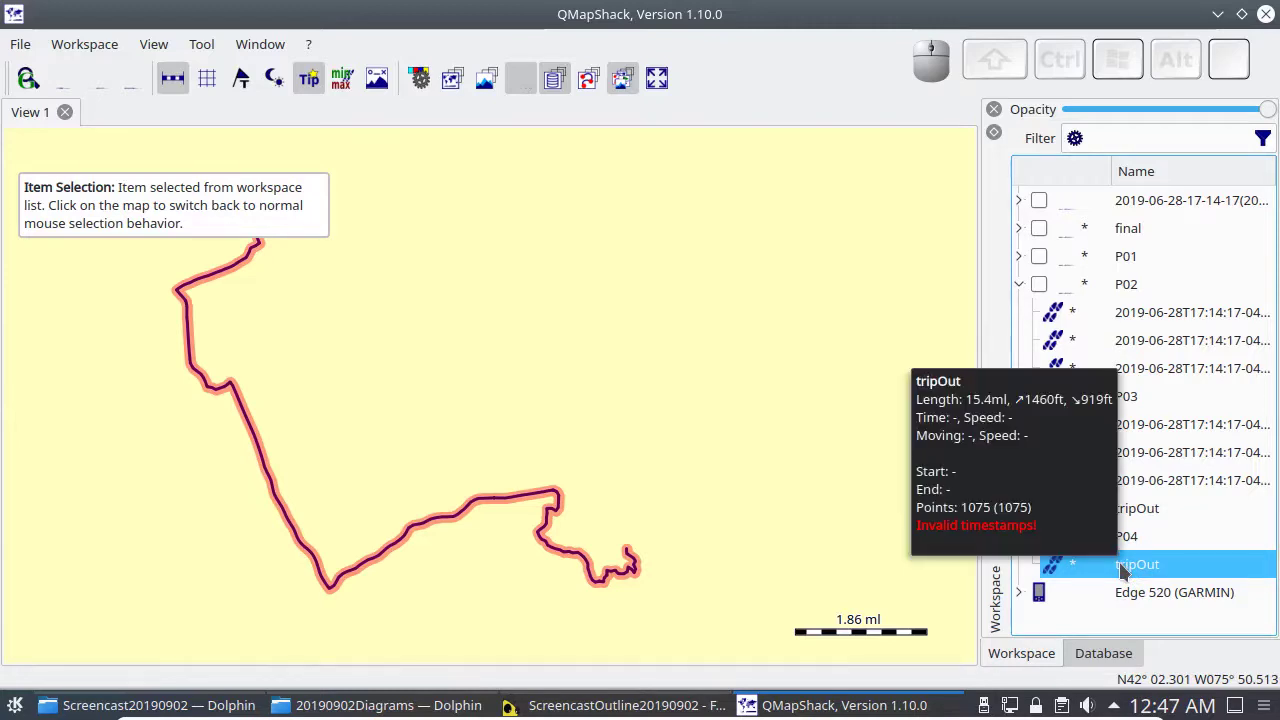
Copy tripOut into P04 again as a clone, creating tripOut_Clone
right_click(1127, 568)
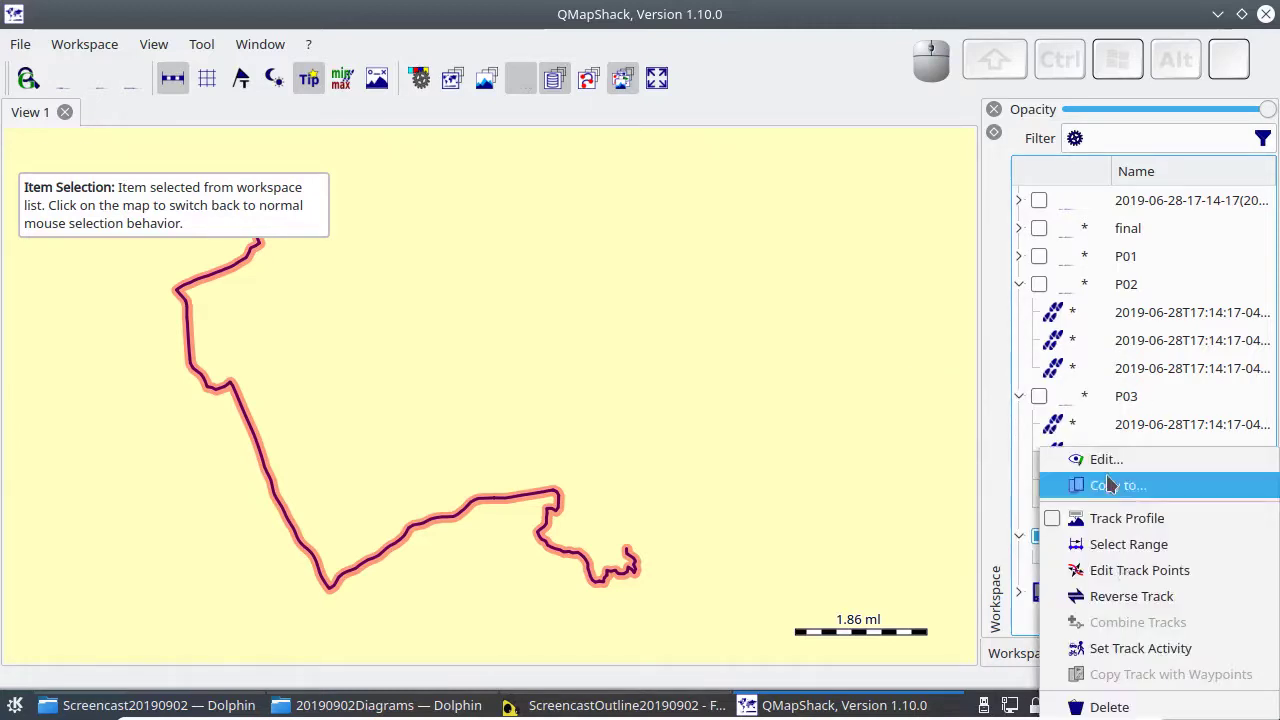
left_click(1111, 494)
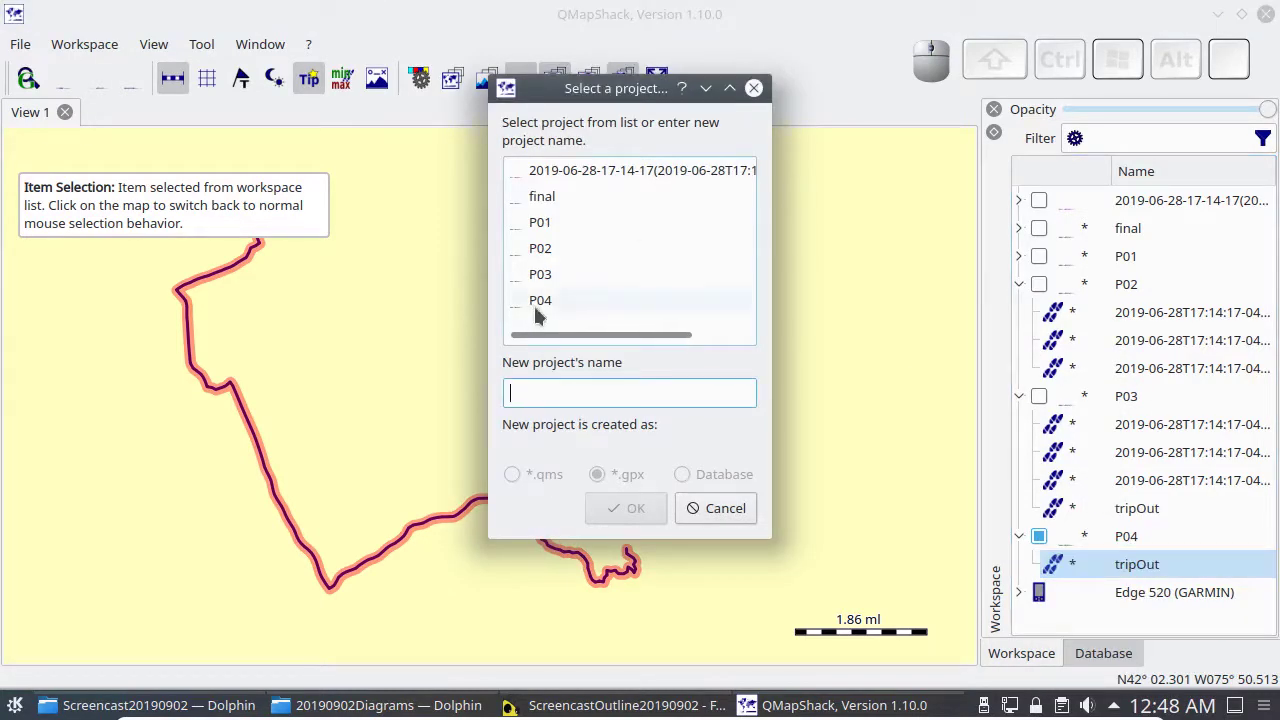
left_click(543, 312)
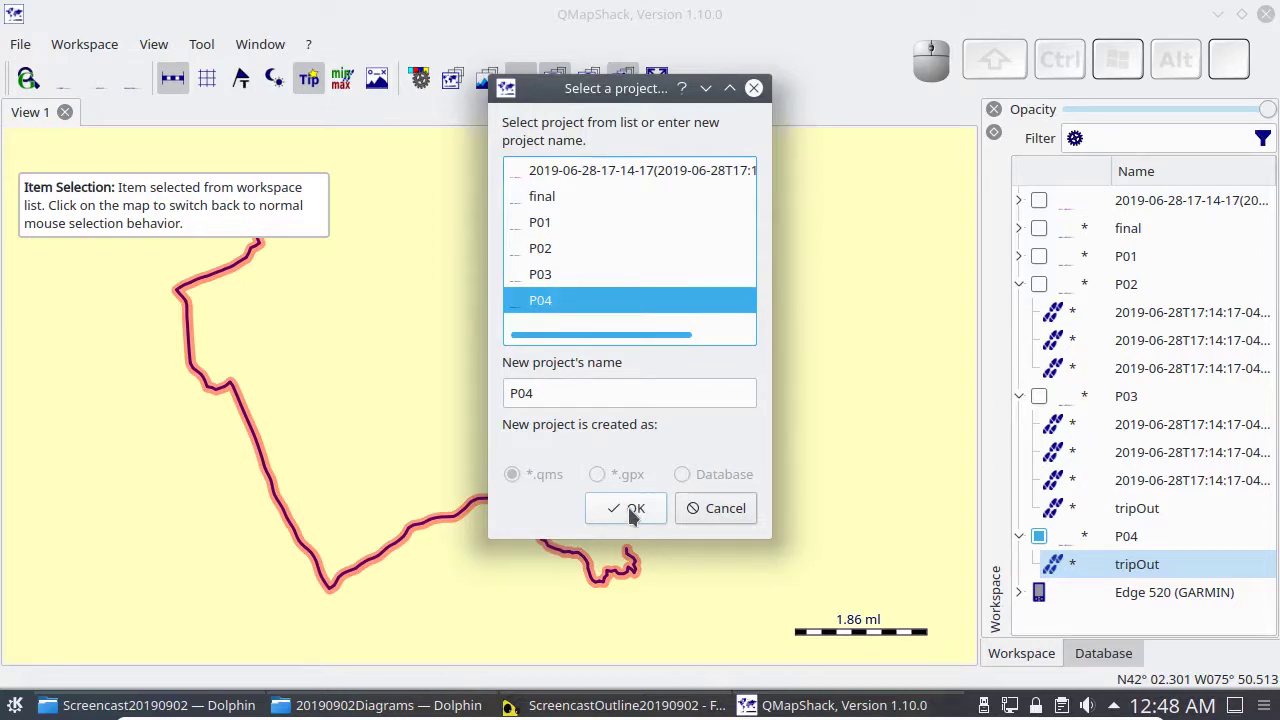
left_click(635, 513)
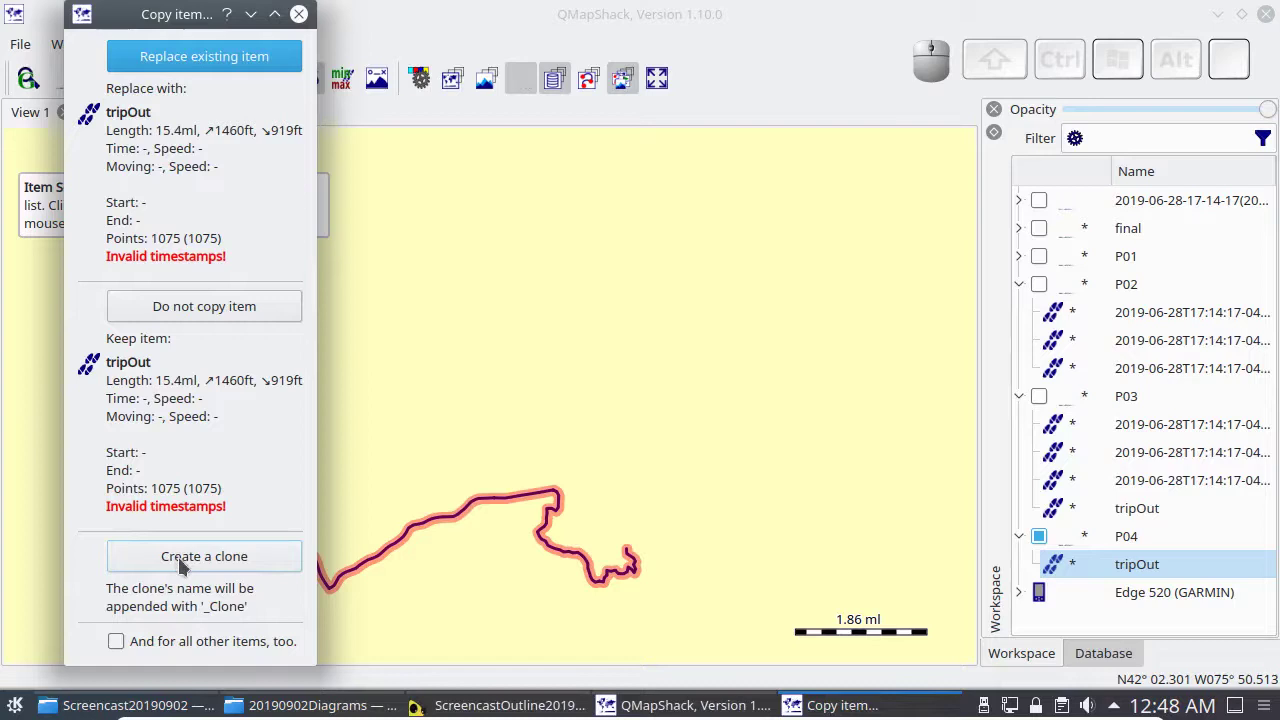
left_click(187, 564)
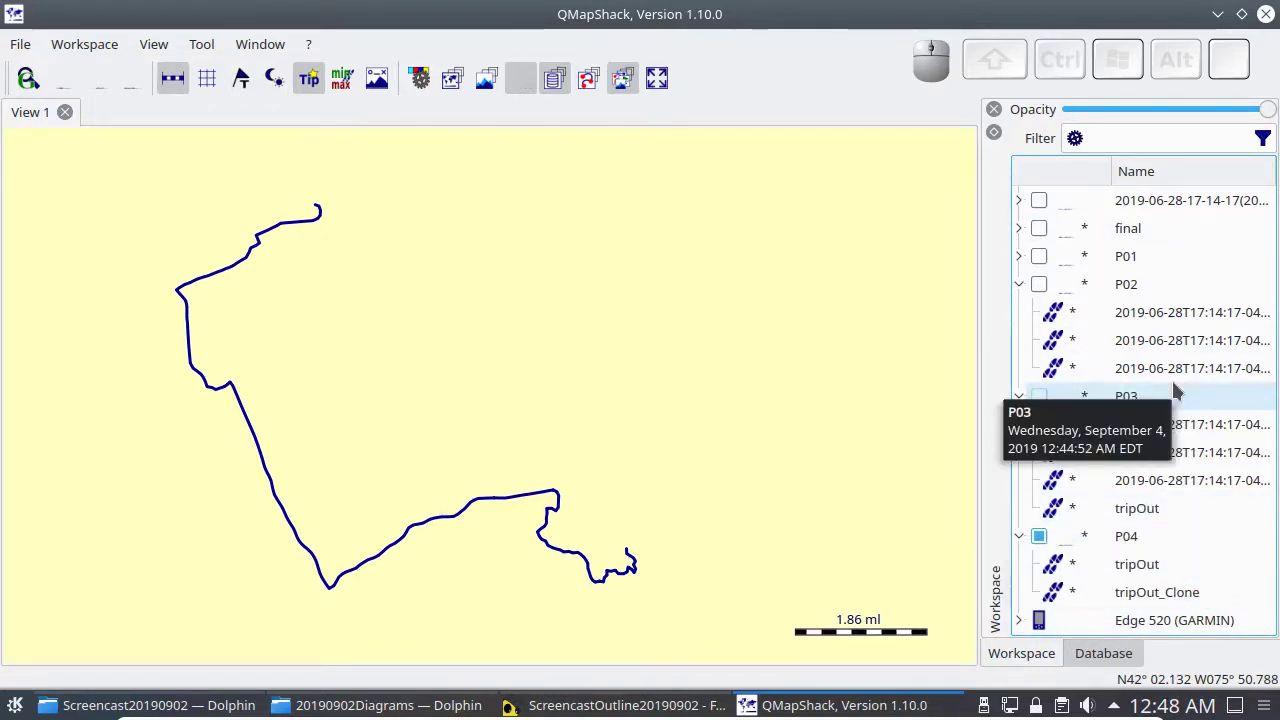
Collapse projects P02 and P03 and create a new project named P05
left_click_drag(1023, 393, 1015, 297)
left_click(1025, 288)
left_click(1087, 471)
right_click(1087, 472)
left_click(1131, 452)
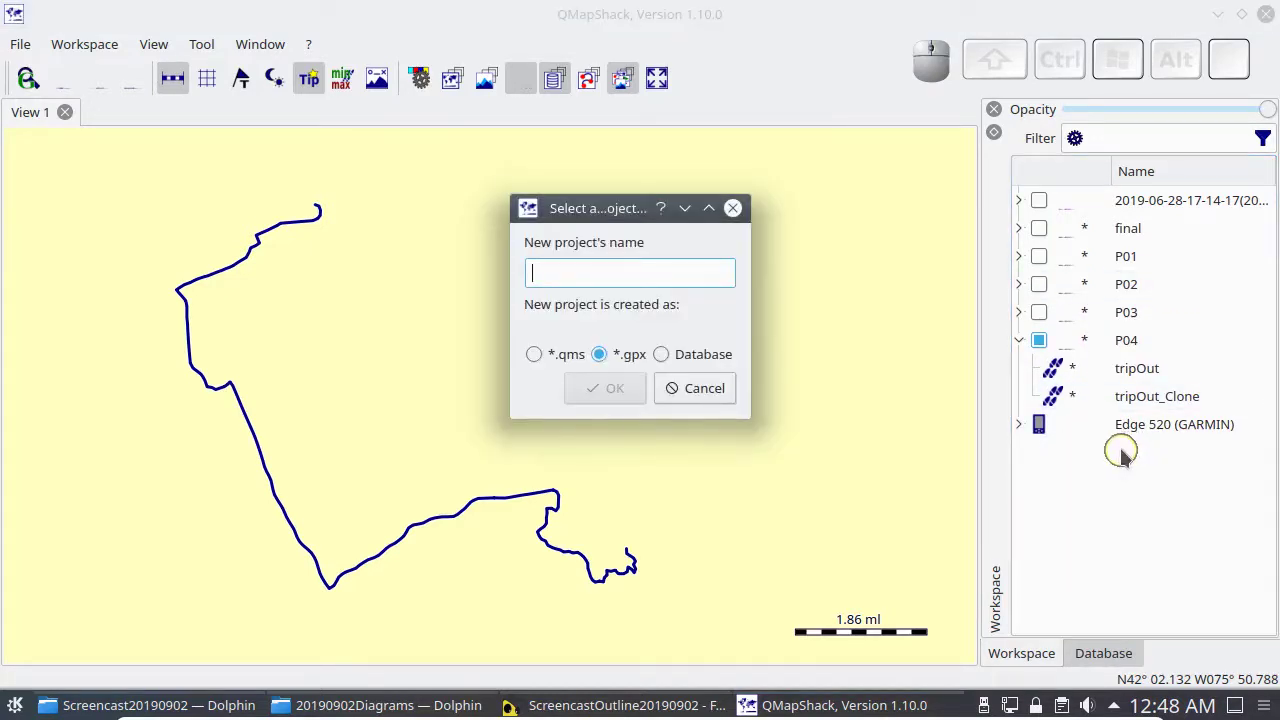
key("shift+p")
key("5")
Copy tripOut_Clone from P04 into project P05 and expand P05
left_click_drag(557, 360, 595, 396)
left_click(599, 396)
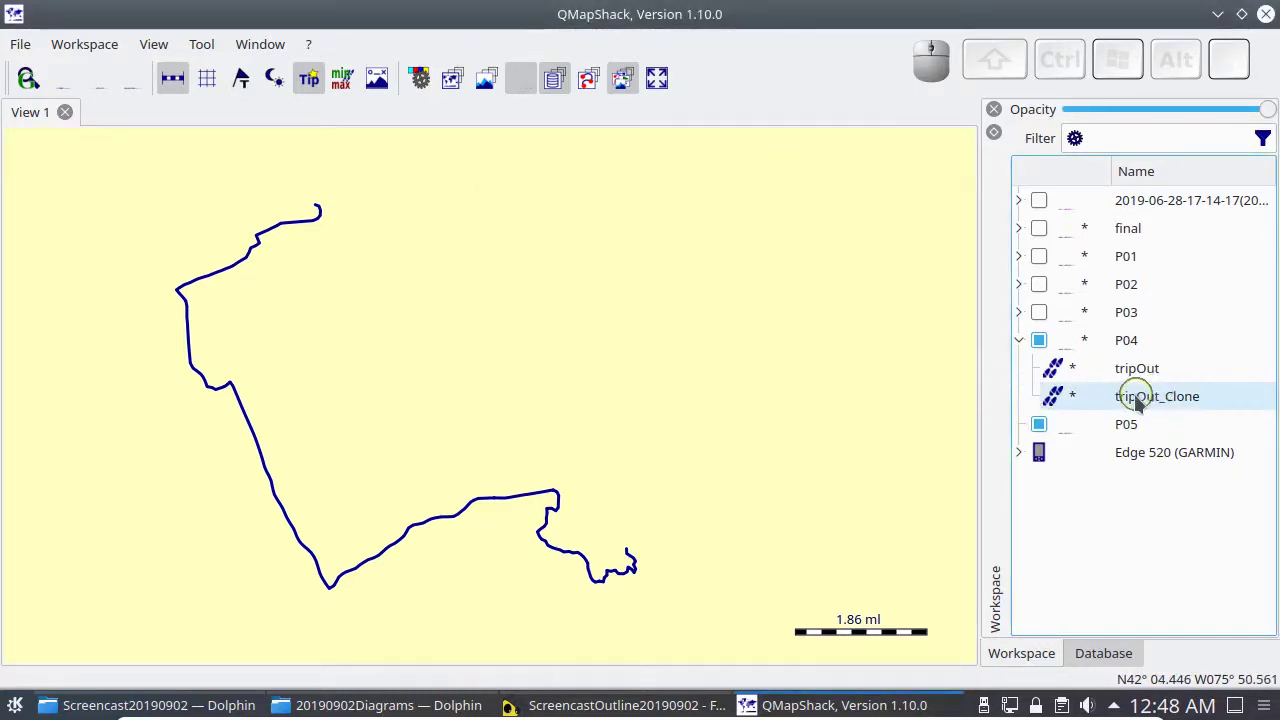
left_click_drag(1143, 400, 1143, 422)
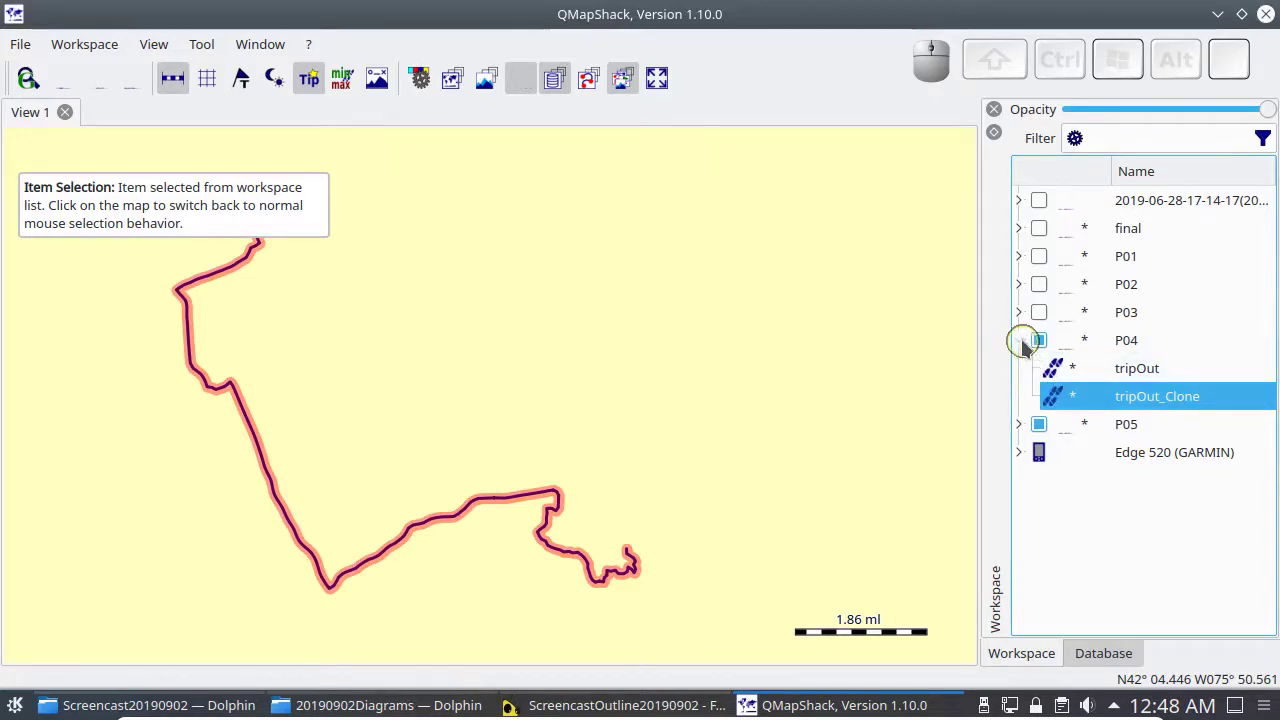
left_click(1029, 345)
left_click(1023, 372)
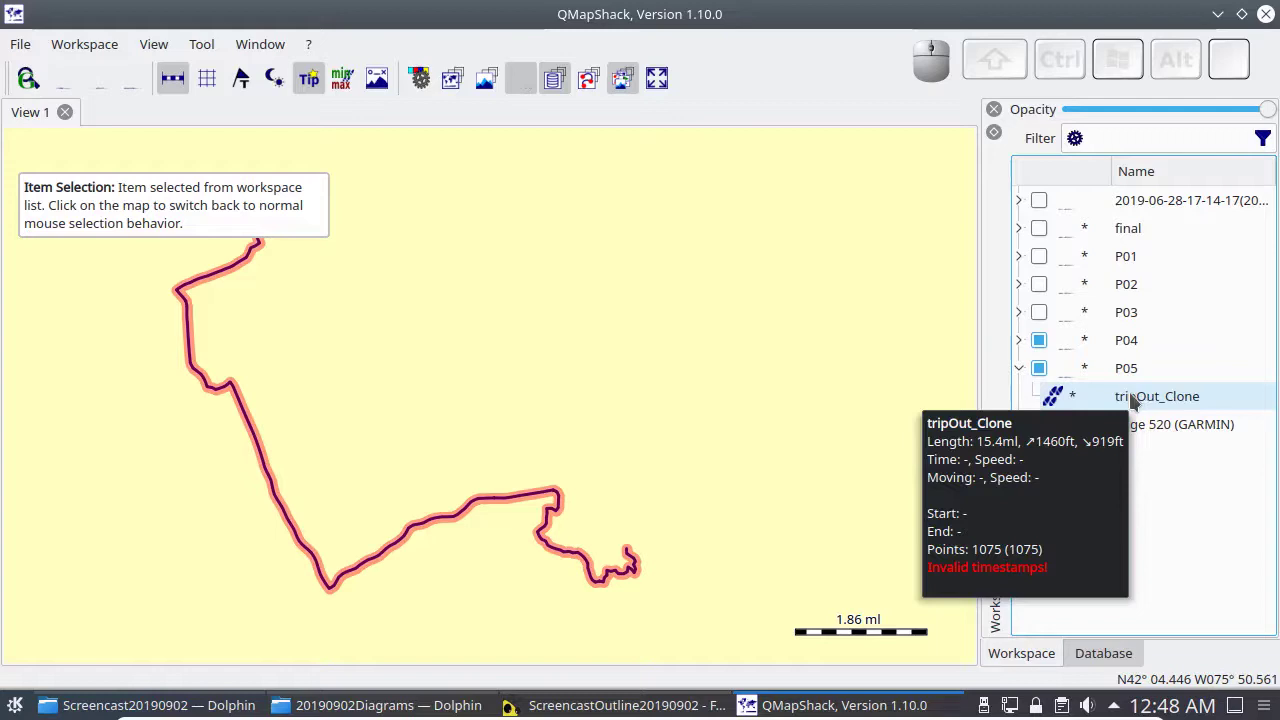
Reverse tripOut_Clone into tripOut_Clone_rev, stored in project P05
left_click(1137, 398)
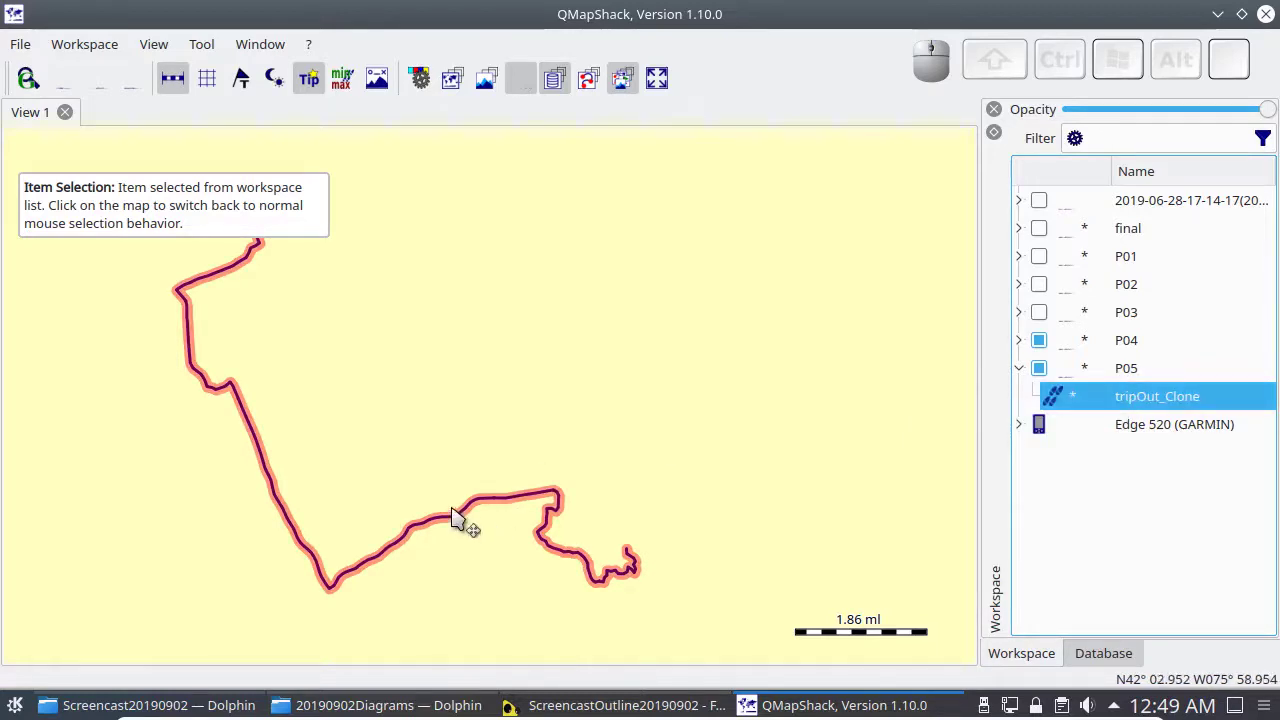
left_click(460, 523)
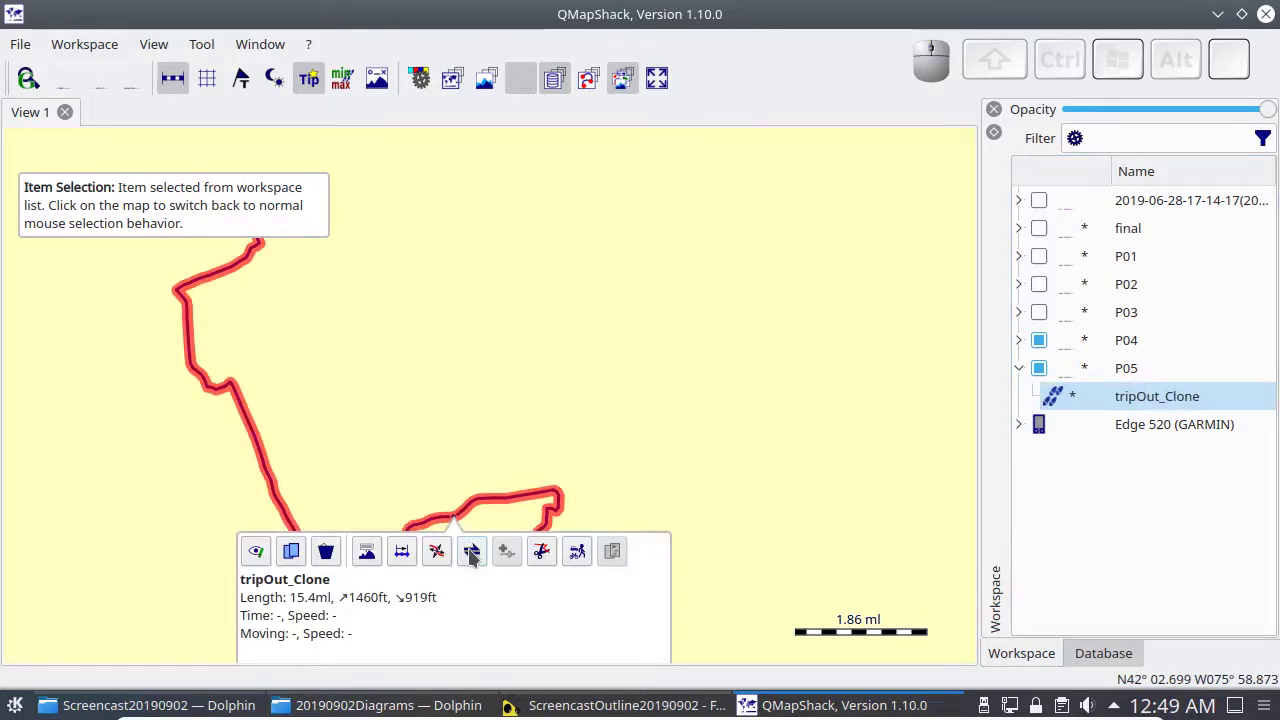
left_click(476, 554)
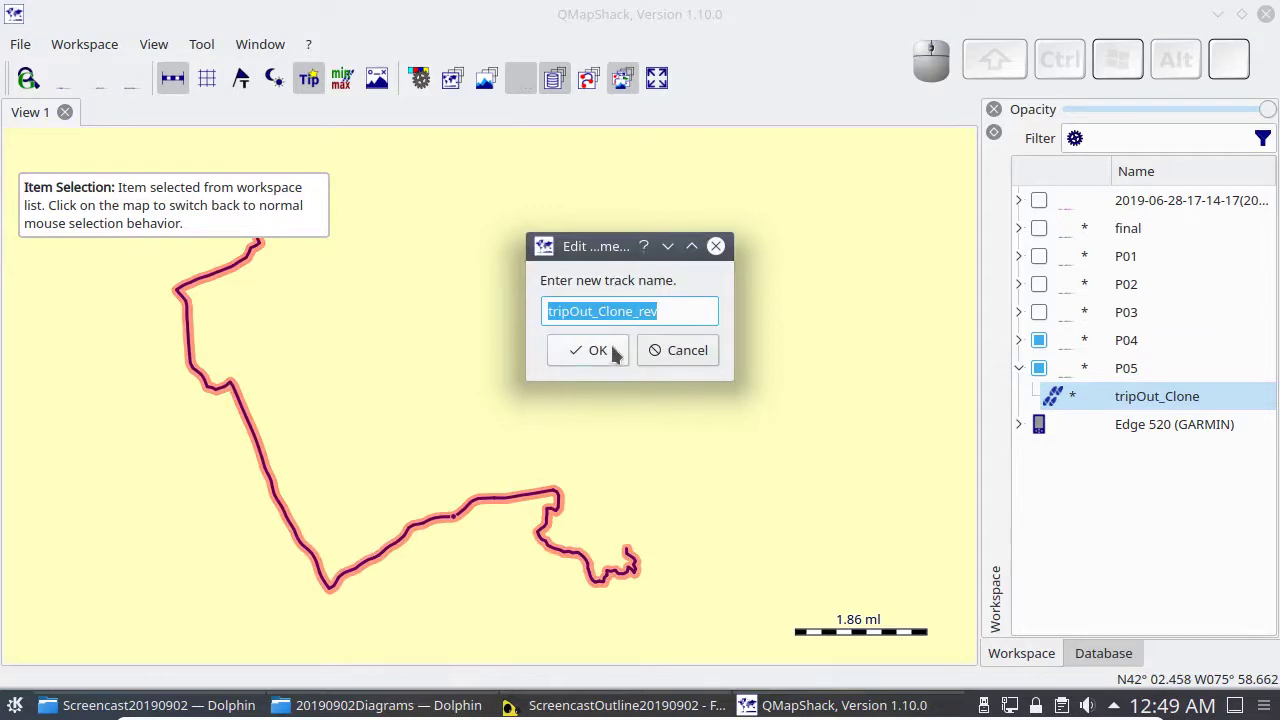
left_click(619, 352)
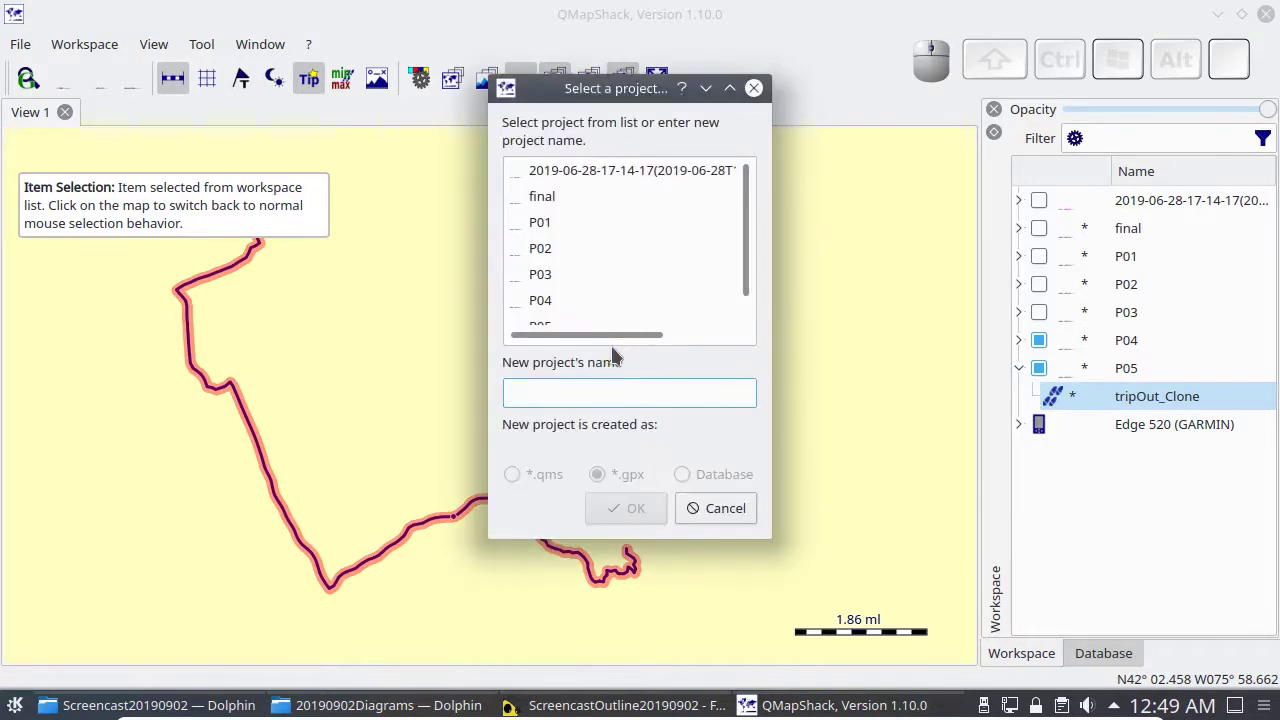
left_click(751, 264)
left_click(565, 308)
left_click(625, 507)
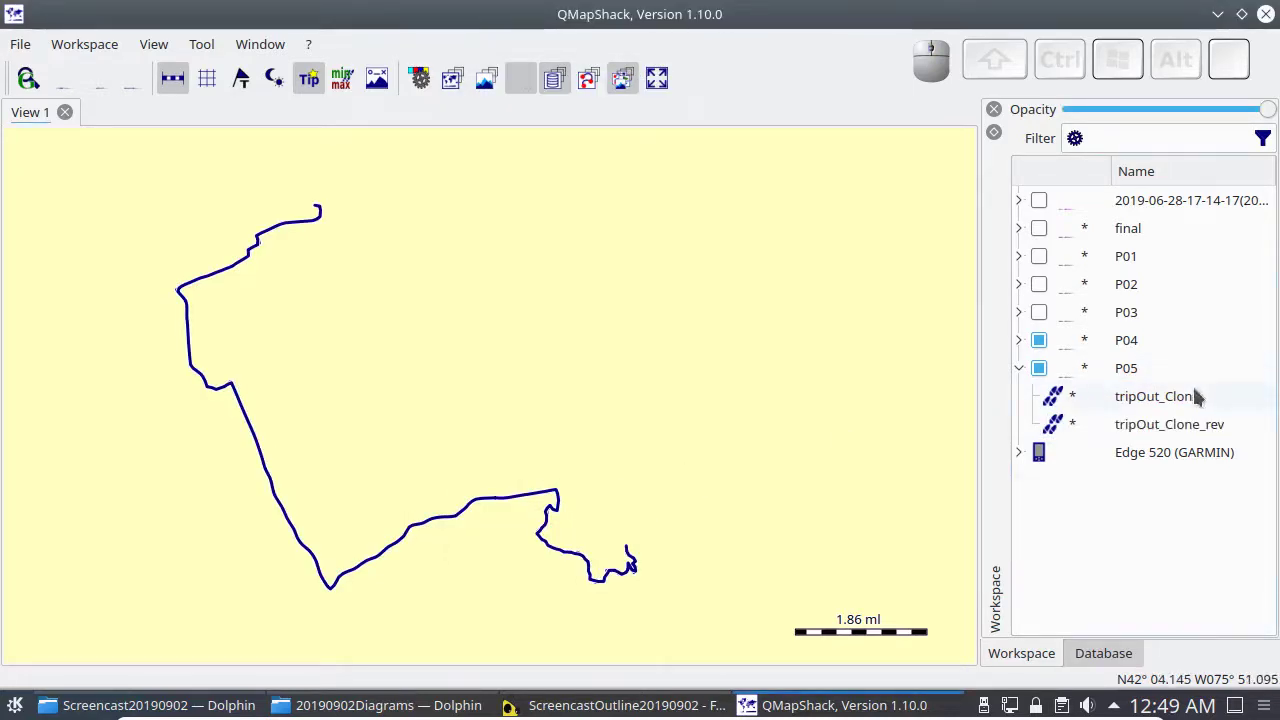
Delete the unreversed tripOut_Clone from P05, leaving only tripOut_Clone_rev
left_click(1147, 398)
right_click(1147, 398)
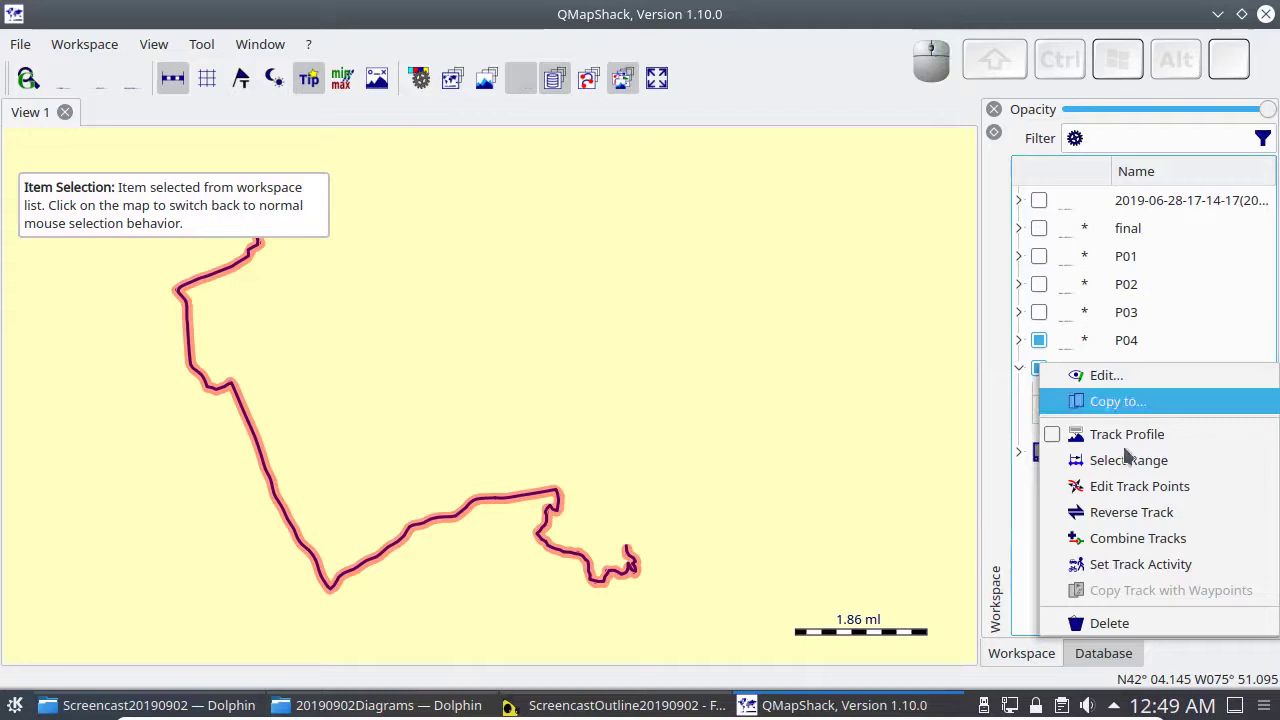
left_click(1113, 621)
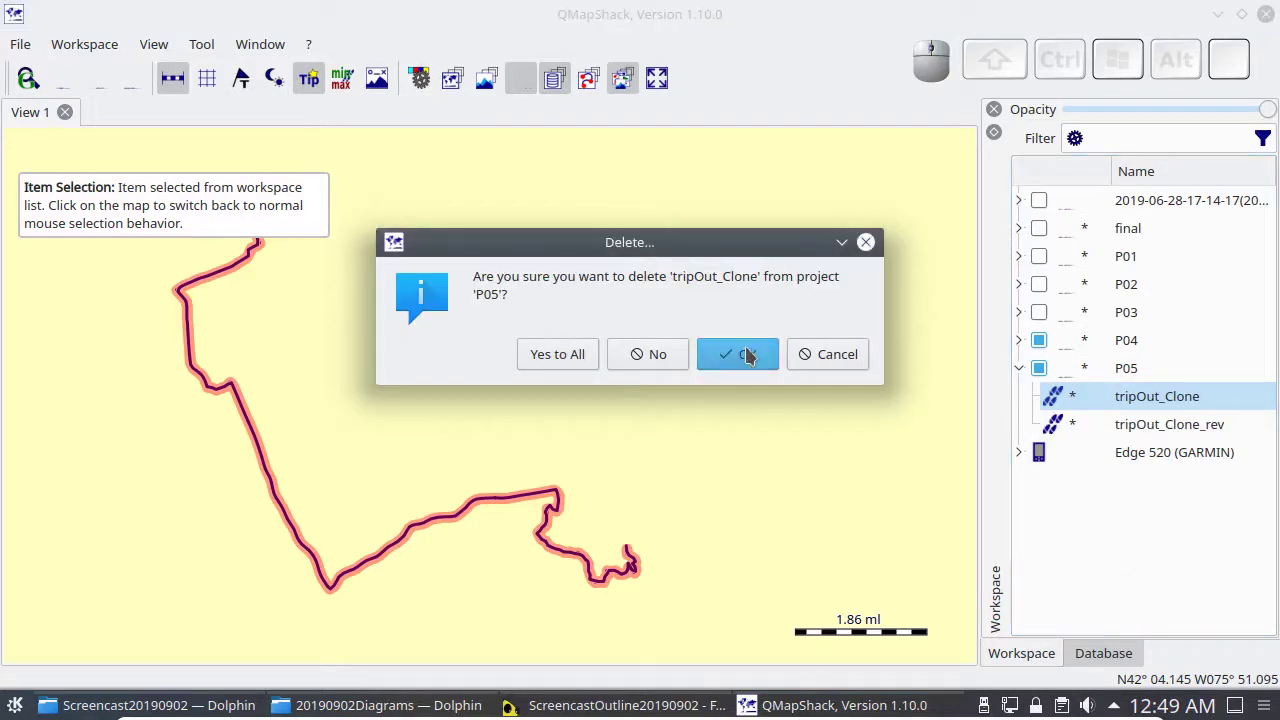
left_click(737, 360)
left_click_drag(591, 533, 610, 399)
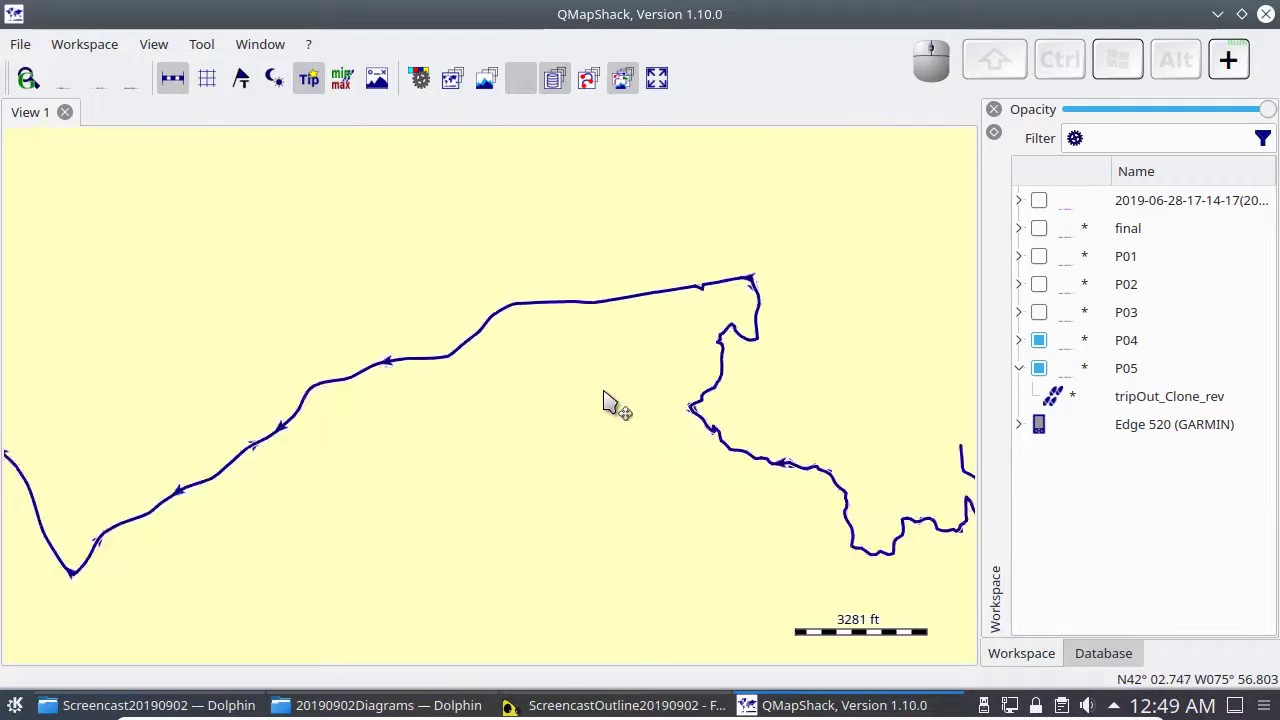
Adjust the map view and expand project P04 to show its tracks
left_click(409, 341)
left_click(1047, 348)
left_click_drag(376, 353, 659, 507)
left_click_drag(666, 491, 217, 345)
key("KP_Subtract")
key("KP_Subtract")
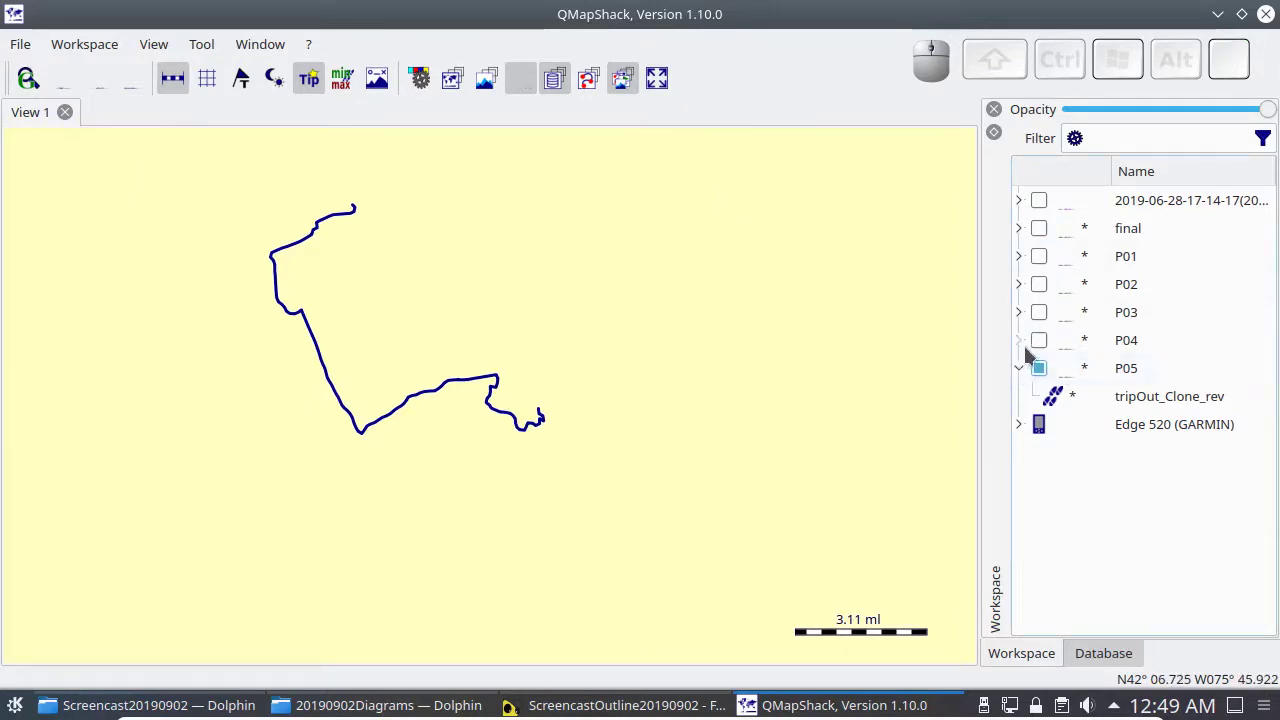
left_click(1025, 348)
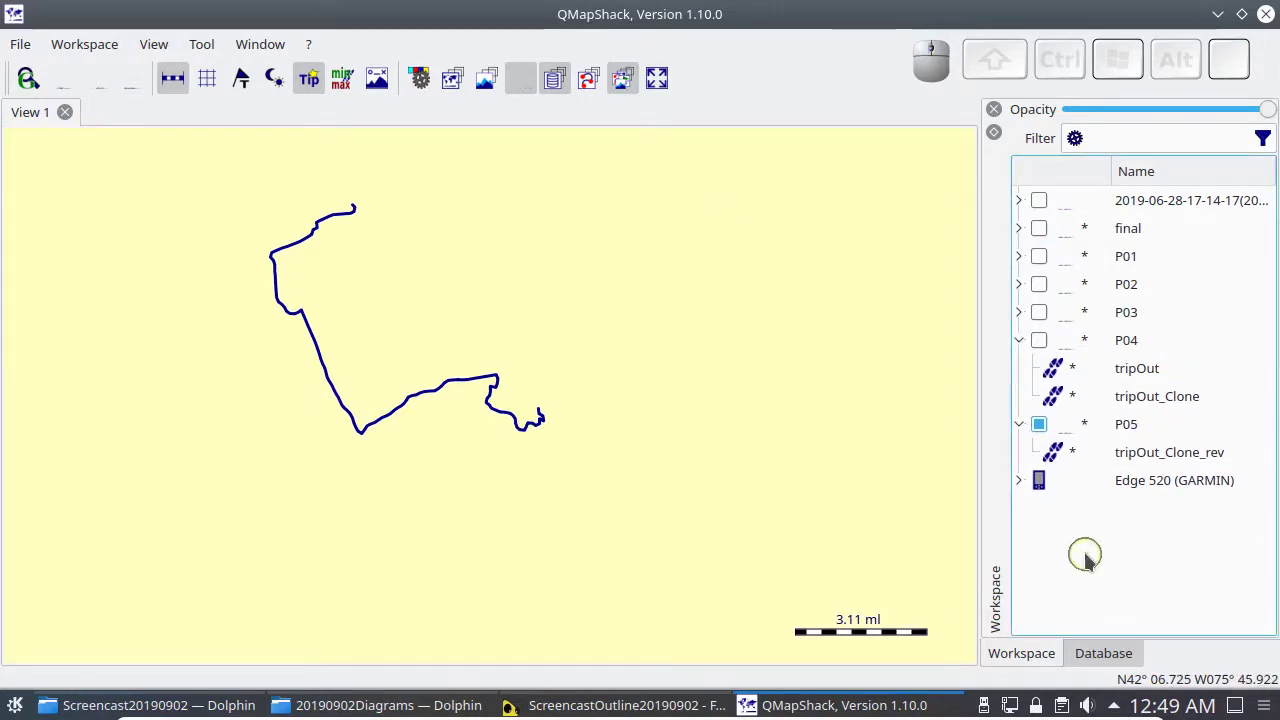
Create a new workspace project named 'final'
left_click(1079, 548)
right_click(1079, 548)
left_click(1135, 520)
key("BackSpace")
left_click(569, 360)
Copy tripOut and tripOut_Clone_rev from P04 into the final project
left_click(597, 398)
left_click_drag(1135, 372, 1217, 510)
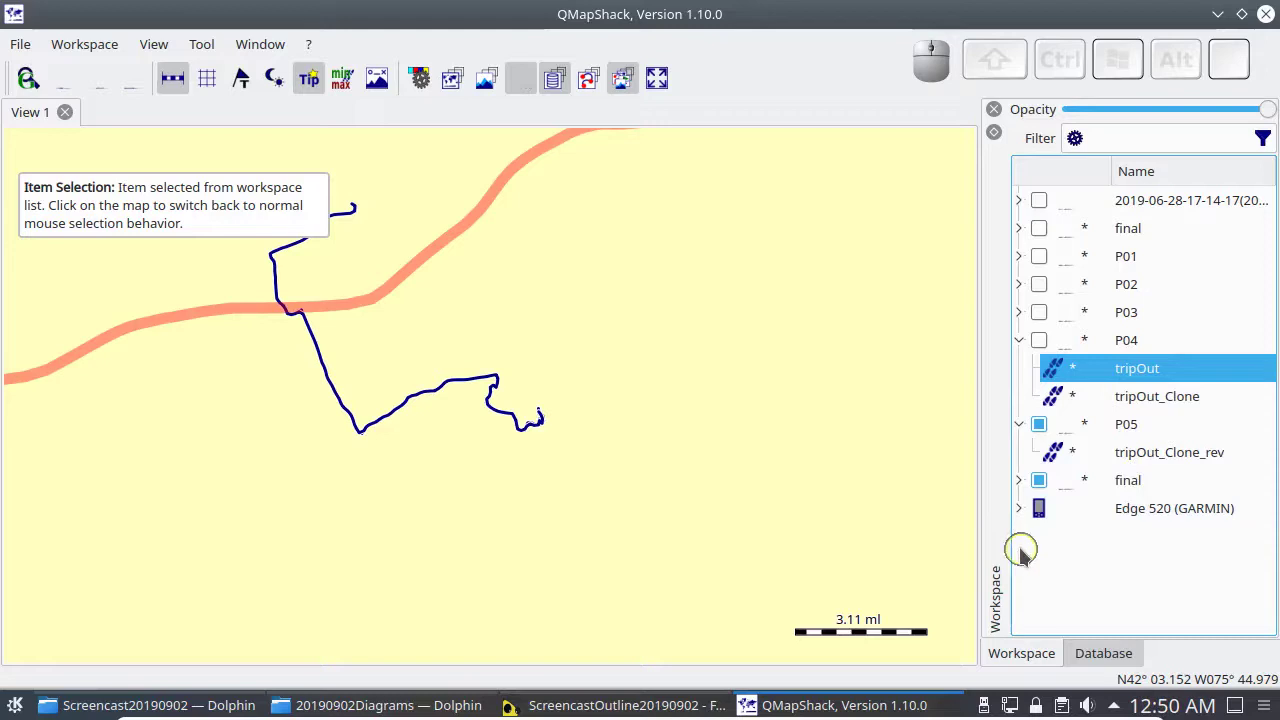
left_click_drag(1153, 466, 1105, 435)
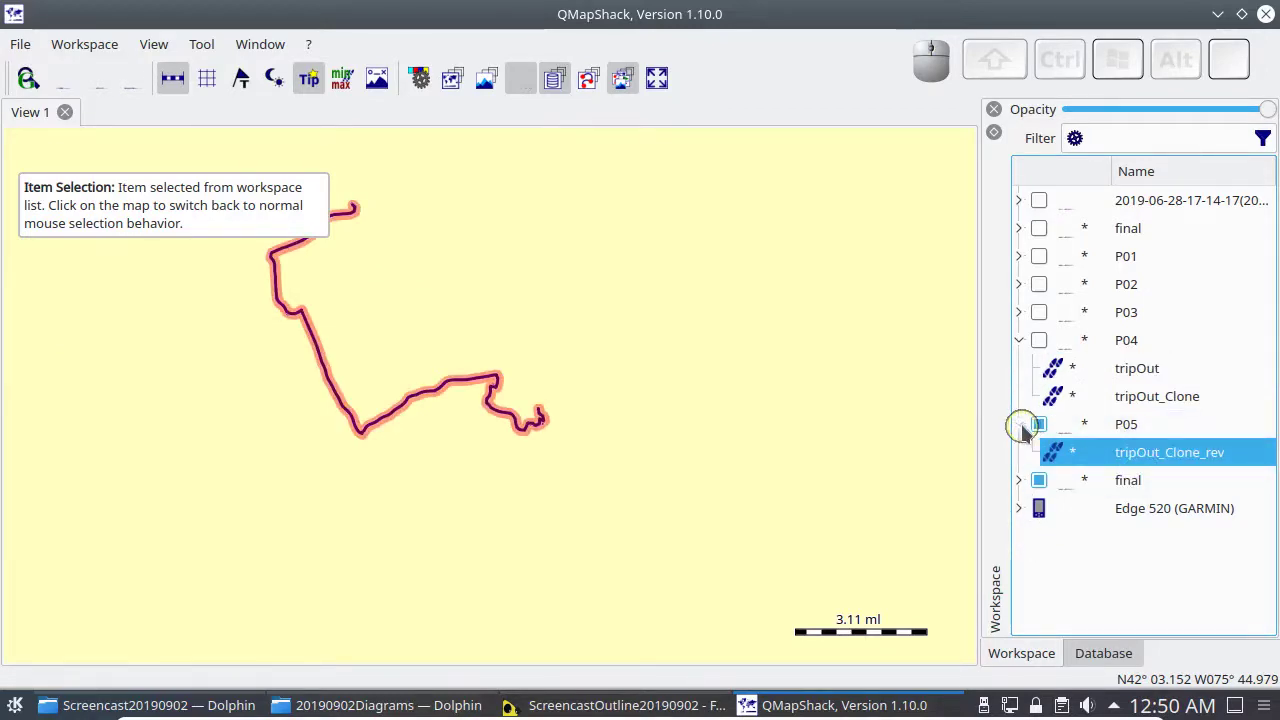
left_click_drag(1037, 439, 1035, 480)
Combine tripOut and tripOut_Clone_rev into one track named finalOutAndBackTrip
left_click(1027, 484)
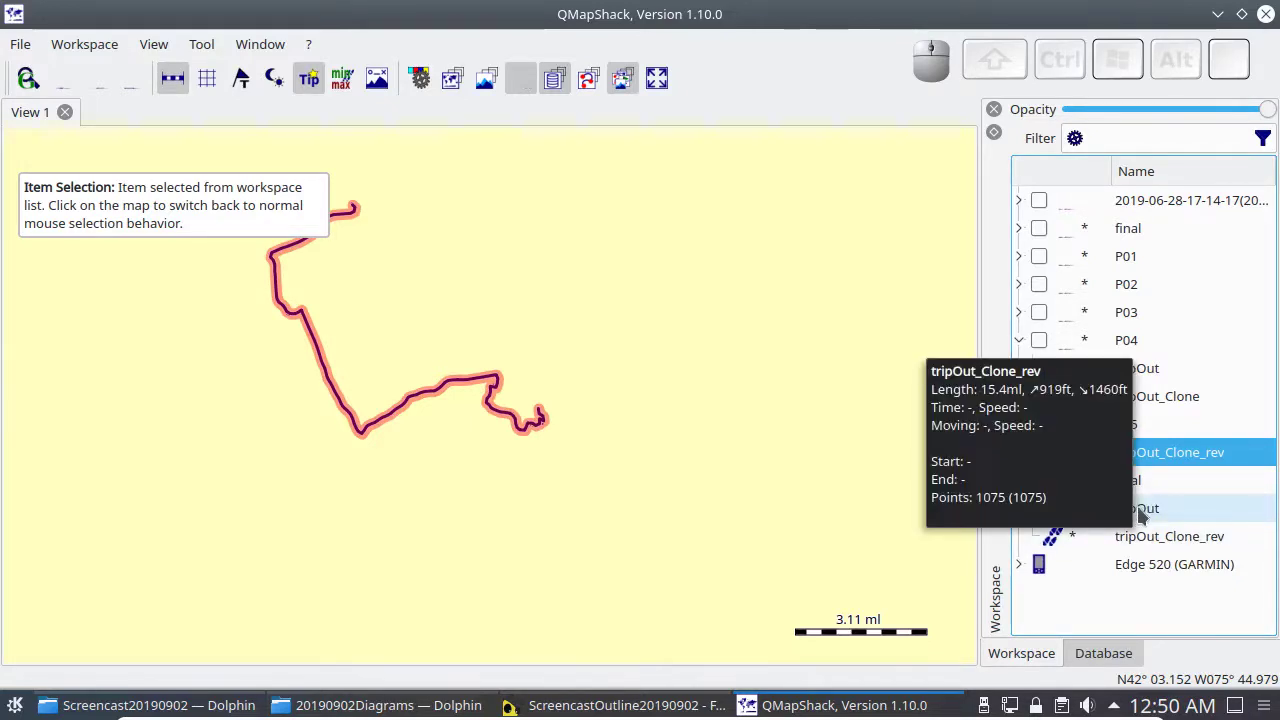
left_click(1147, 512)
left_click(1149, 538)
left_click(1141, 512)
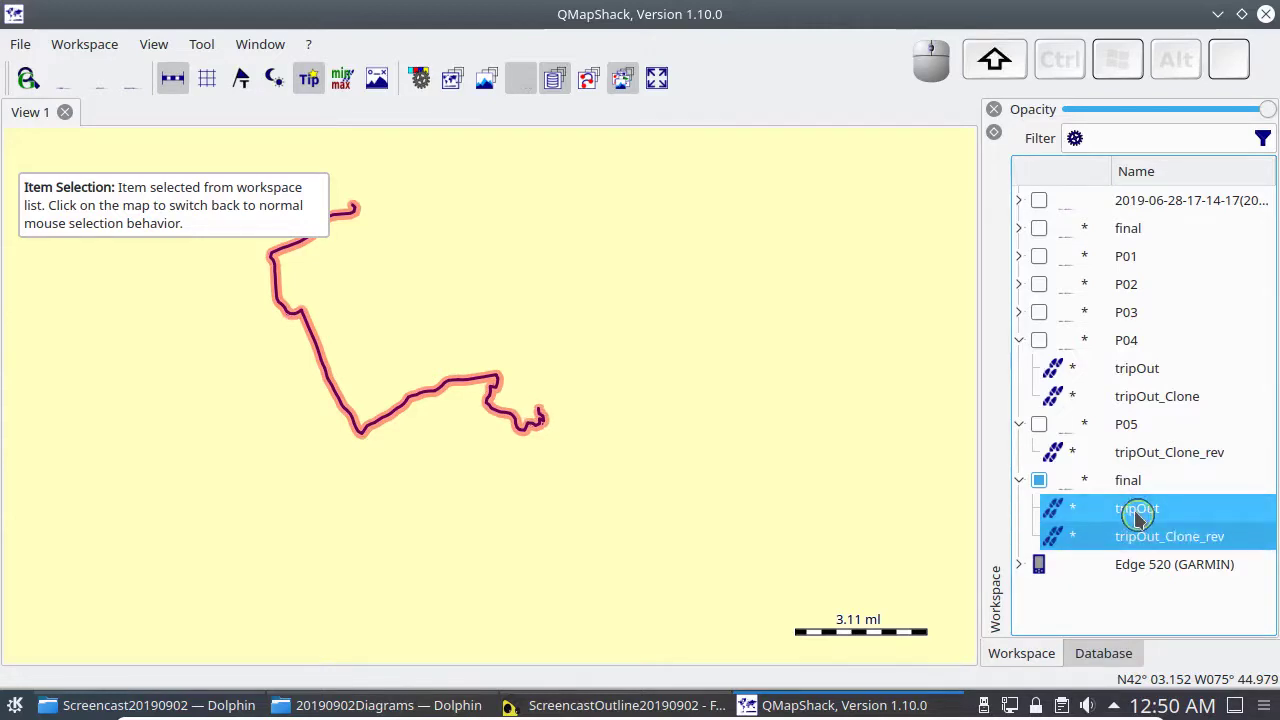
right_click(1143, 516)
left_click(1141, 582)
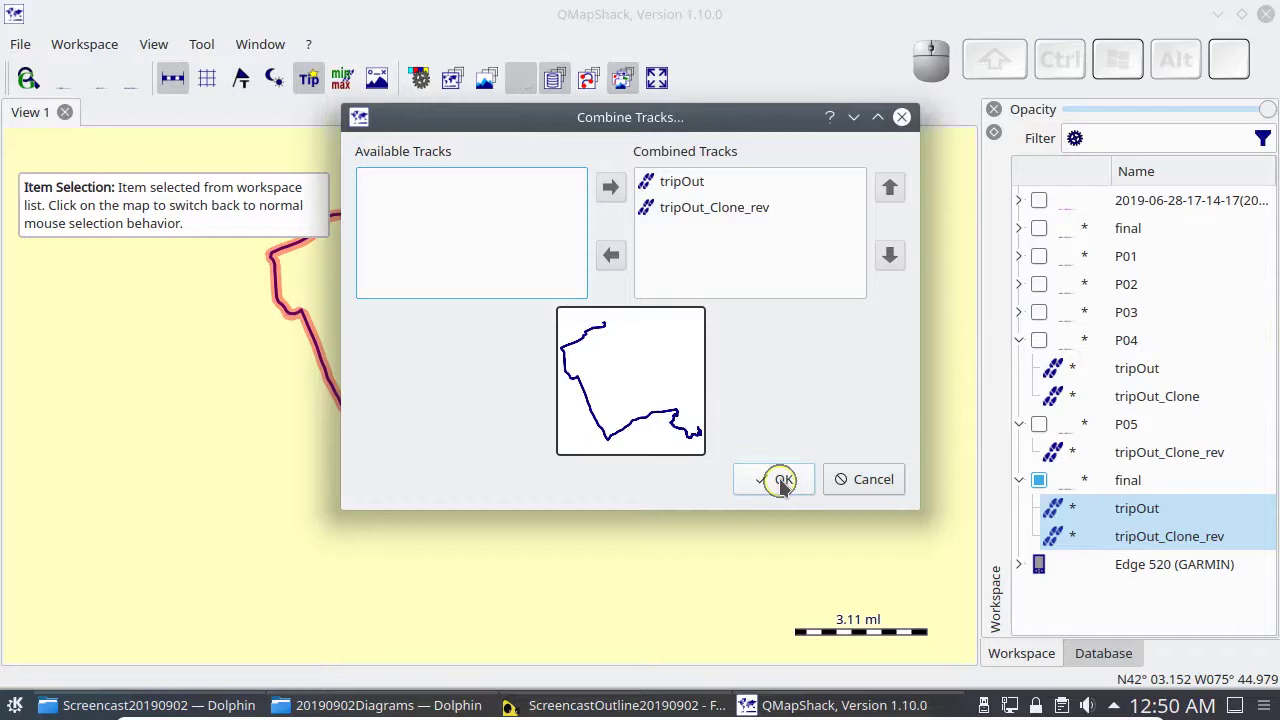
left_click(787, 484)
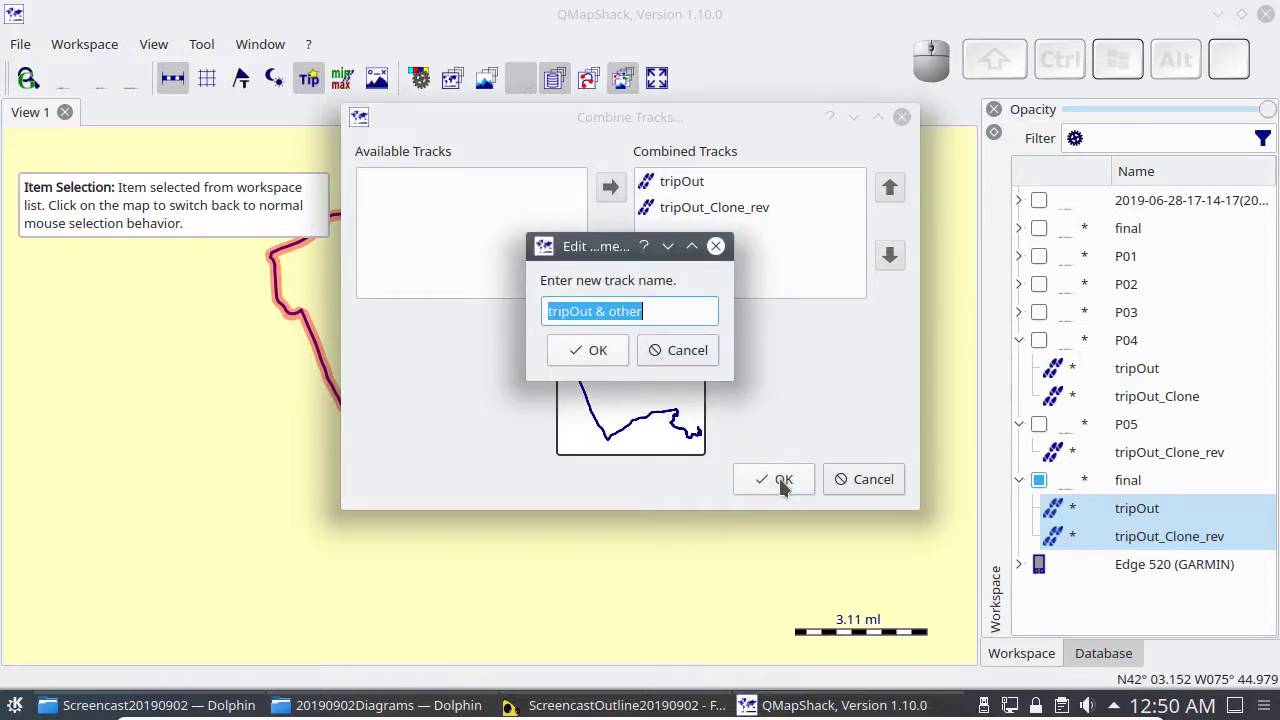
key("shift+BackSpace")
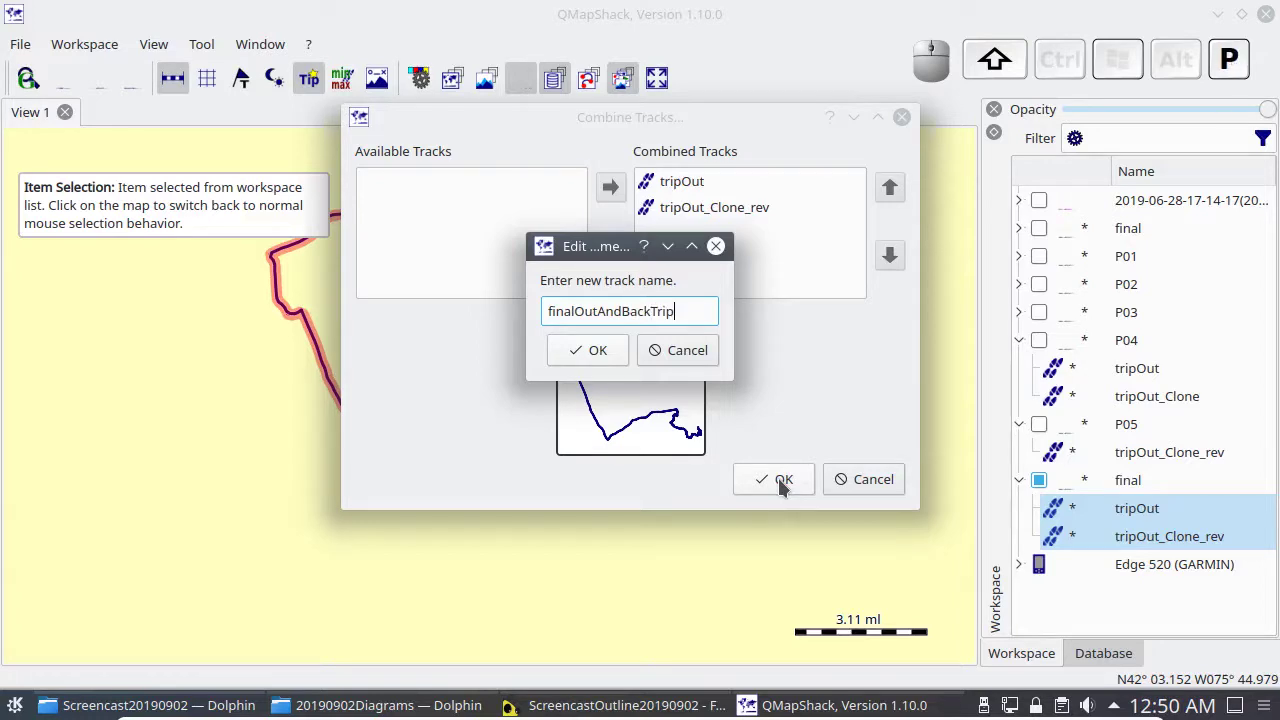
left_click(599, 358)
left_click_drag(751, 283, 575, 290)
left_click(557, 304)
left_click(640, 514)
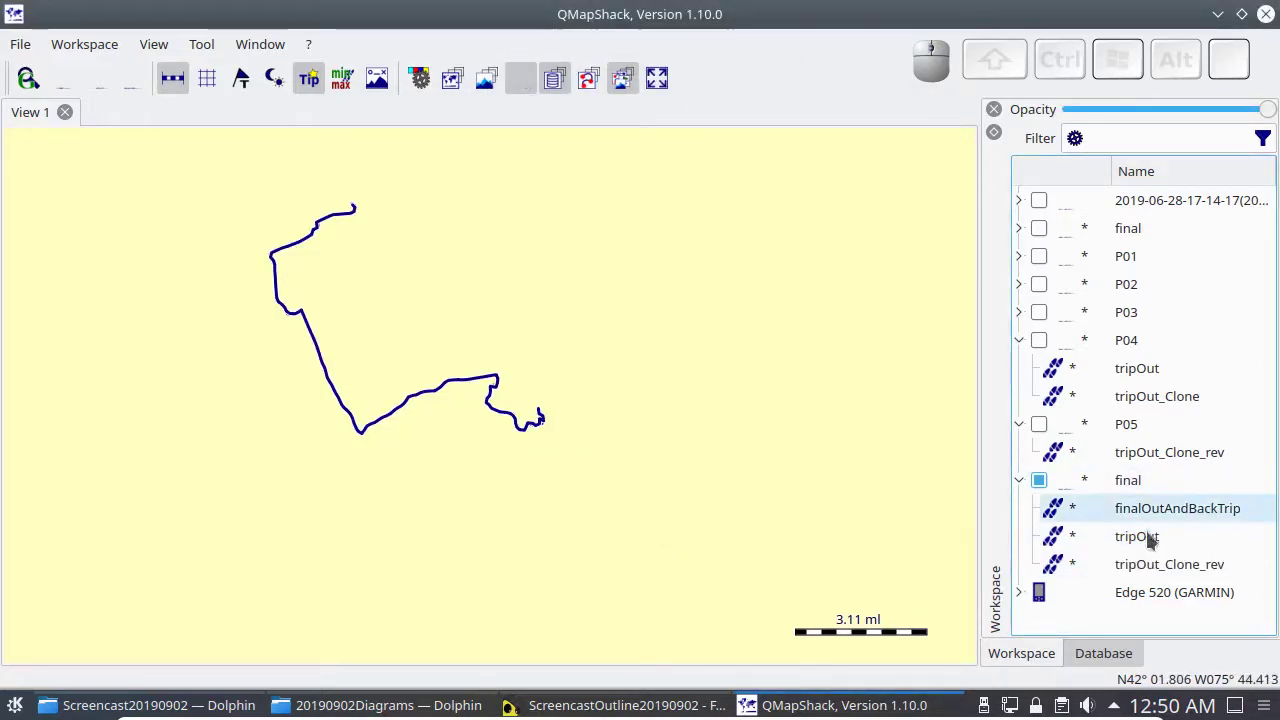
Delete the two original tracks, leaving only finalOutAndBackTrip in final
left_click(1157, 542)
left_click(1159, 572)
right_click(1145, 543)
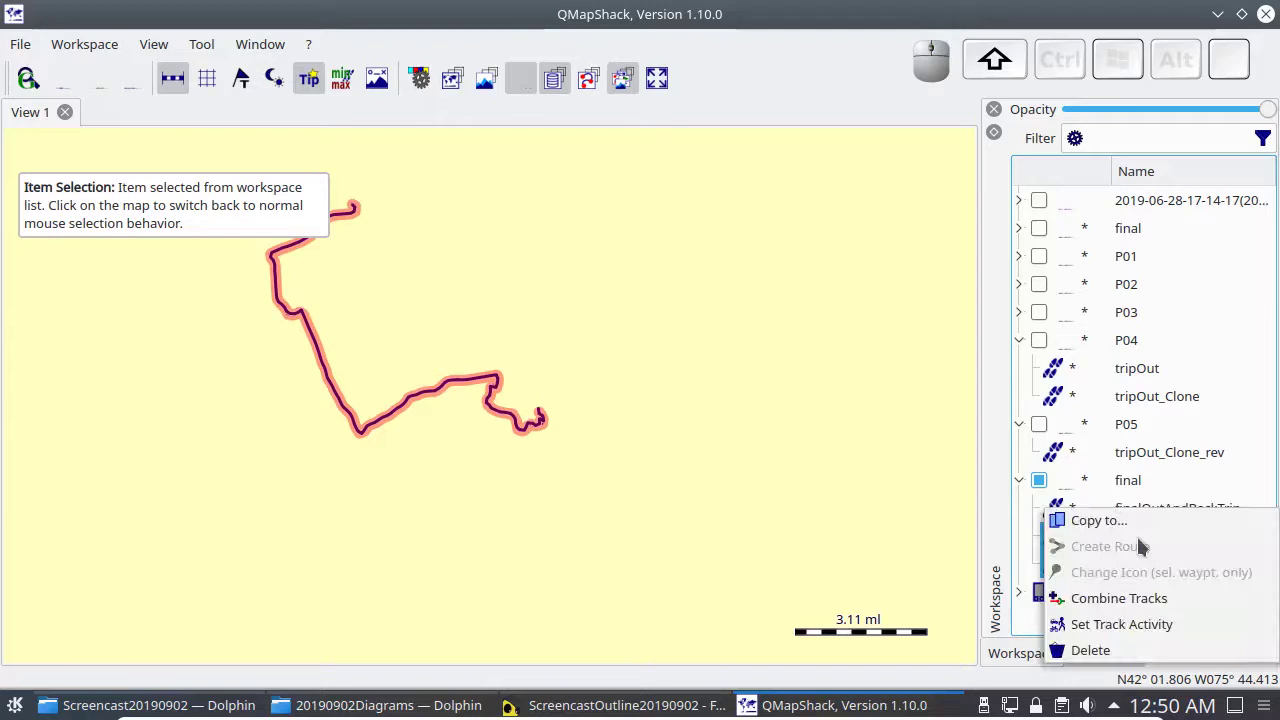
left_click(1125, 650)
left_click(533, 362)
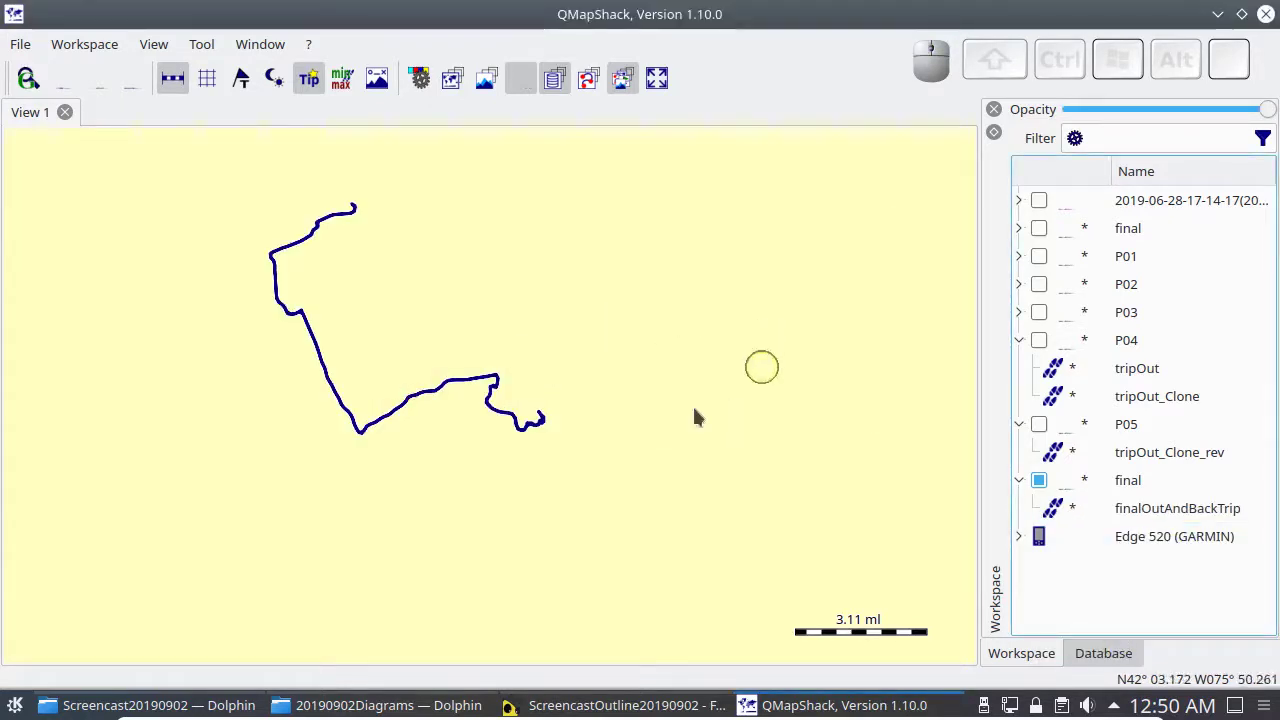
left_click_drag(431, 450, 526, 443)
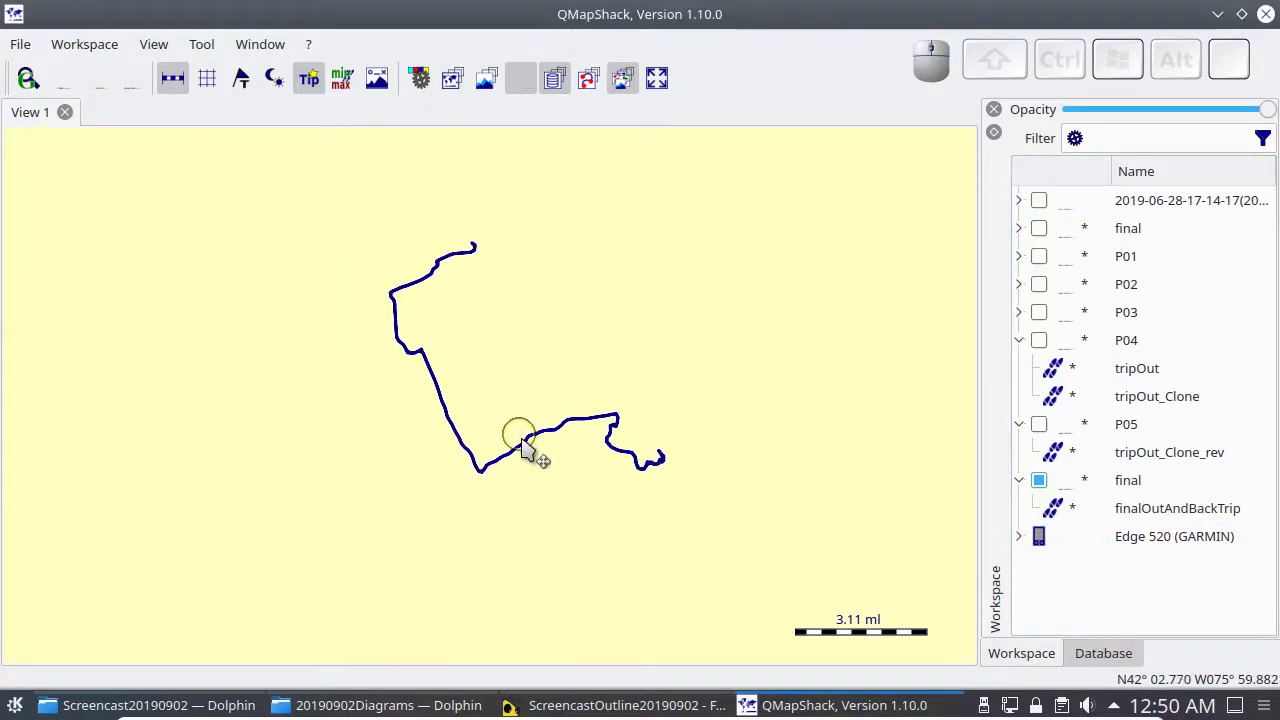
left_click(529, 451)
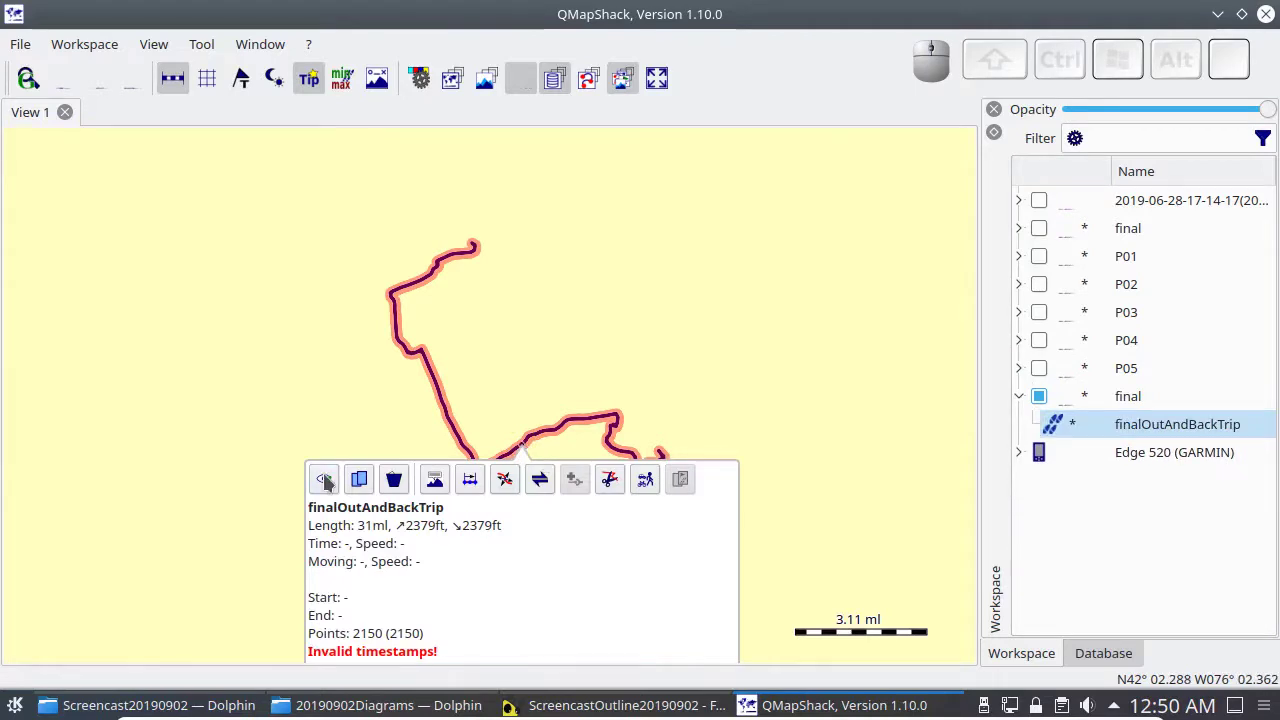
left_click(331, 479)
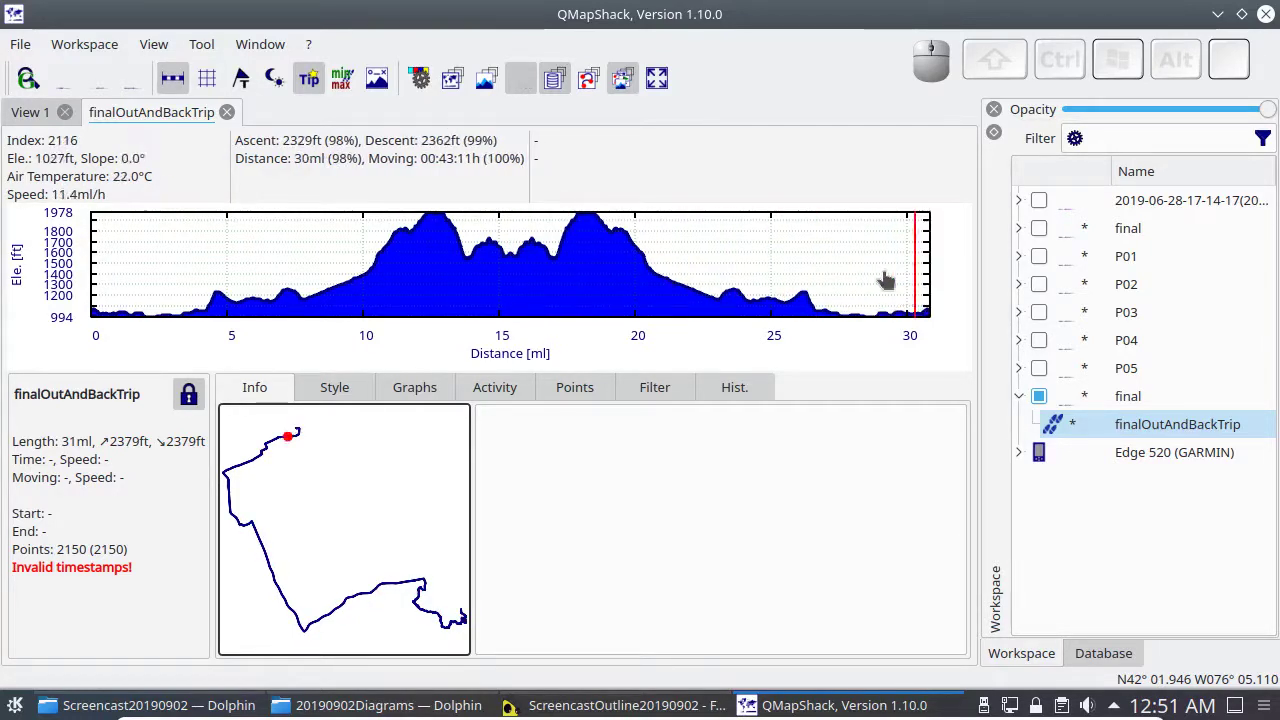
left_click(235, 119)
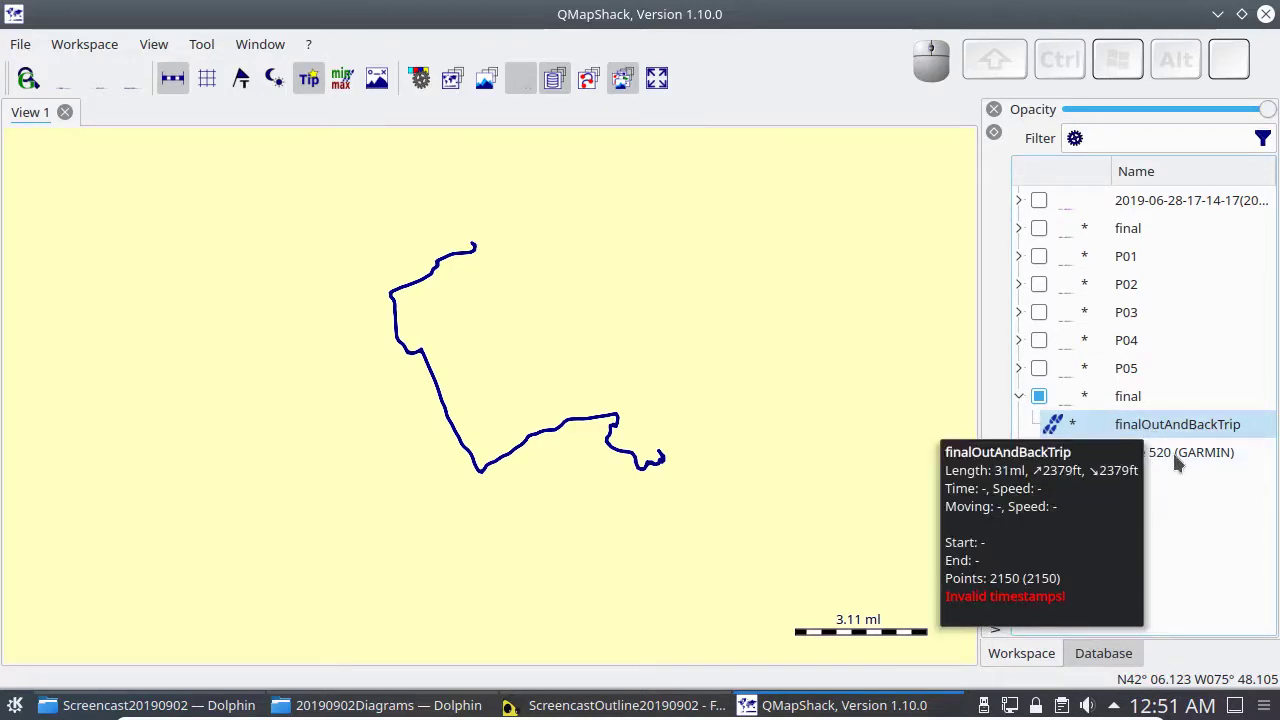
left_click(768, 516)
left_click(1127, 400)
Save the final project as final.gpx in the Documents folder
right_click(1127, 400)
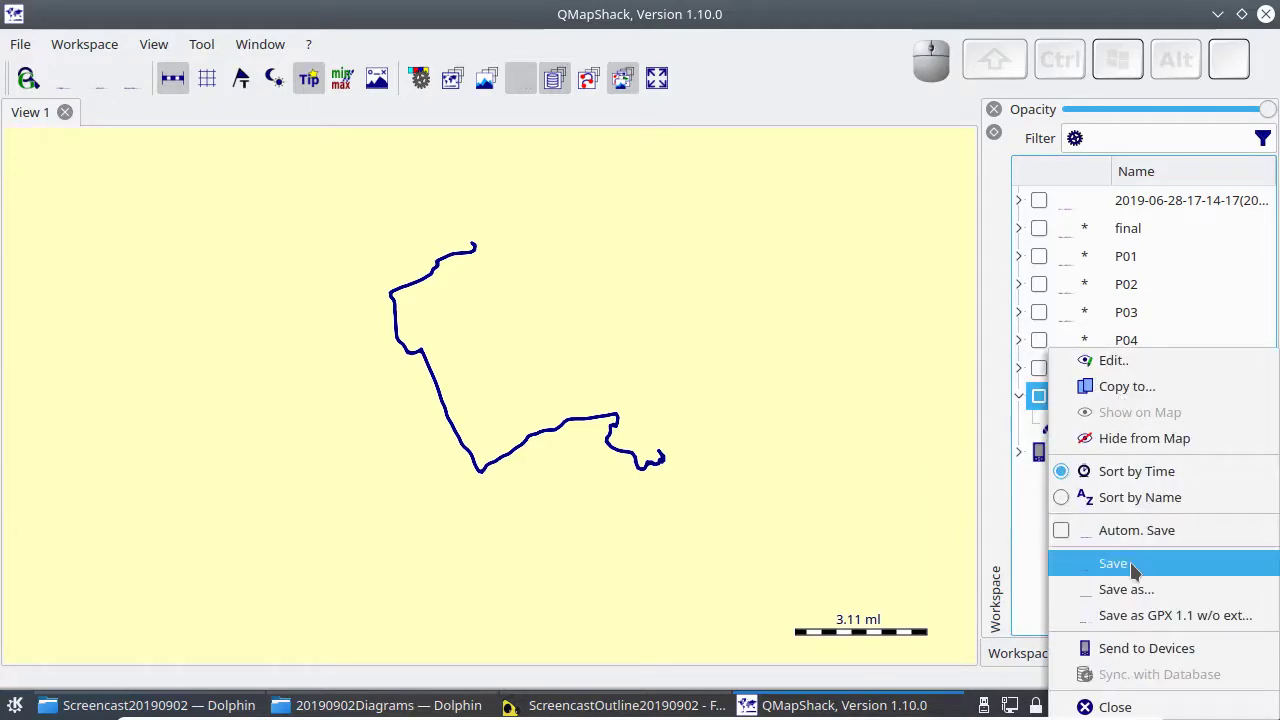
left_click(1139, 568)
left_click_drag(937, 454, 557, 480)
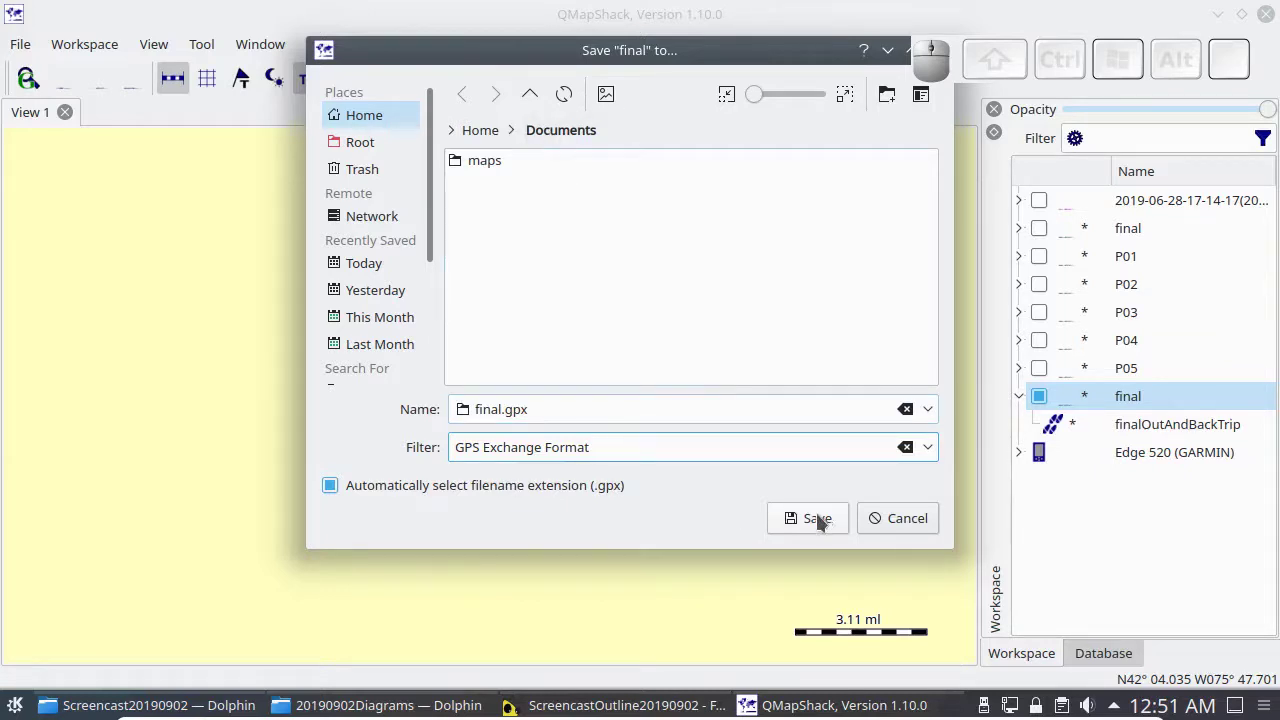
left_click(825, 520)
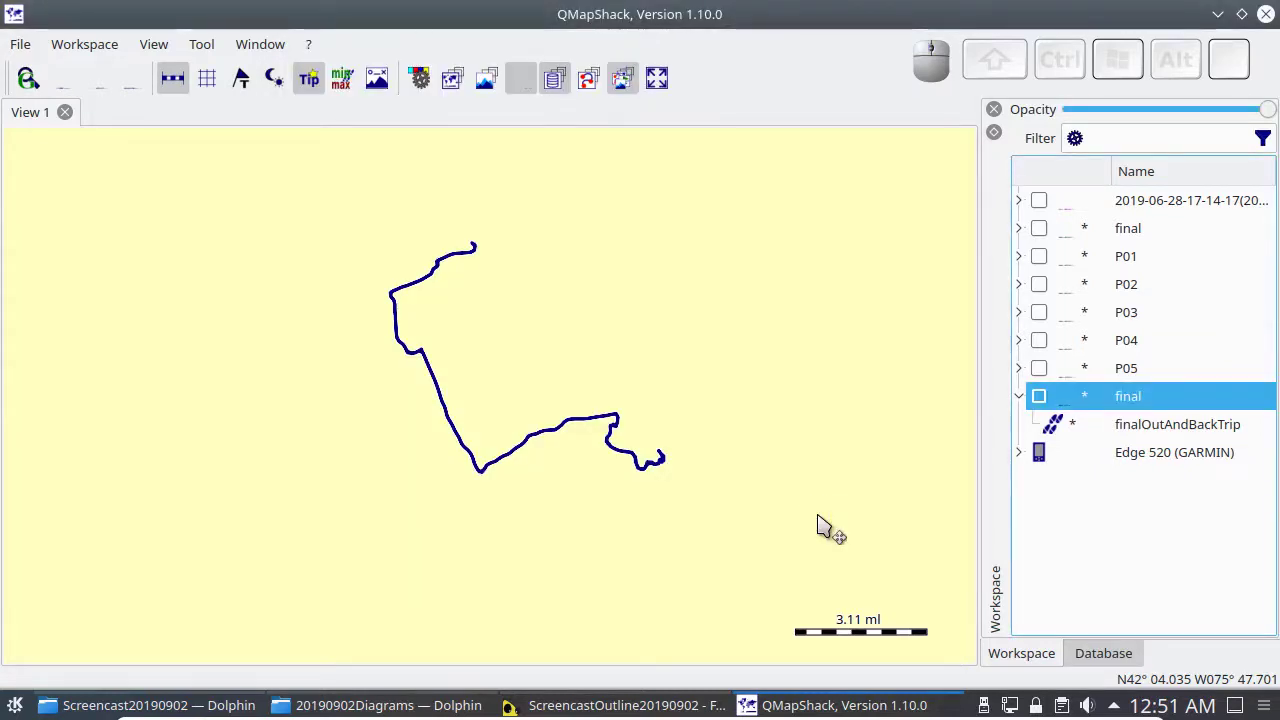
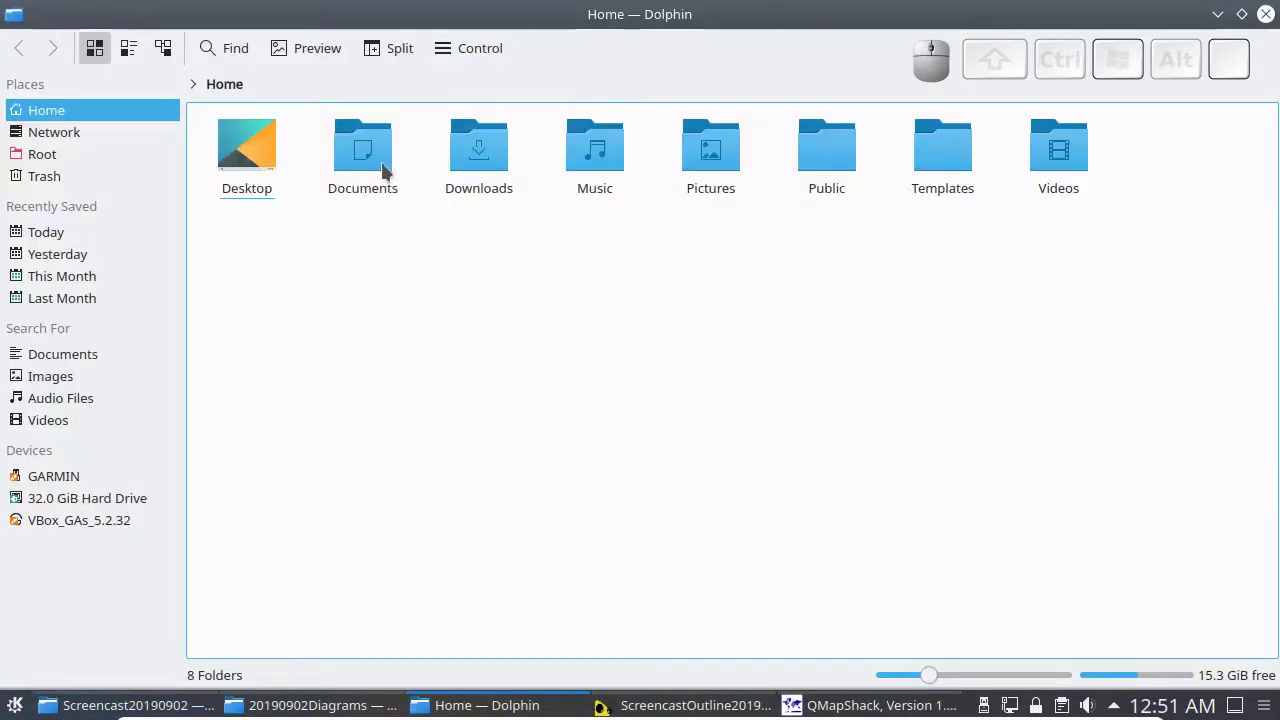
Copy final.gpx from the Documents folder to the clipboard
left_click(383, 167)
left_click(395, 246)
left_click(371, 158)
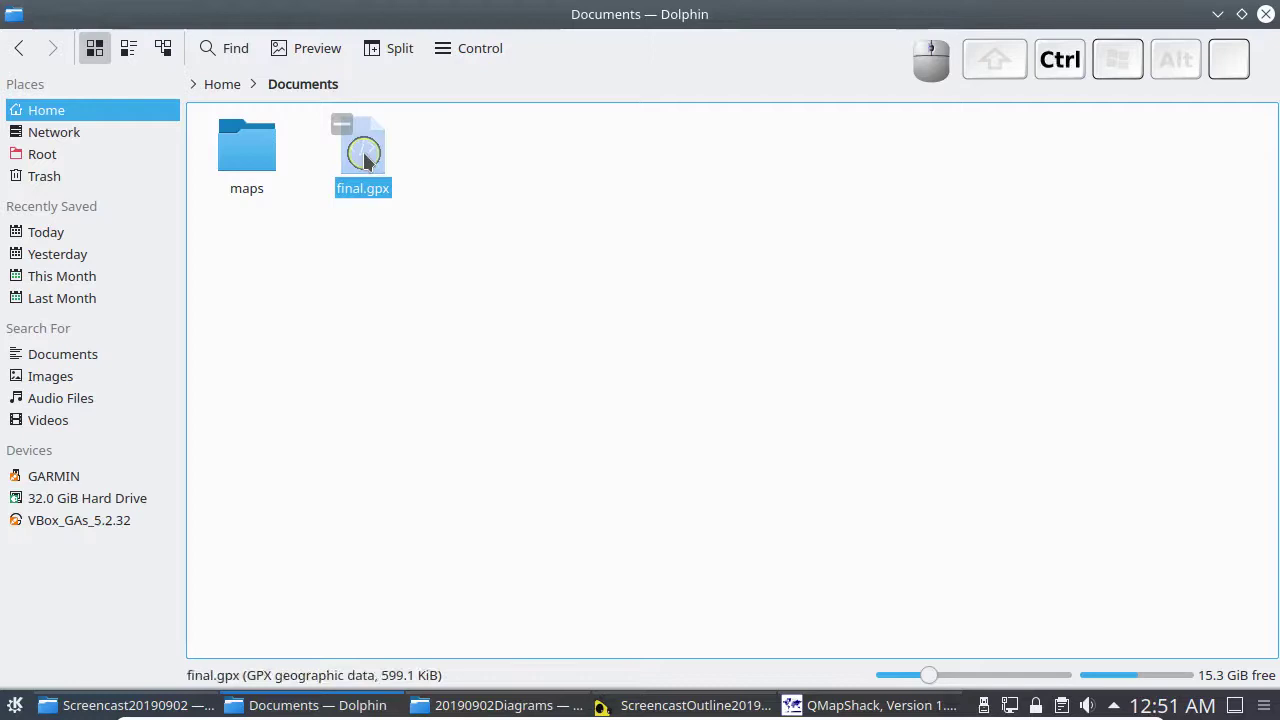
key("ctrl+c")
Switch Dolphin to the GARMIN device's storage
left_click(51, 484)
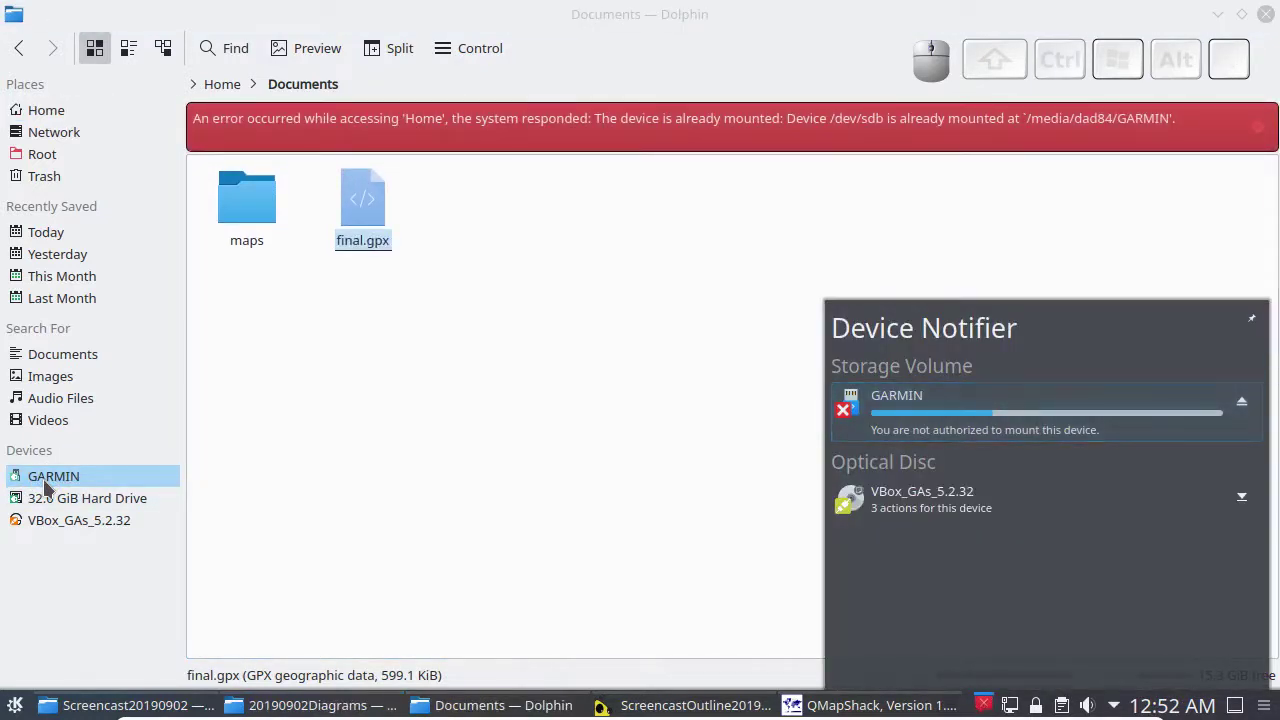
left_click(51, 485)
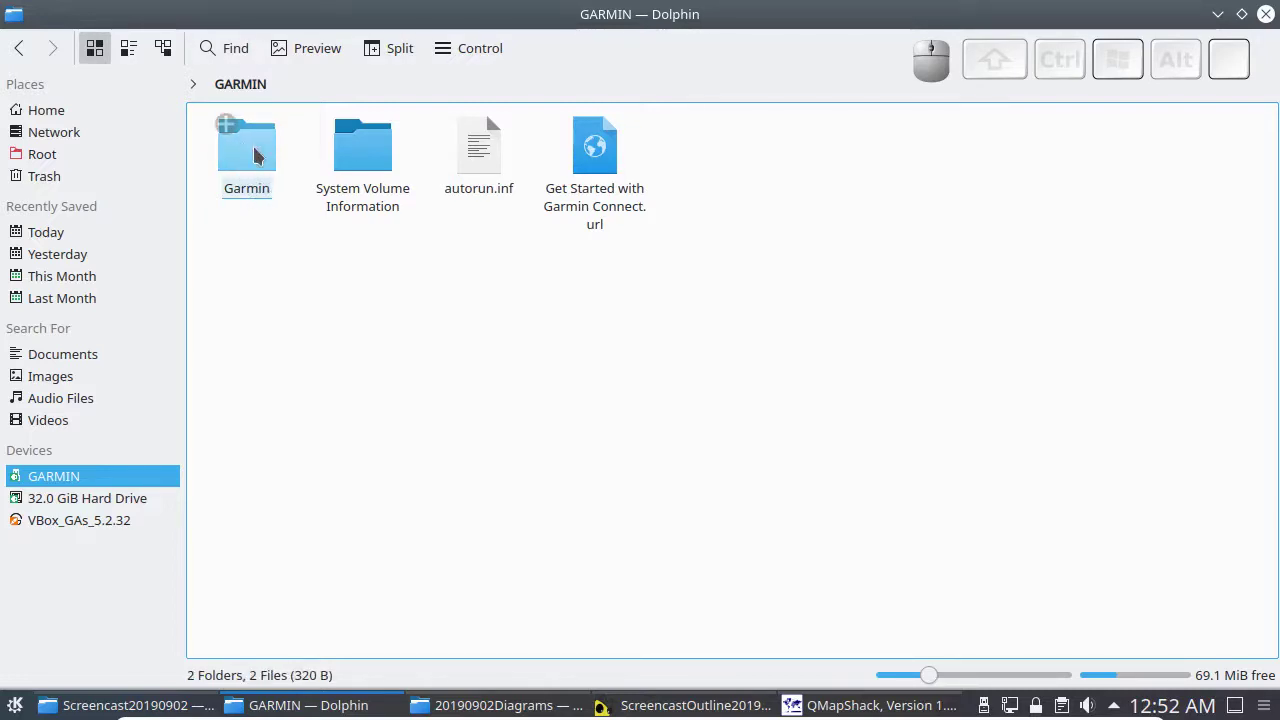
Paste final.gpx into the device's Garmin/NewFiles folder
left_click(261, 152)
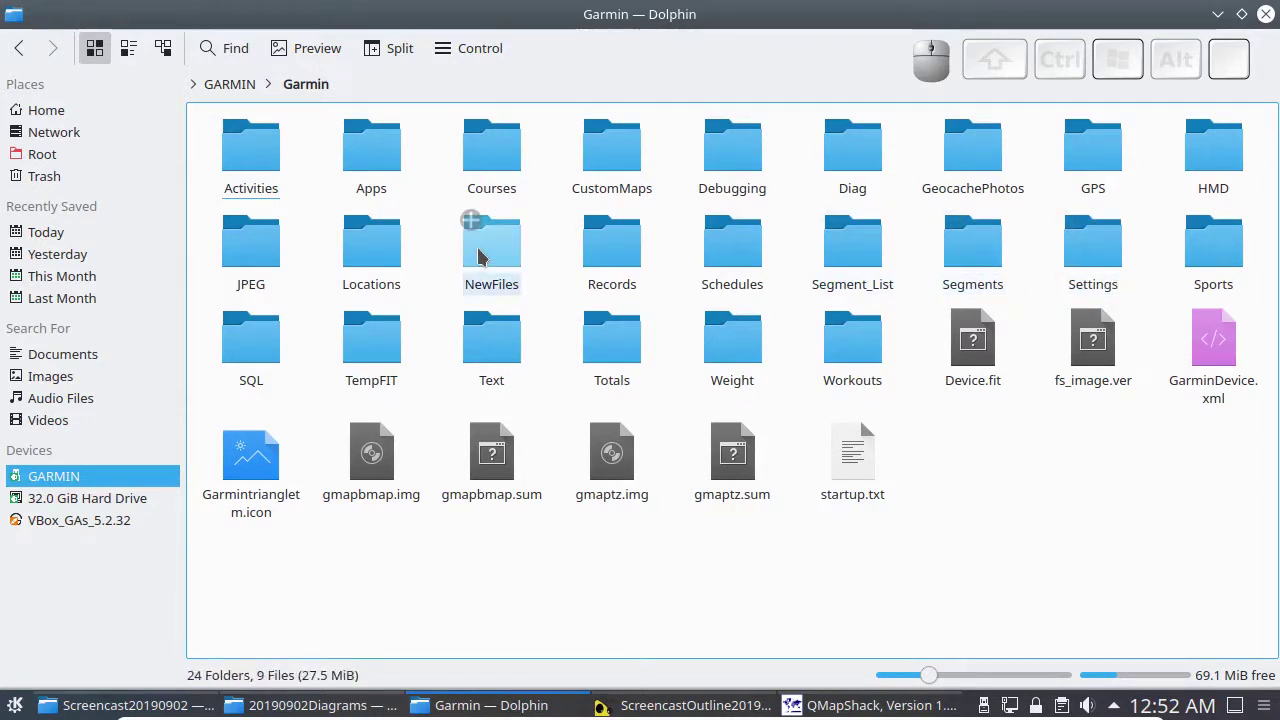
left_click(485, 254)
left_click(485, 253)
right_click(333, 221)
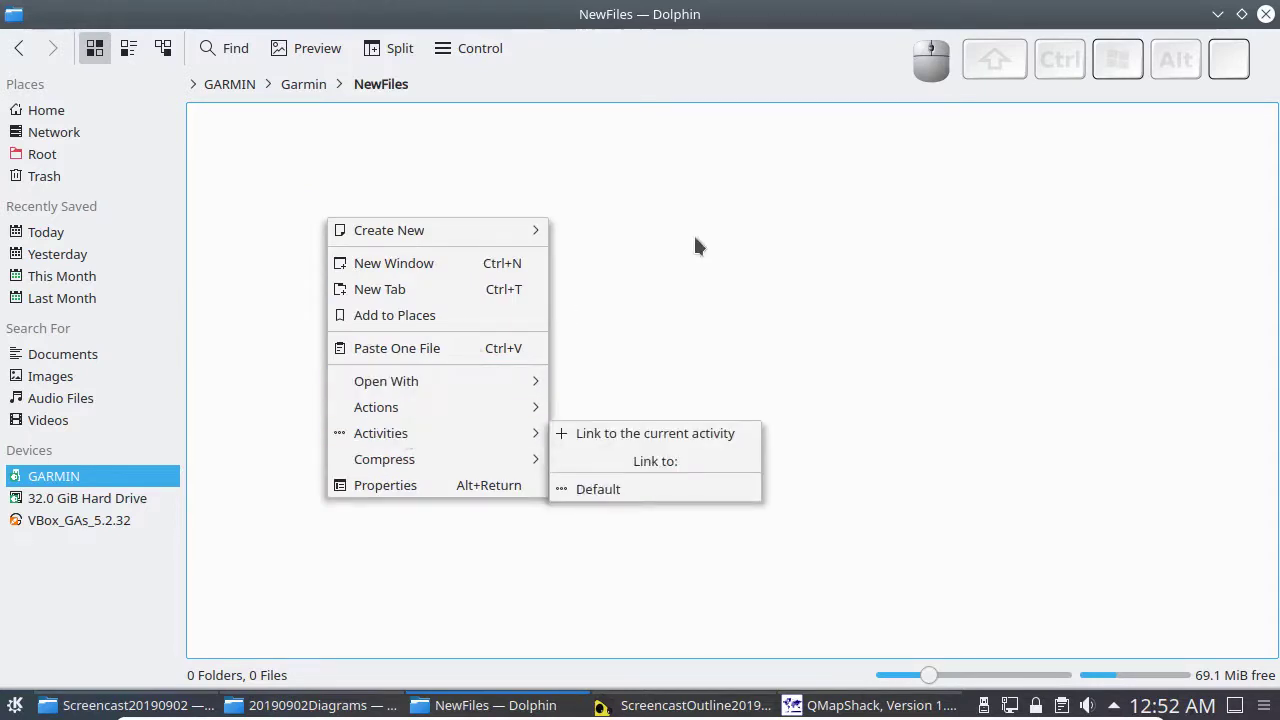
left_click(423, 358)
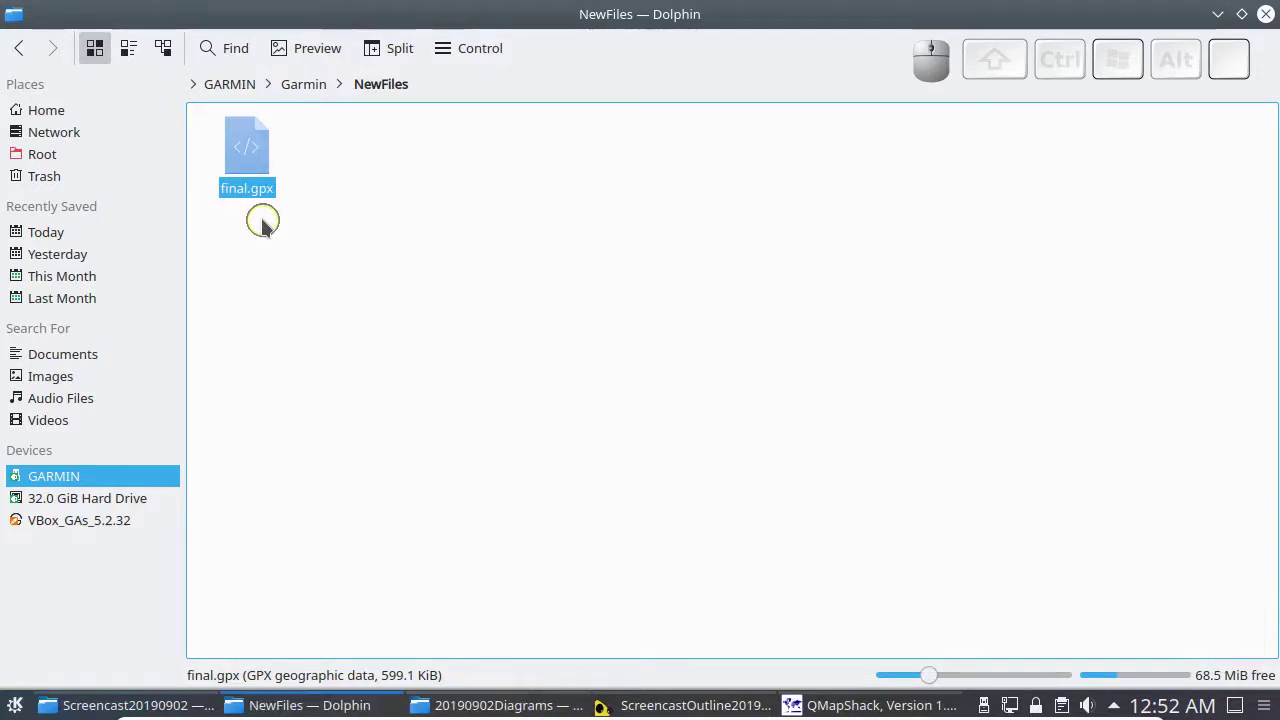
Go back to the Garmin folder and view the empty Courses folder
left_click(313, 92)
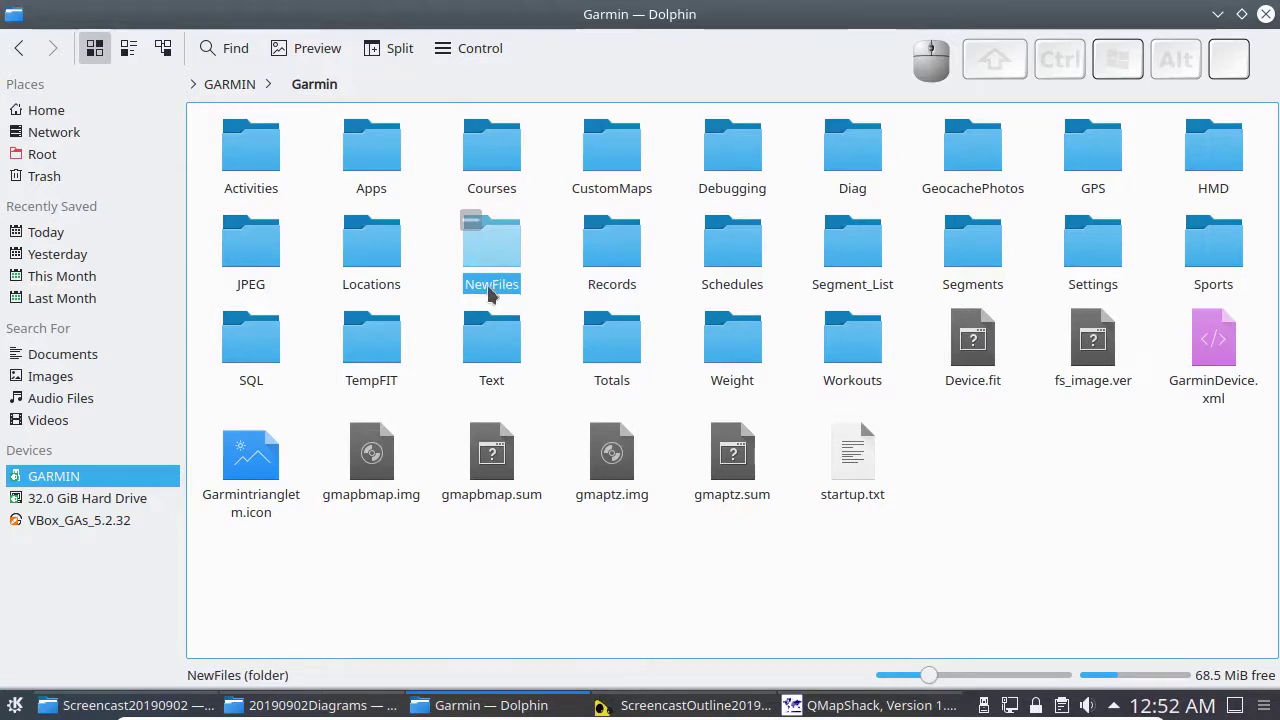
left_click(501, 168)
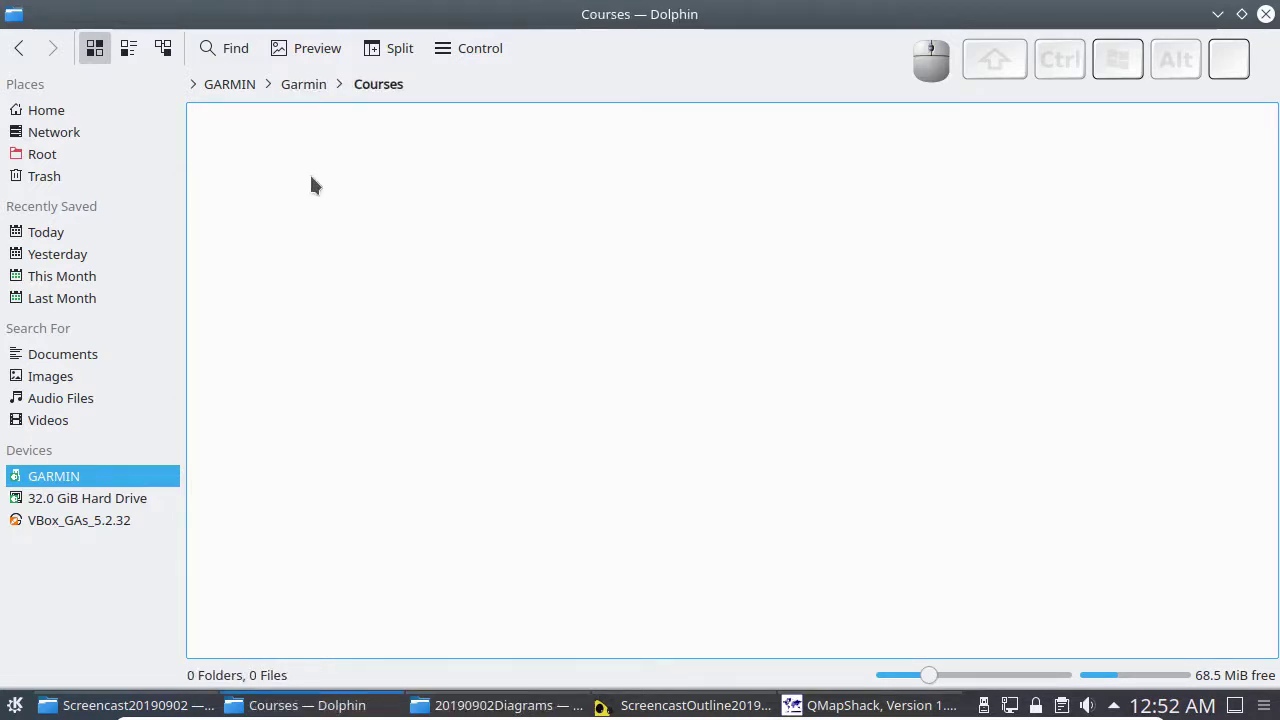